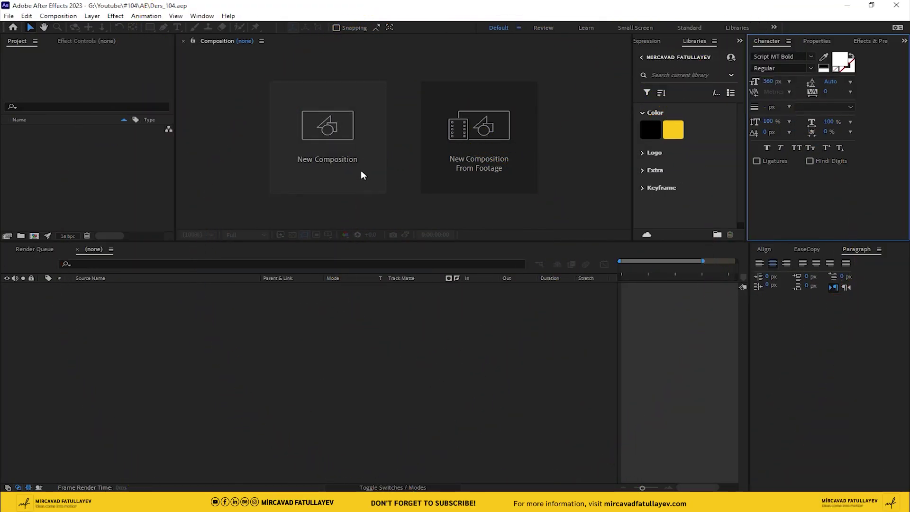
- Create a new 1920×1080 composition named Title
{"action": "left_click", "coordinate": [359, 157]}
{"action": "key", "text": "t"}
{"action": "type", "text": "itle"}
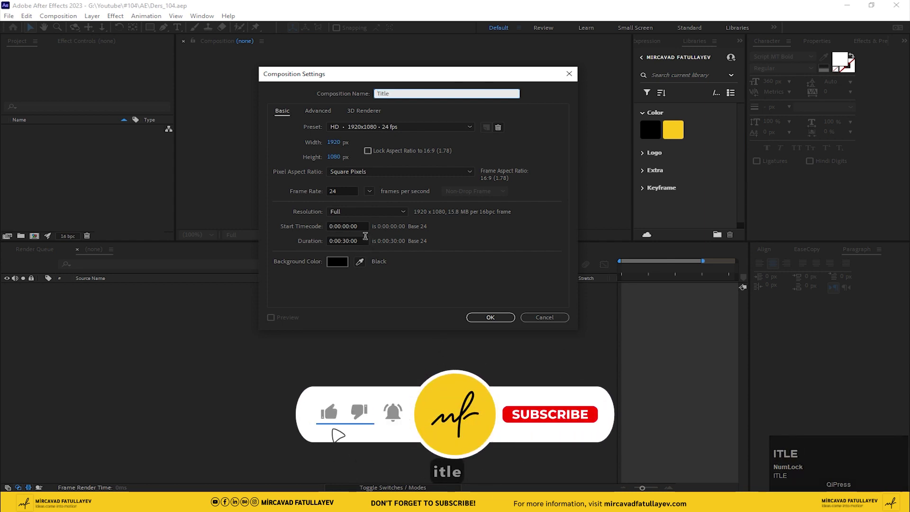
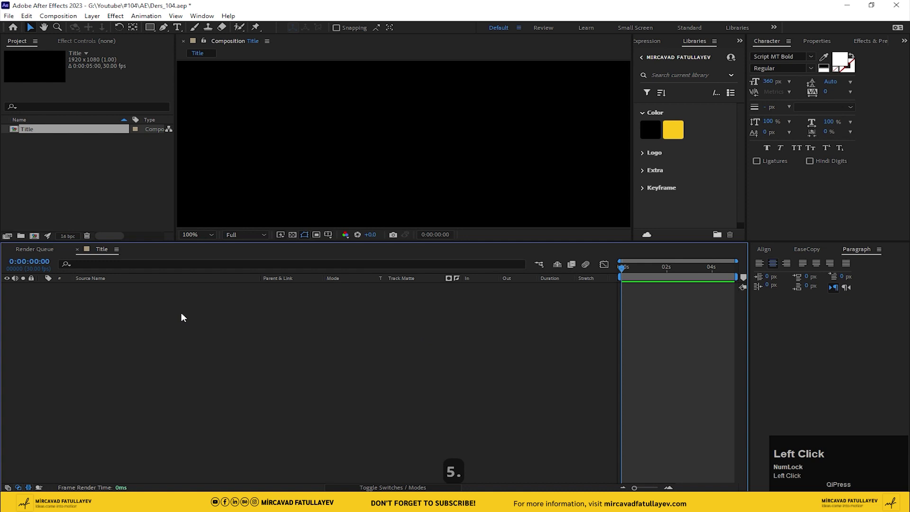
- Add a white MOTION text layer at 200 px and centre it horizontally
{"action": "left_click", "coordinate": [182, 27]}
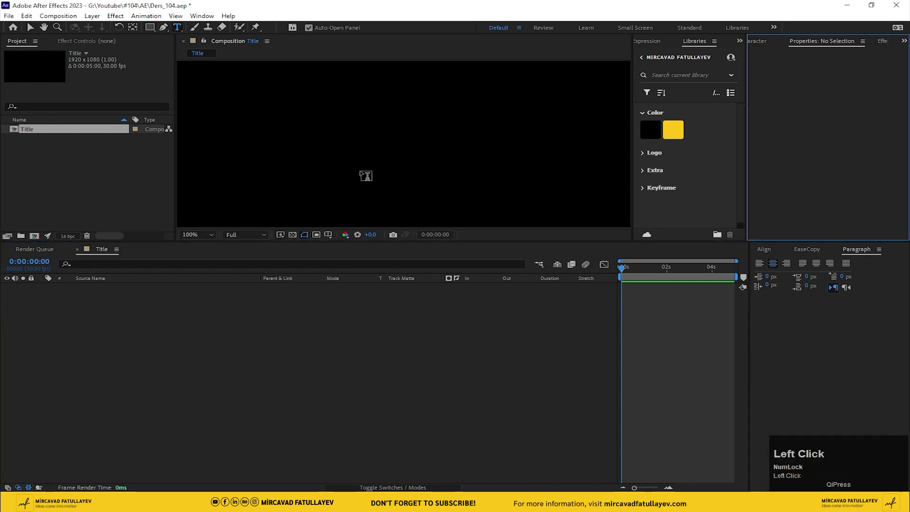
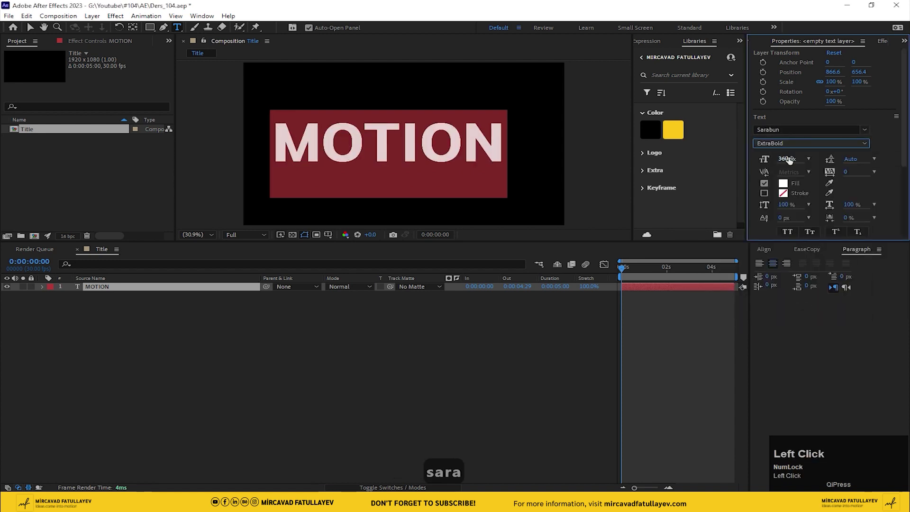
{"action": "type", "text": "0"}
{"action": "key", "text": "Return"}
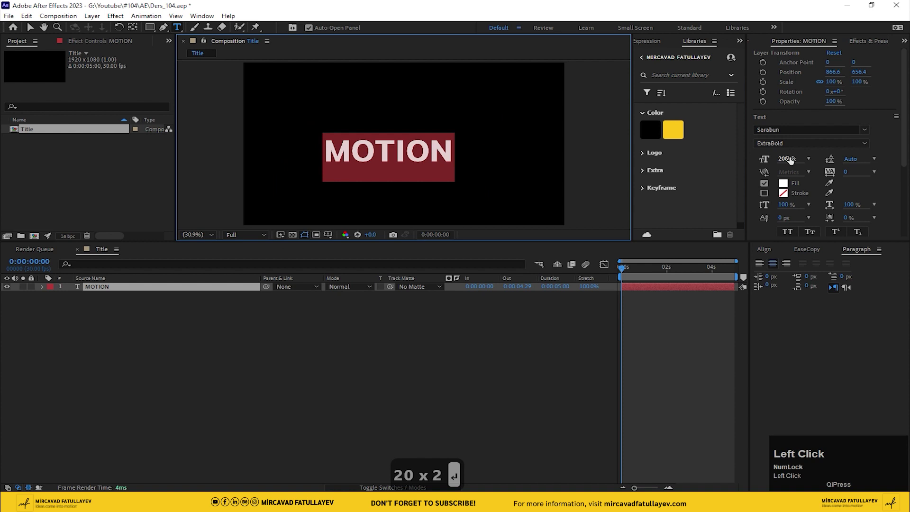
{"action": "left_click", "coordinate": [762, 262]}
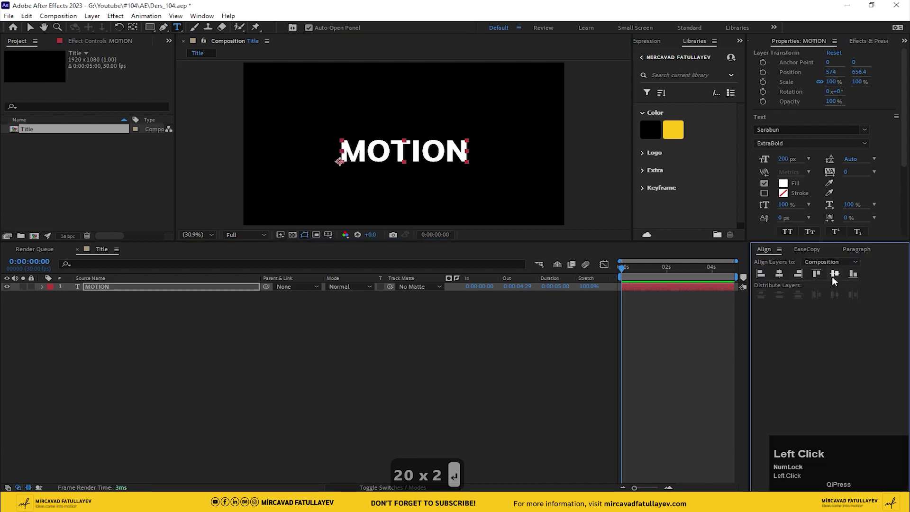
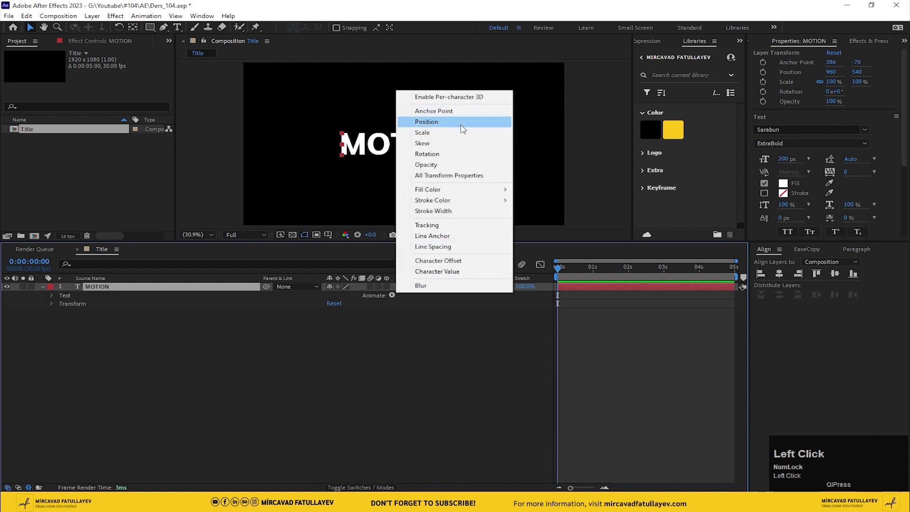
- Add an Opacity text animator to MOTION and hide unneeded timeline columns for room
{"action": "left_click", "coordinate": [464, 165]}
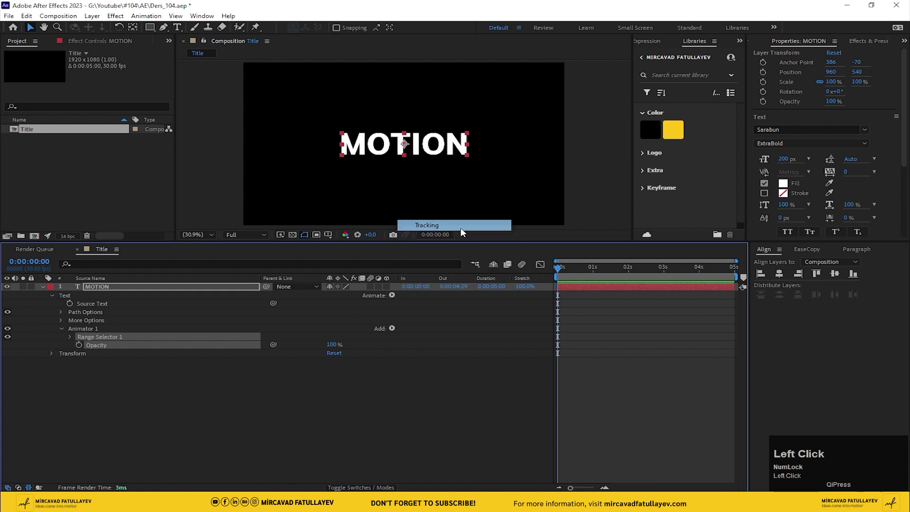
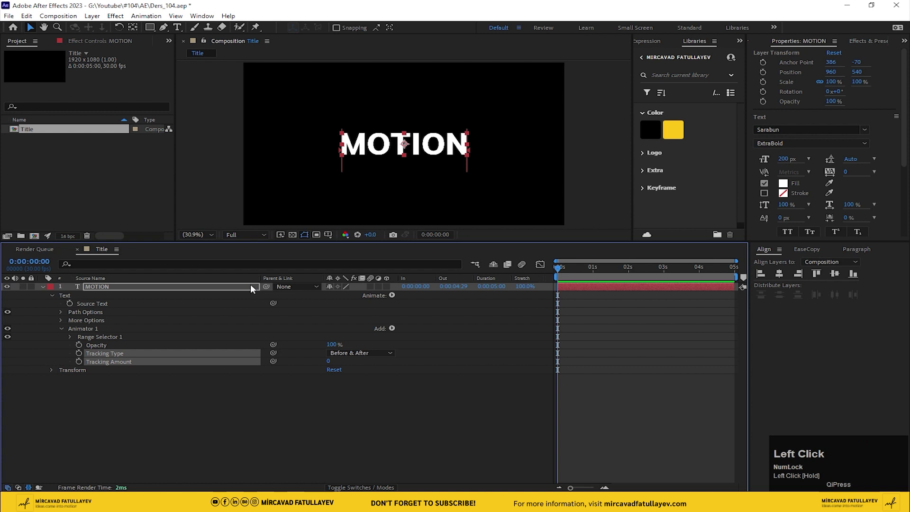
{"action": "right_click", "coordinate": [274, 279]}
{"action": "left_click", "coordinate": [292, 283]}
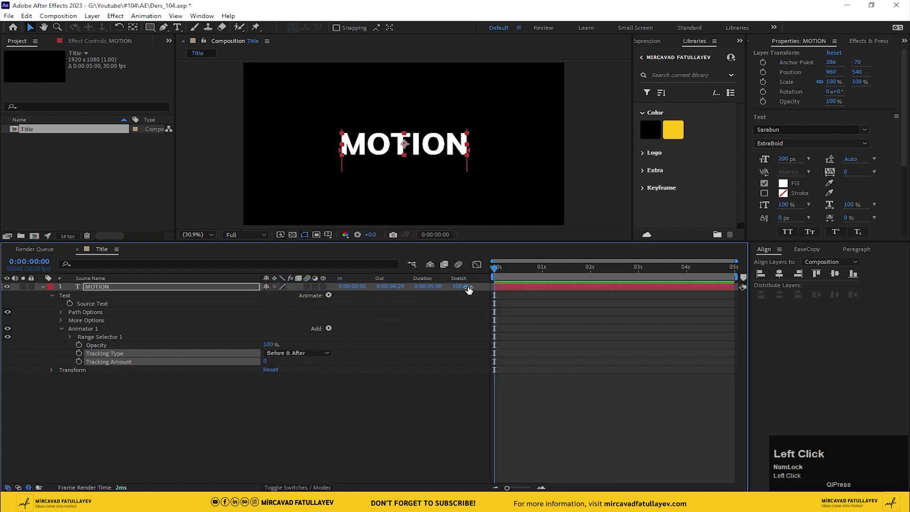
{"action": "right_click", "coordinate": [439, 284]}
{"action": "left_click", "coordinate": [439, 284]}
{"action": "right_click", "coordinate": [383, 282]}
{"action": "left_click", "coordinate": [399, 285]}
{"action": "right_click", "coordinate": [344, 280]}
{"action": "left_click", "coordinate": [358, 287]}
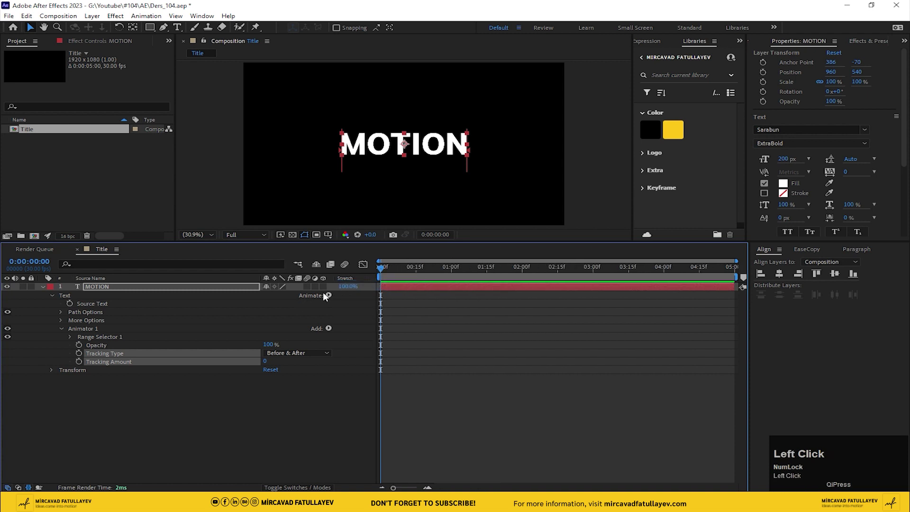
{"action": "right_click", "coordinate": [350, 280]}
{"action": "left_click_drag", "start_coordinate": [365, 283], "coordinate": [73, 338]}
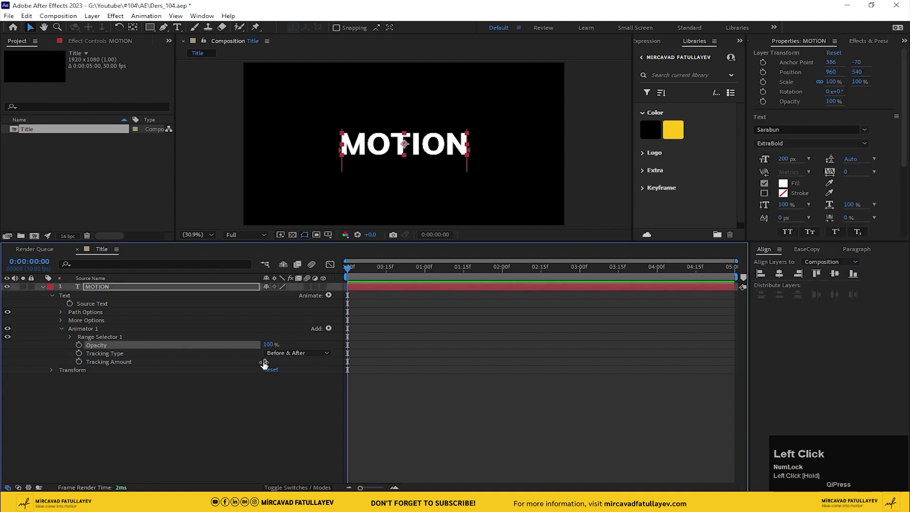
- Set the animator's Tracking Amount to 50
{"action": "type", "text": "50"}
{"action": "key", "text": "Return"}
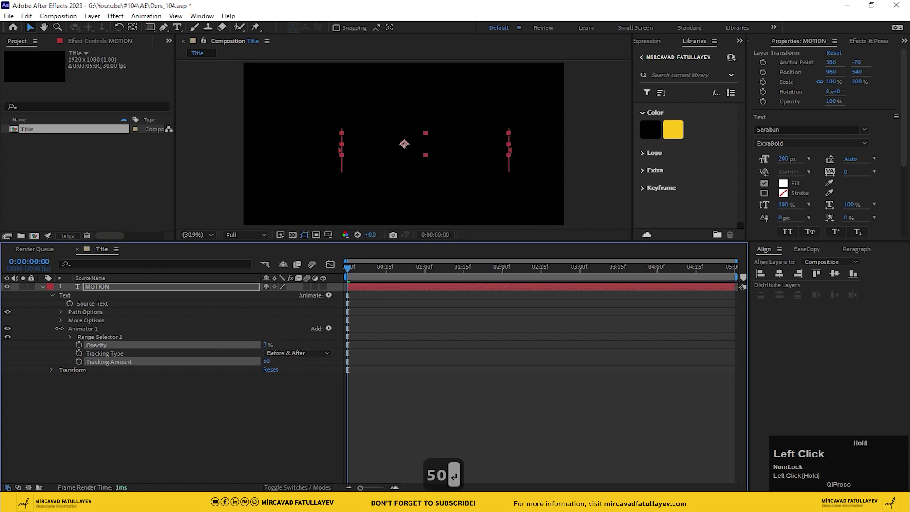
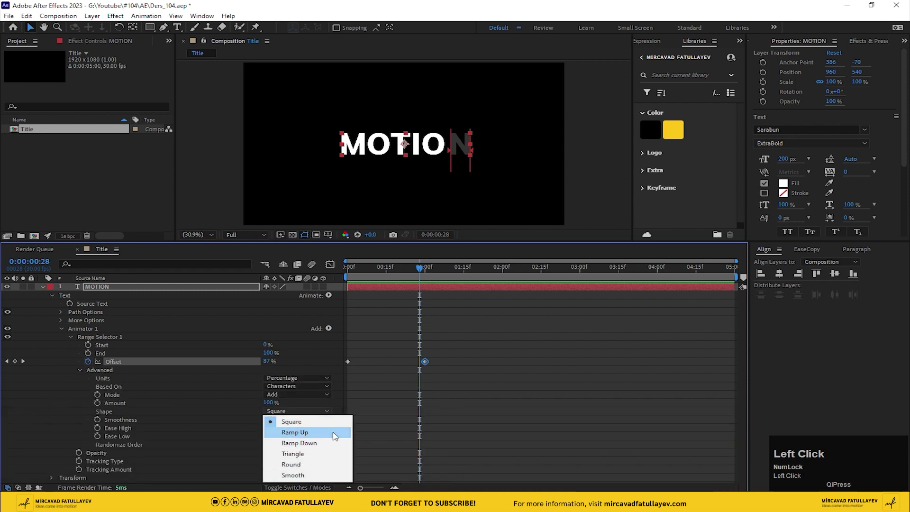
- Raise the range selector's Ease High to 100% and preview the letter reveal
{"action": "key", "text": "space"}
{"action": "left_click_drag", "start_coordinate": [373, 272], "coordinate": [230, 297]}
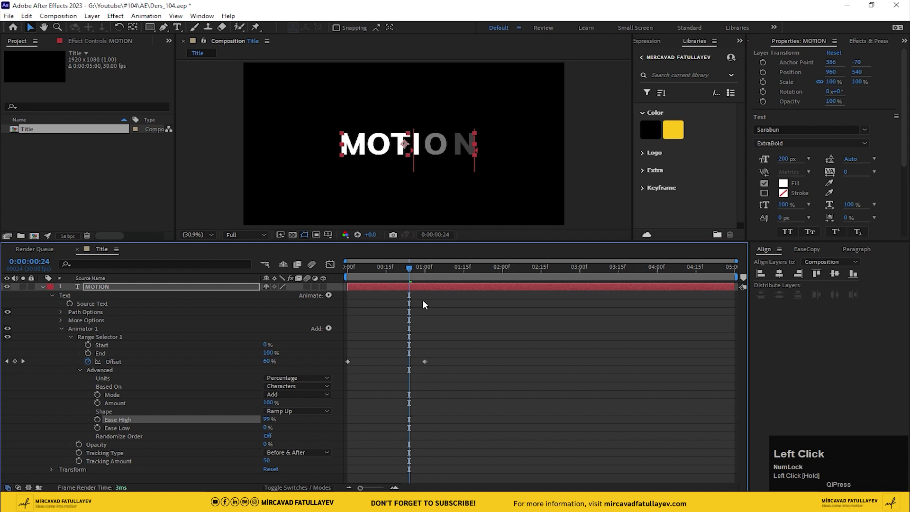
{"action": "key", "text": "space"}
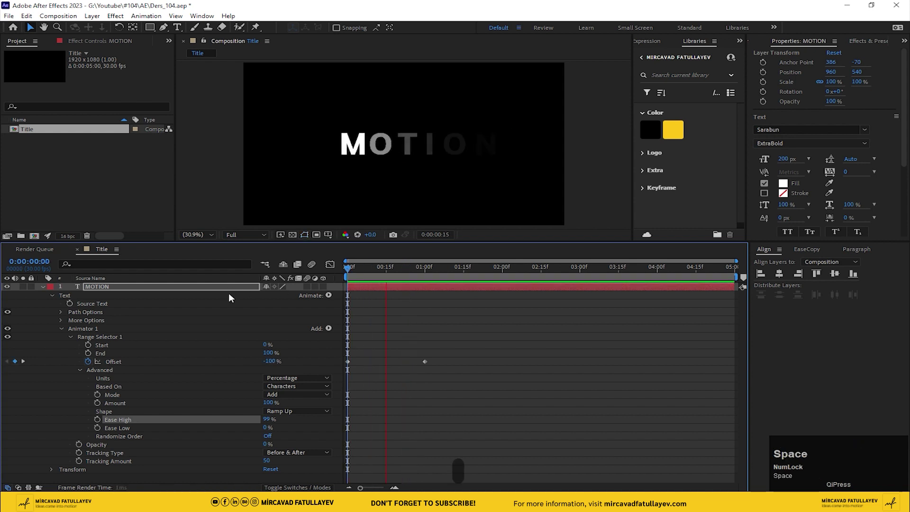
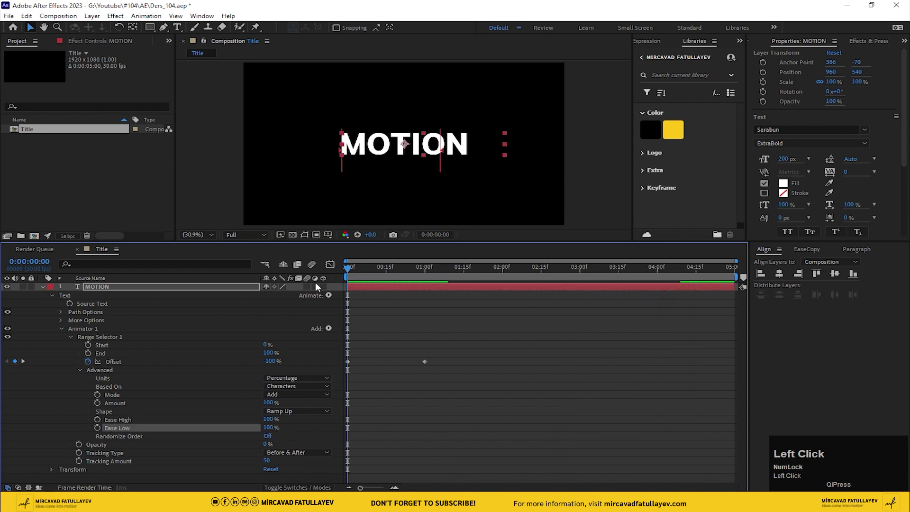
{"action": "key", "text": "space"}
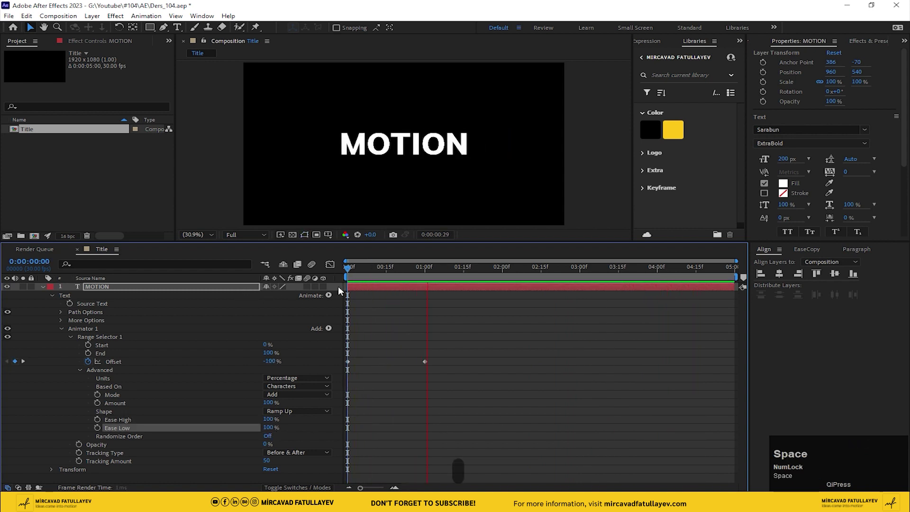
{"action": "left_click", "coordinate": [366, 275]}
{"action": "key", "text": "space"}
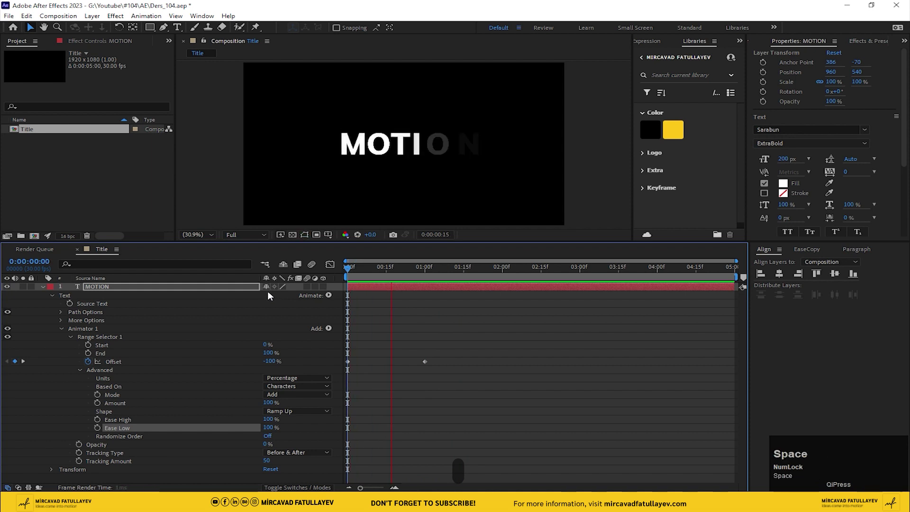
{"action": "left_click", "coordinate": [269, 435]}
{"action": "key", "text": "space"}
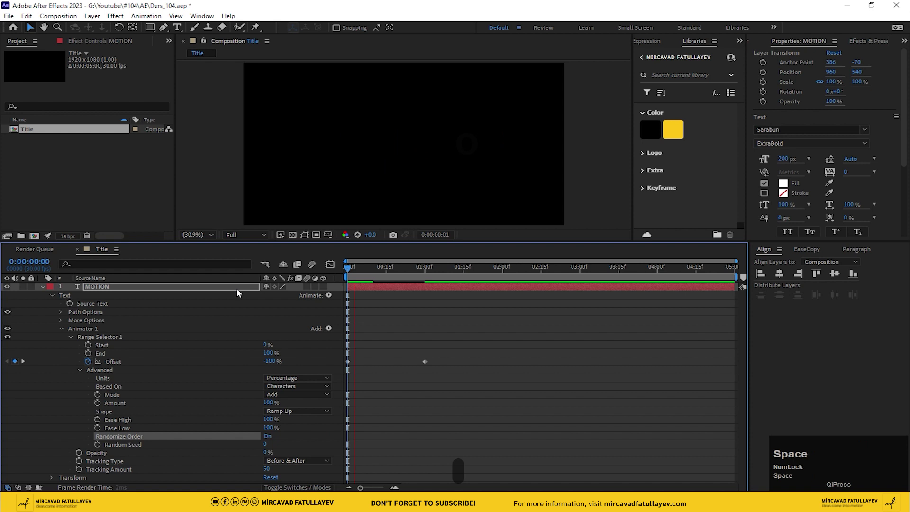
- Adjust the selector's random seed, then scrub and play back the letter-by-letter reveal
{"action": "left_click", "coordinate": [371, 278]}
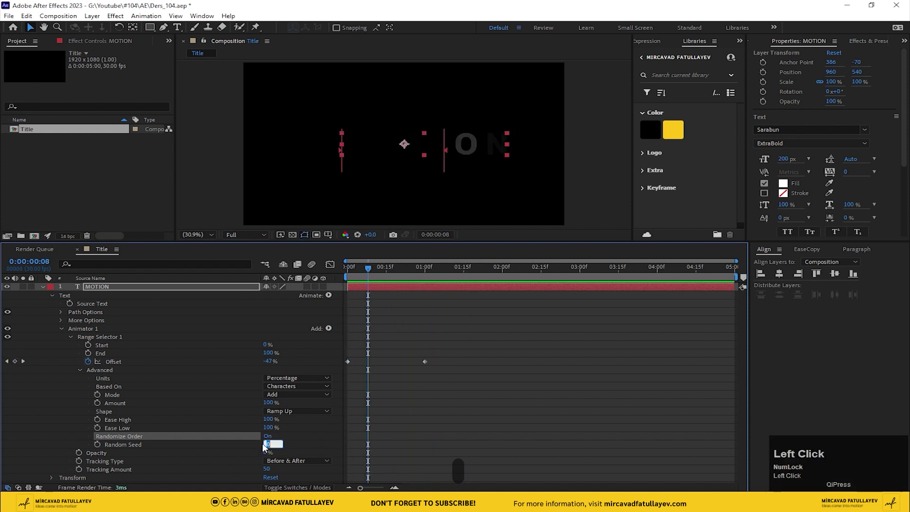
{"action": "left_click", "coordinate": [368, 272]}
{"action": "key", "text": "space"}
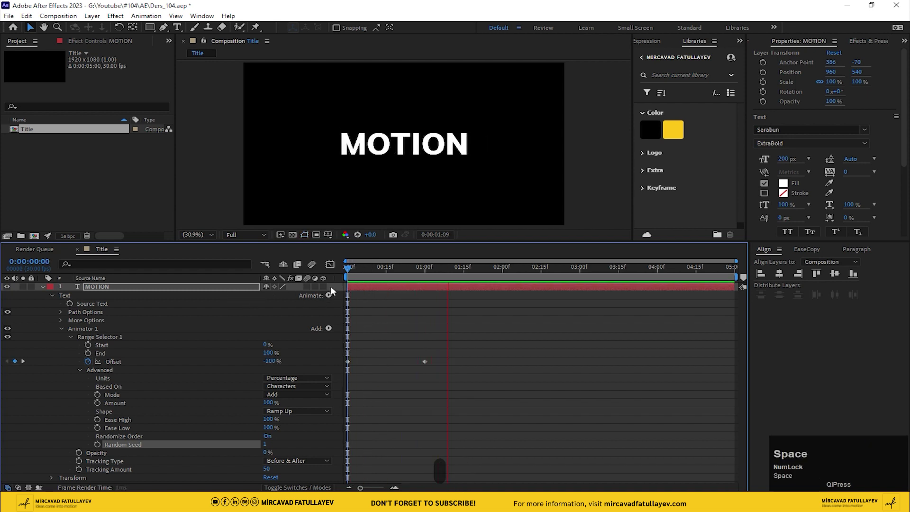
{"action": "left_click", "coordinate": [361, 267]}
{"action": "key", "text": "space"}
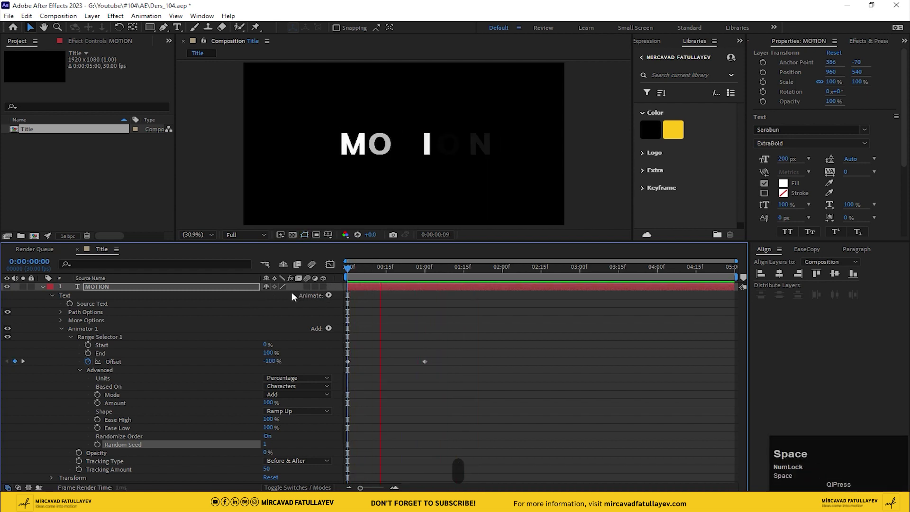
{"action": "left_click_drag", "start_coordinate": [363, 275], "coordinate": [214, 301]}
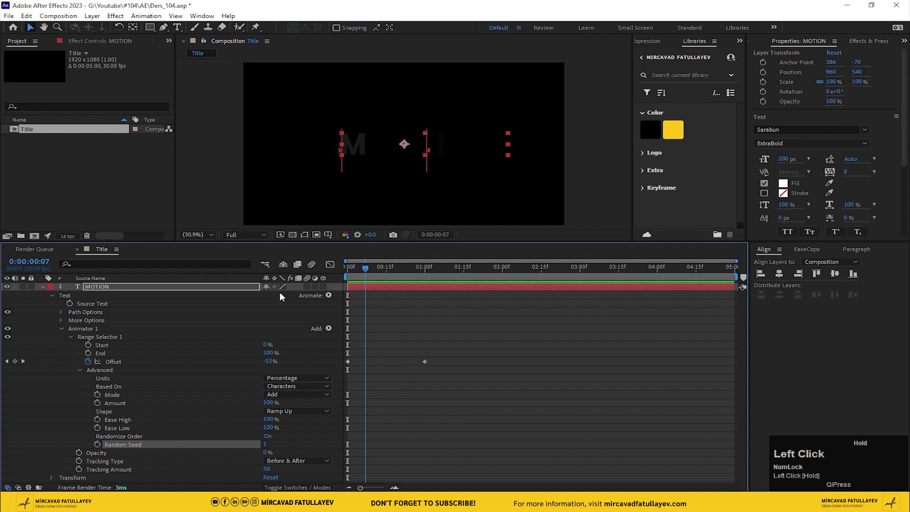
{"action": "key", "text": "space"}
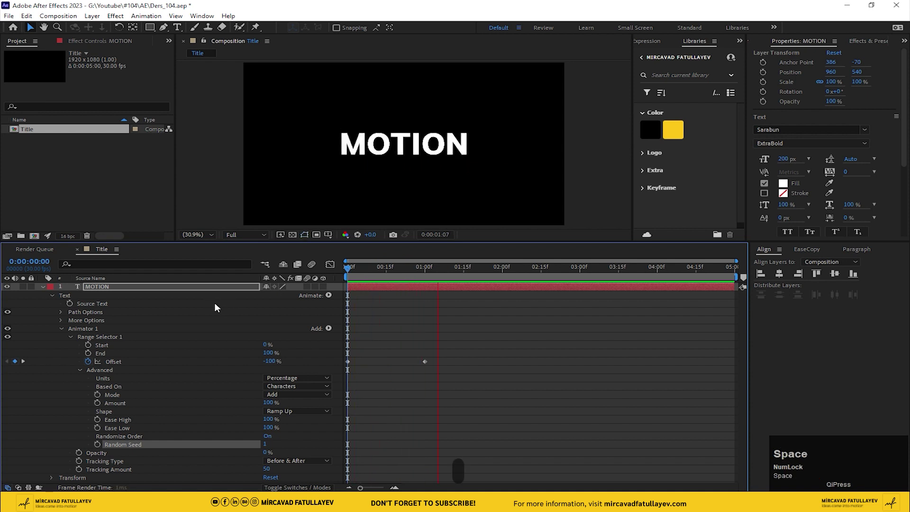
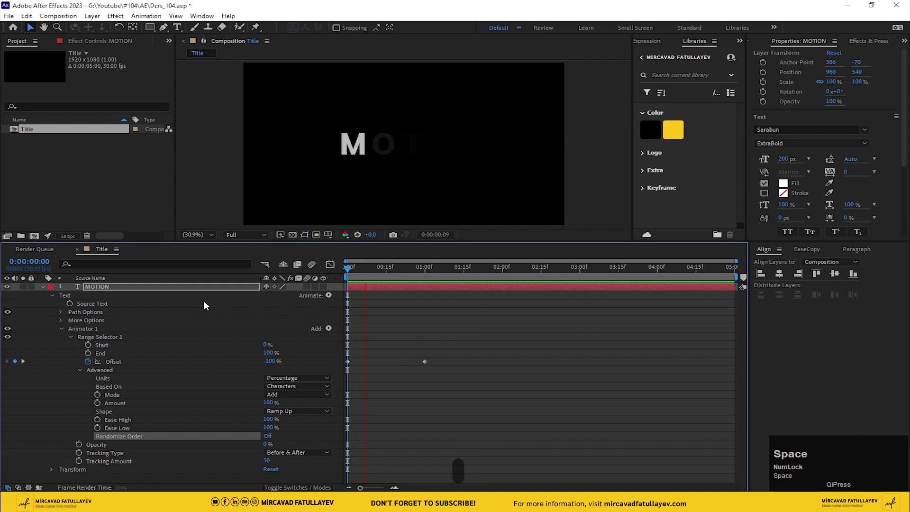
{"action": "left_click", "coordinate": [45, 288]}
- Keyframe MOTION's Scale from 150% to settle by 2 seconds and preview it
{"action": "key", "text": "u"}
{"action": "left_click_drag", "start_coordinate": [51, 287], "coordinate": [108, 289]}
{"action": "key", "text": "shift+s"}
{"action": "left_click_drag", "start_coordinate": [71, 315], "coordinate": [18, 315]}
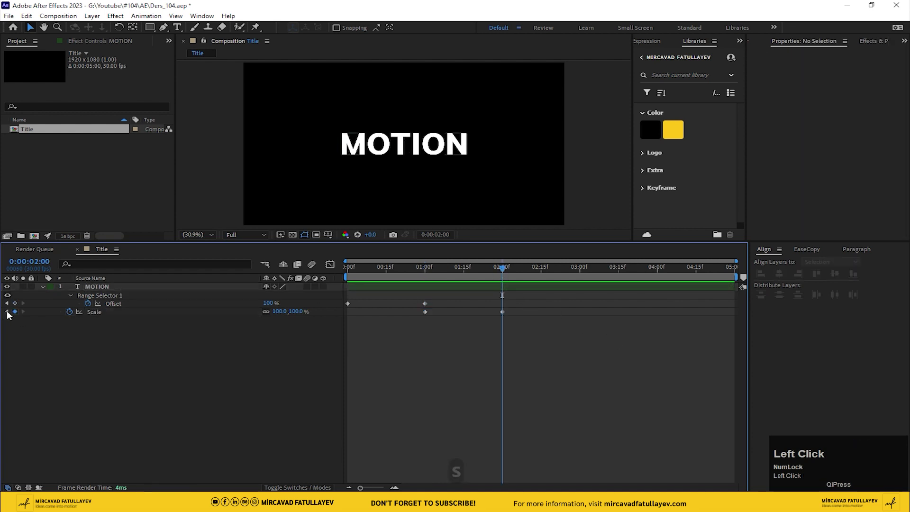
{"action": "type", "text": "150"}
{"action": "key", "text": "Return"}
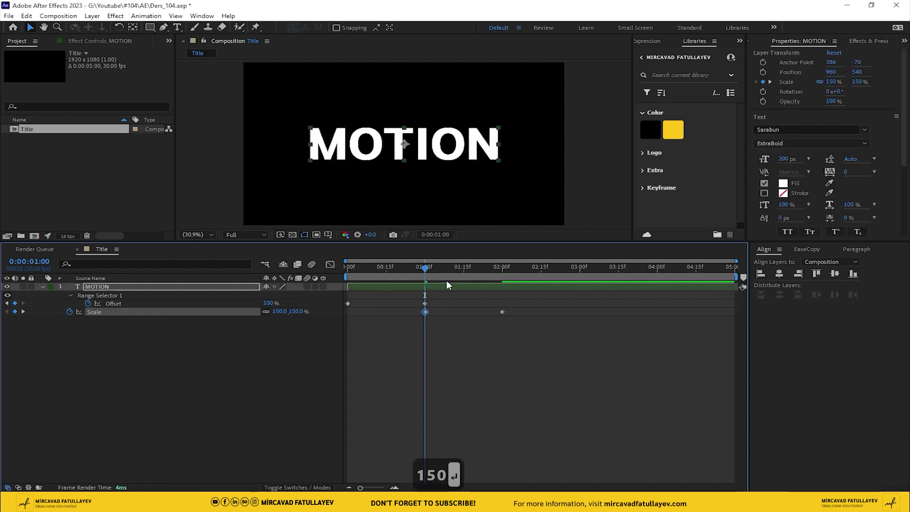
{"action": "left_click", "coordinate": [439, 274]}
{"action": "key", "text": "space"}
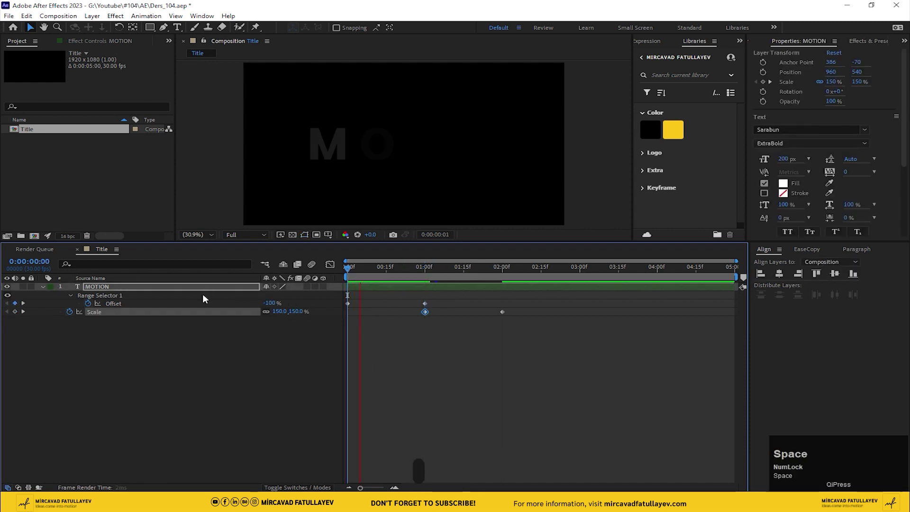
{"action": "key", "text": "space"}
- Ease the scale keyframes via Keyframe Velocity with incoming influence 100%
{"action": "left_click_drag", "start_coordinate": [560, 330], "coordinate": [428, 313]}
{"action": "right_click", "coordinate": [428, 313]}
{"action": "left_click_drag", "start_coordinate": [550, 456], "coordinate": [485, 338]}
{"action": "right_click", "coordinate": [505, 316]}
{"action": "left_click", "coordinate": [583, 448]}
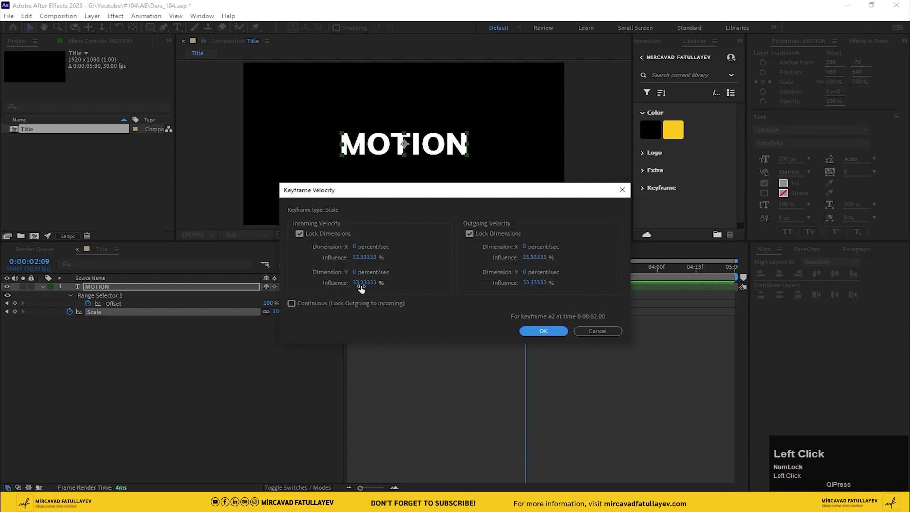
{"action": "key", "text": "1"}
{"action": "key", "text": "Return"}
{"action": "left_click", "coordinate": [328, 268]}
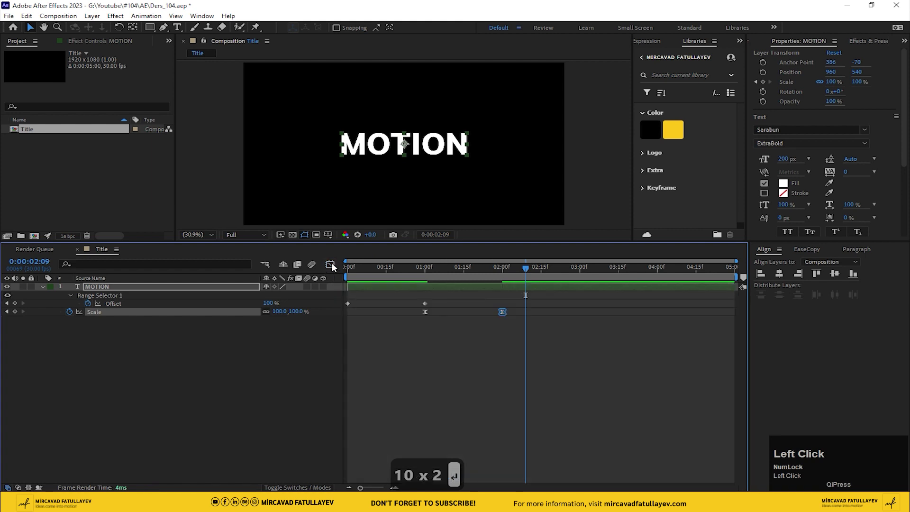
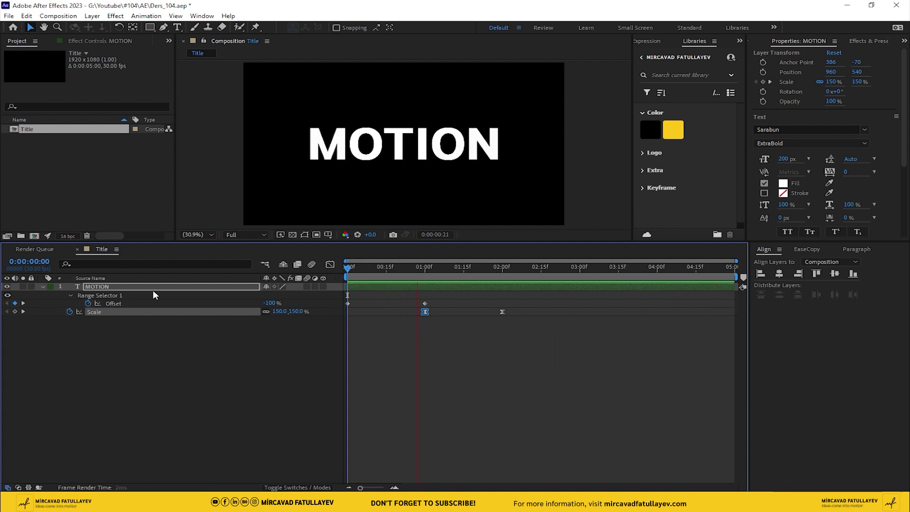
- At 2 seconds, duplicate the MOTION layer as MOTION 2 and reveal its properties
{"action": "left_click_drag", "start_coordinate": [431, 274], "coordinate": [117, 290]}
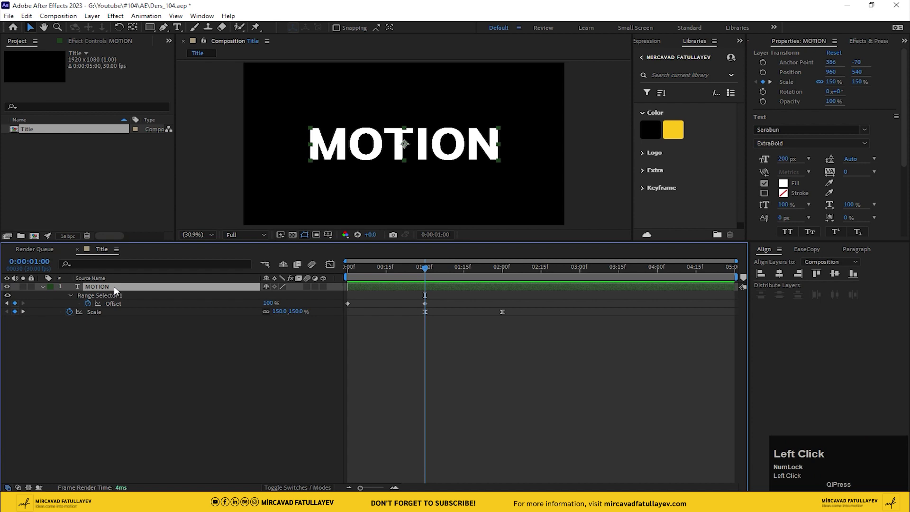
{"action": "key", "text": "ctrl+d"}
{"action": "left_click_drag", "start_coordinate": [434, 273], "coordinate": [133, 297]}
{"action": "key", "text": "u"}
- Delete Animator 1 from MOTION 2 and give it a pink label
{"action": "left_click", "coordinate": [92, 304]}
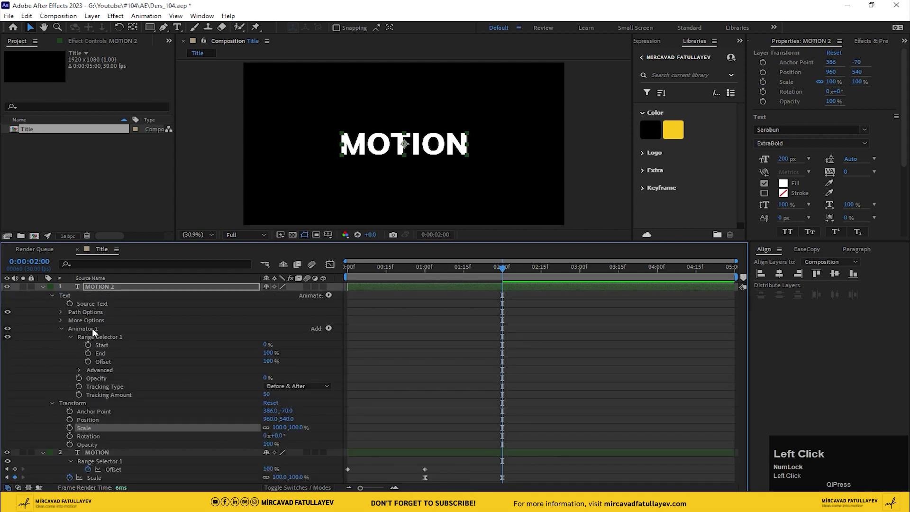
{"action": "key", "text": "Delete"}
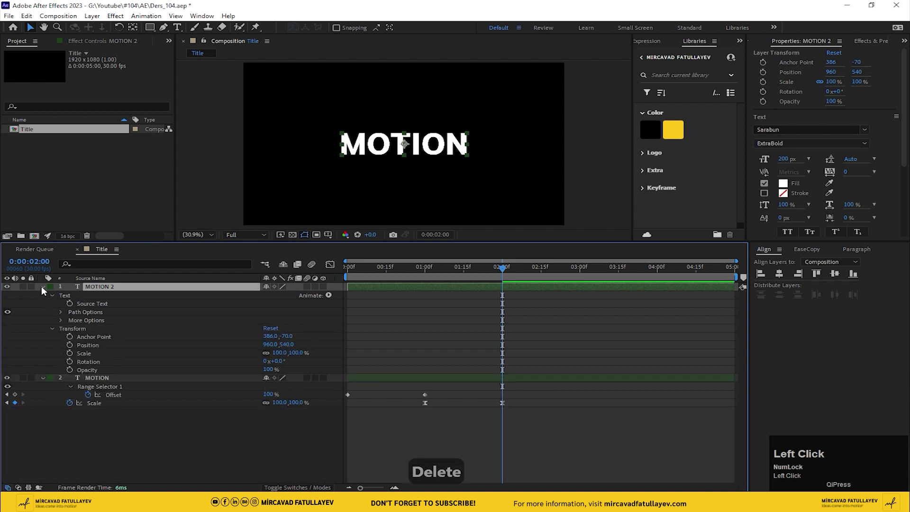
{"action": "left_click_drag", "start_coordinate": [57, 290], "coordinate": [193, 447]}
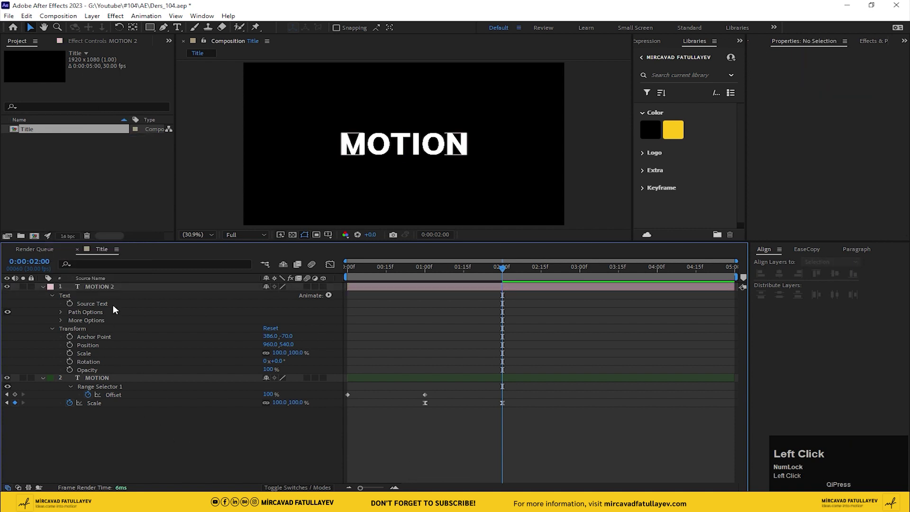
{"action": "left_click_drag", "start_coordinate": [500, 273], "coordinate": [103, 287]}
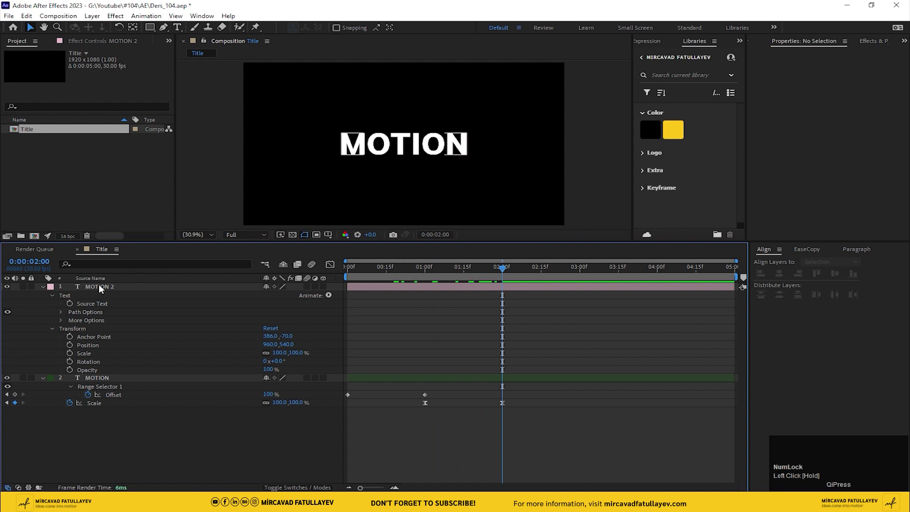
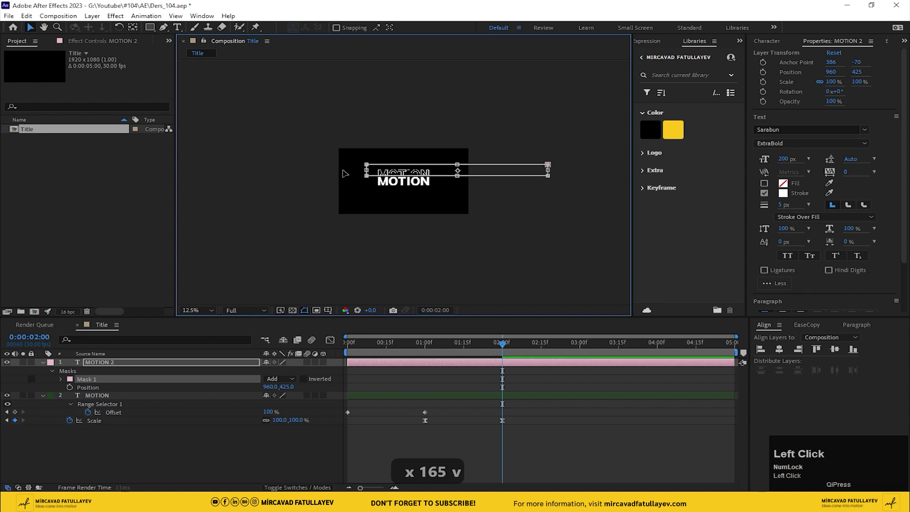
- Set the outlined MOTION 2 copy's Mask Feather to 30 pixels
{"action": "scroll", "scroll_direction": "down", "scroll_amount": 3}
{"action": "scroll", "scroll_direction": "up", "scroll_amount": 3}
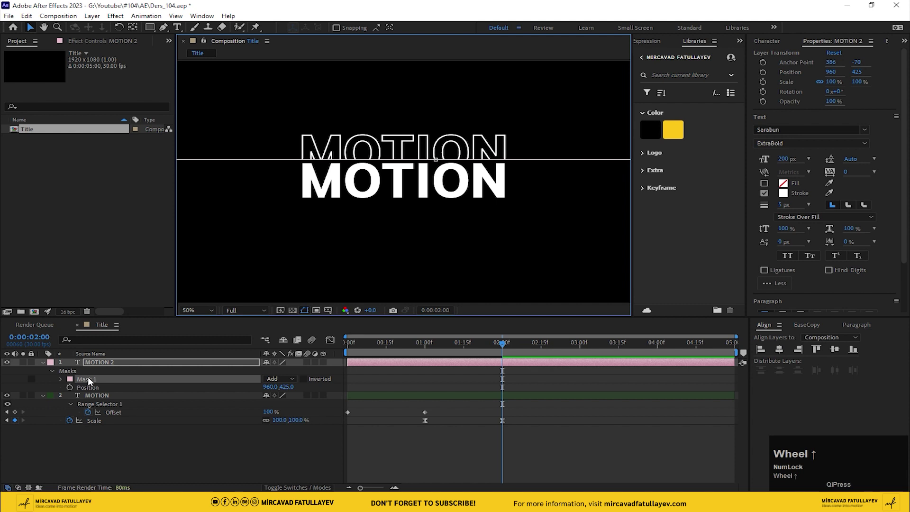
{"action": "left_click", "coordinate": [91, 381]}
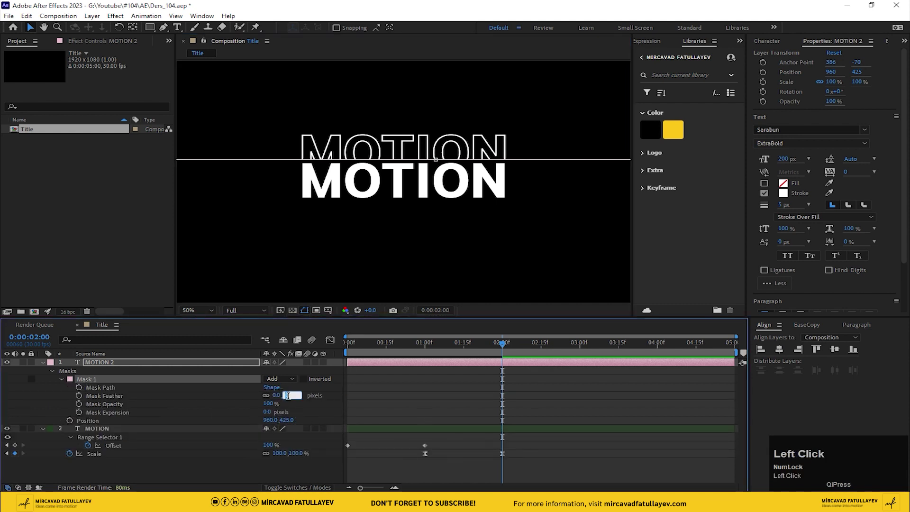
{"action": "type", "text": "50"}
{"action": "key", "text": "Return"}
{"action": "left_click", "coordinate": [287, 399]}
{"action": "type", "text": "0"}
{"action": "key", "text": "Return"}
{"action": "left_click", "coordinate": [347, 397]}
{"action": "key", "text": "Return"}
{"action": "scroll", "scroll_direction": "up", "scroll_amount": 3}
{"action": "scroll", "scroll_direction": "down", "scroll_amount": 3}
{"action": "scroll", "scroll_direction": "up", "scroll_amount": 3}
{"action": "scroll", "scroll_direction": "down", "scroll_amount": 3}
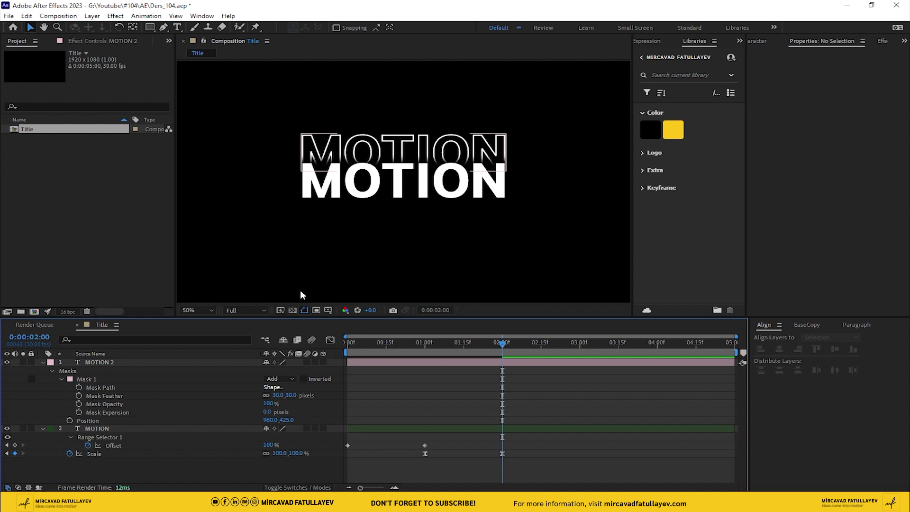
- Nudge the outlined copy up and make a first rename attempt on it
{"action": "left_click", "coordinate": [94, 380]}
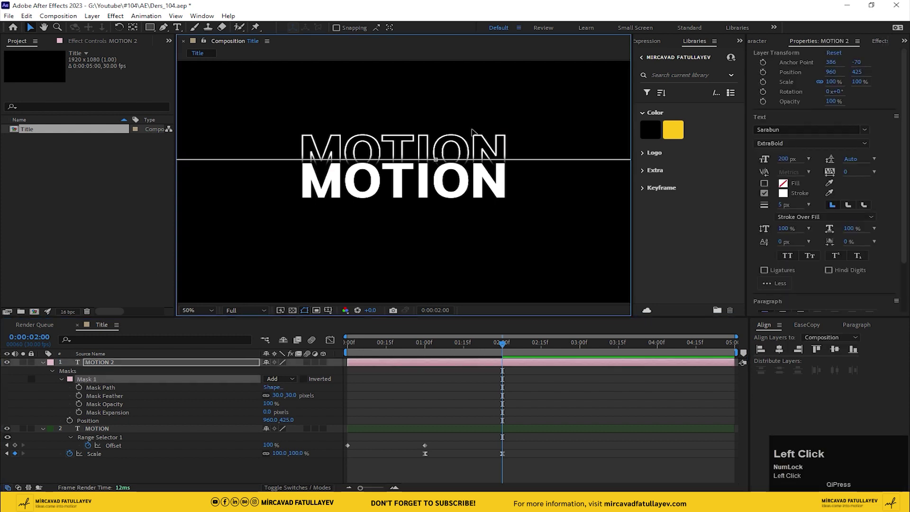
{"action": "key", "text": "Up"}
{"action": "key", "text": "Up"}
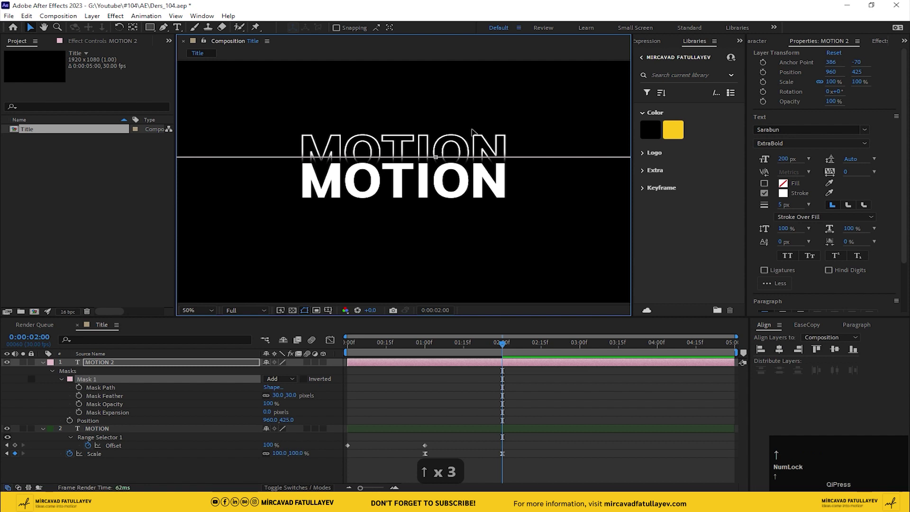
{"action": "left_click", "coordinate": [323, 412]}
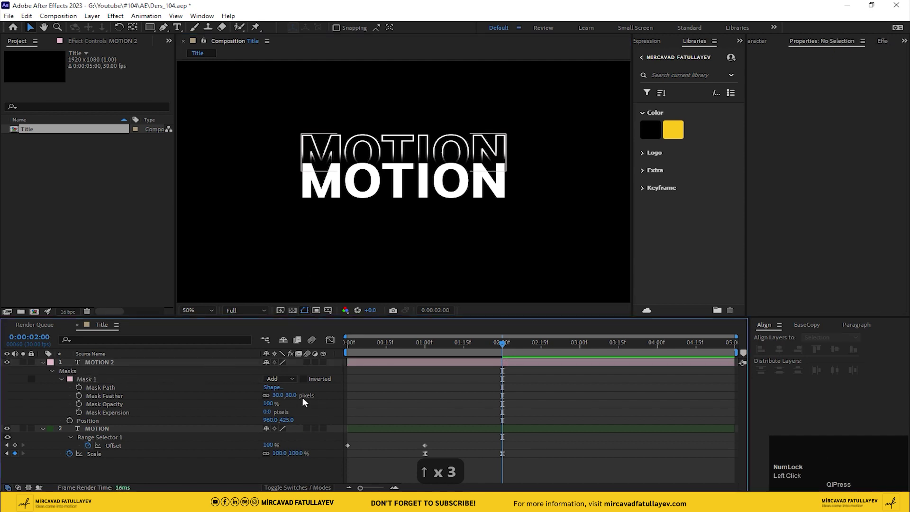
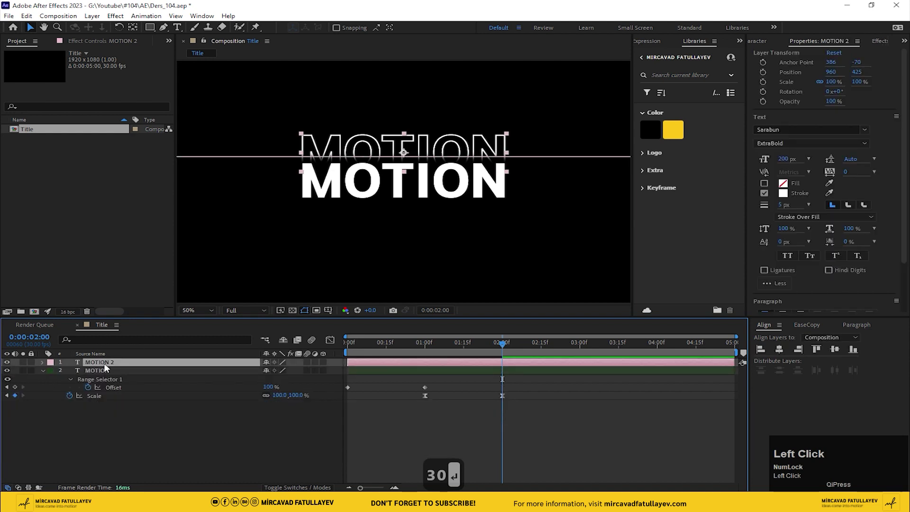
{"action": "key", "text": "Return"}
{"action": "type", "text": "1"}
{"action": "key", "text": "Return"}
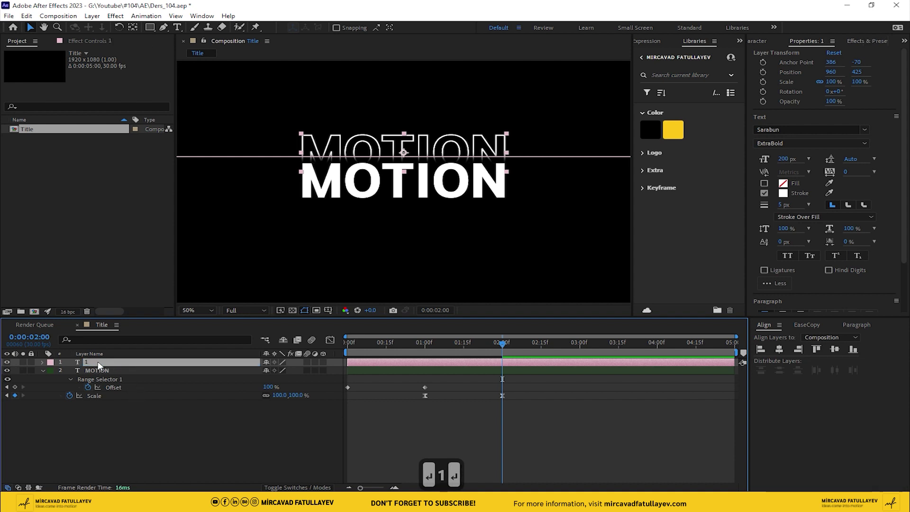
- Rename the outlined copy layer to Stroke_1
{"action": "key", "text": "Return"}
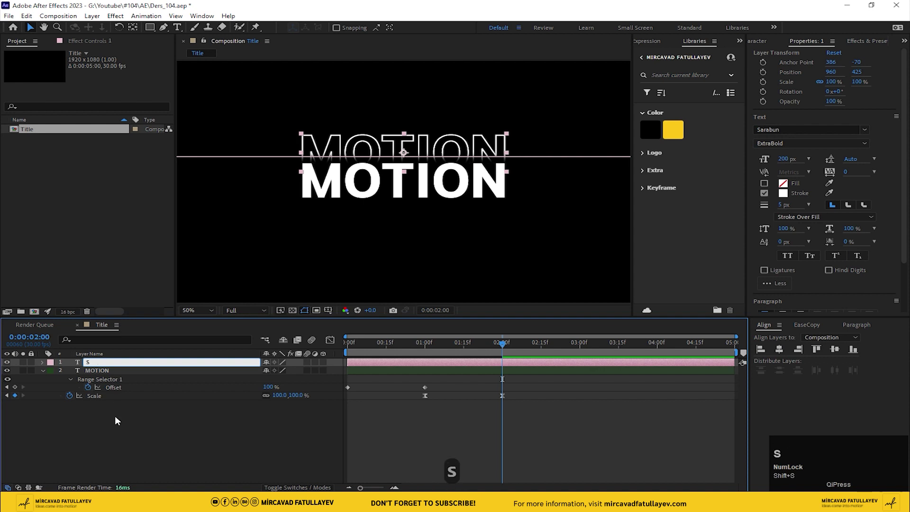
{"action": "type", "text": "st"}
{"action": "type", "text": "o"}
{"action": "key", "text": "BackSpace"}
{"action": "type", "text": "Backrke"}
{"action": "key", "text": "shift+-"}
{"action": "type", "text": "1"}
{"action": "key", "text": "Return"}
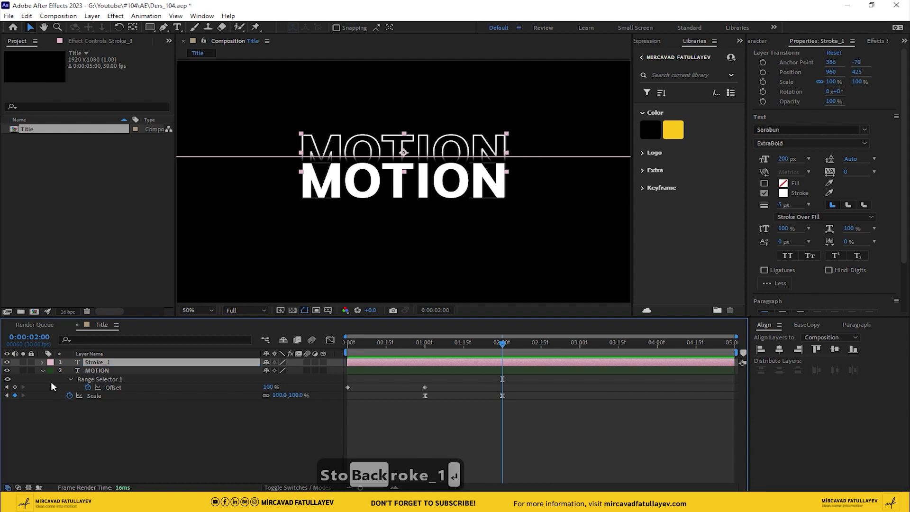
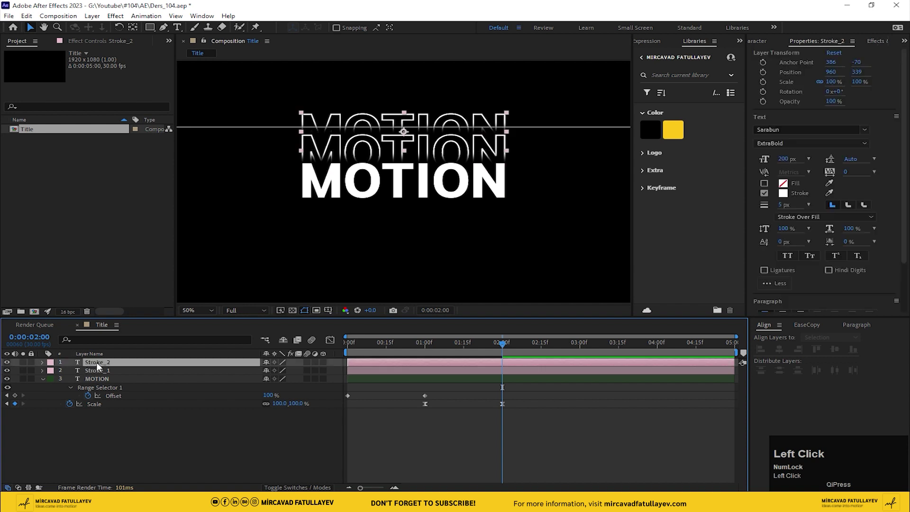
- Duplicate Stroke_1 into higher copies Stroke_2 and Stroke_3 via their Position Y
{"action": "key", "text": "ctrl+d"}
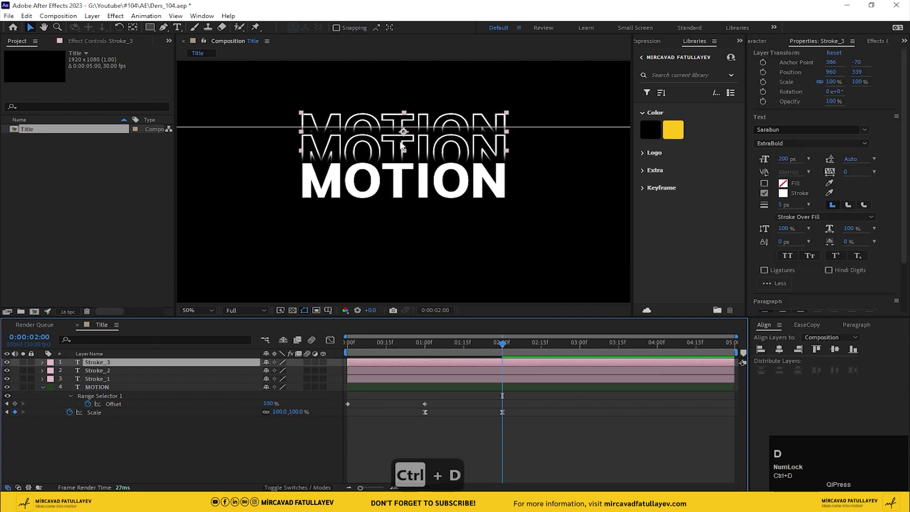
{"action": "key", "text": "p"}
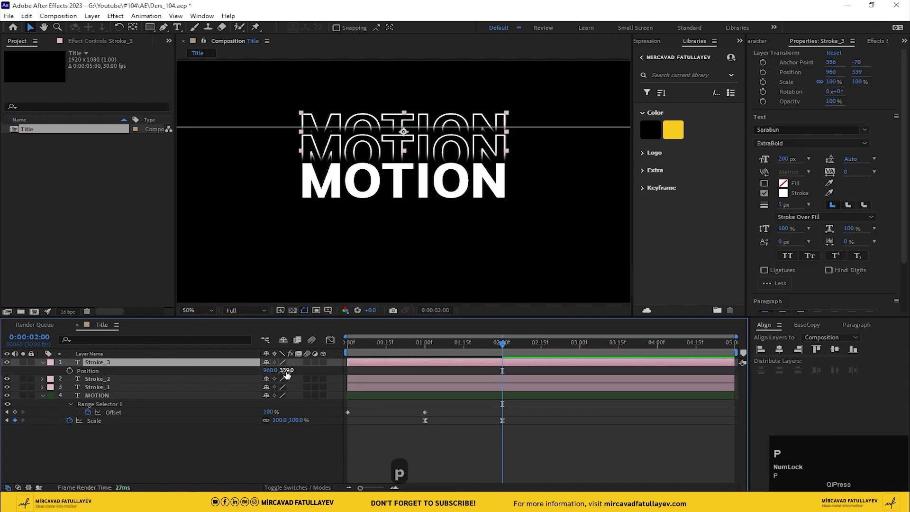
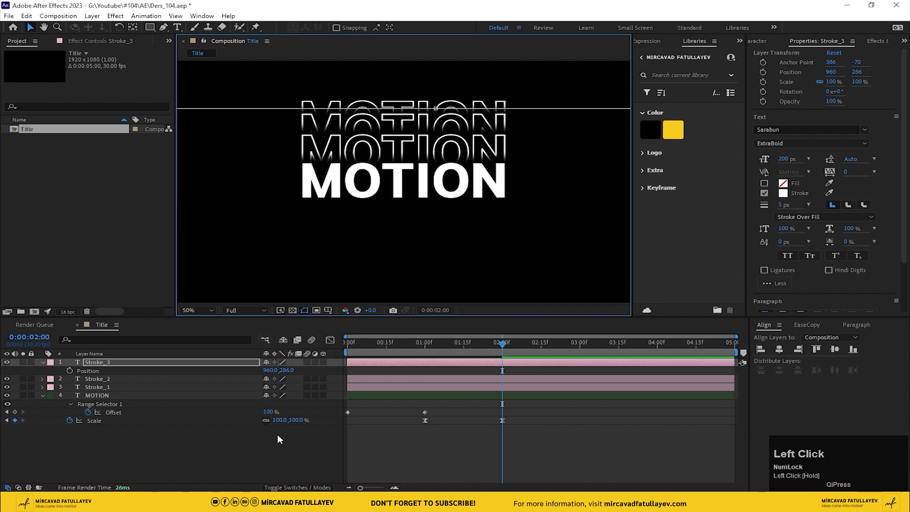
{"action": "scroll", "scroll_direction": "up", "scroll_amount": 3}
{"action": "left_click", "coordinate": [155, 452]}
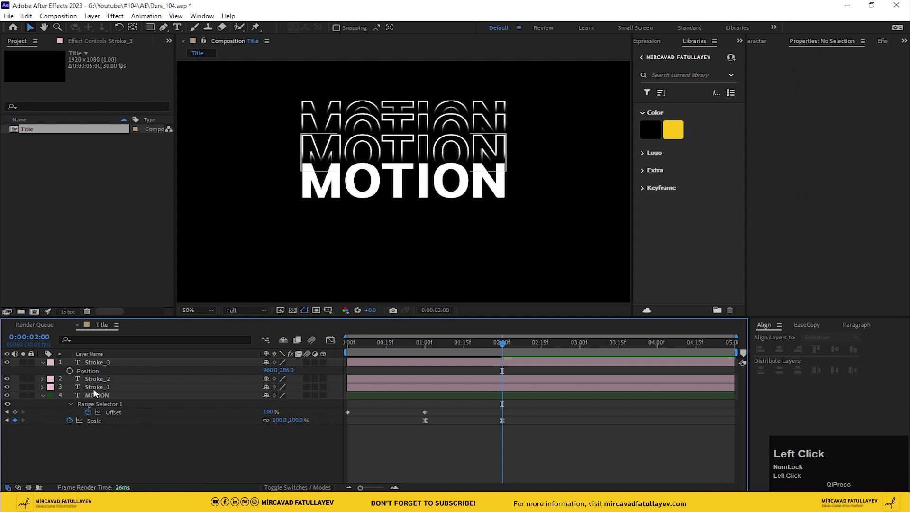
- Duplicate a stroke layer below MOTION, rename it Stroke_1 and lower its position
{"action": "key", "text": "ctrl+d"}
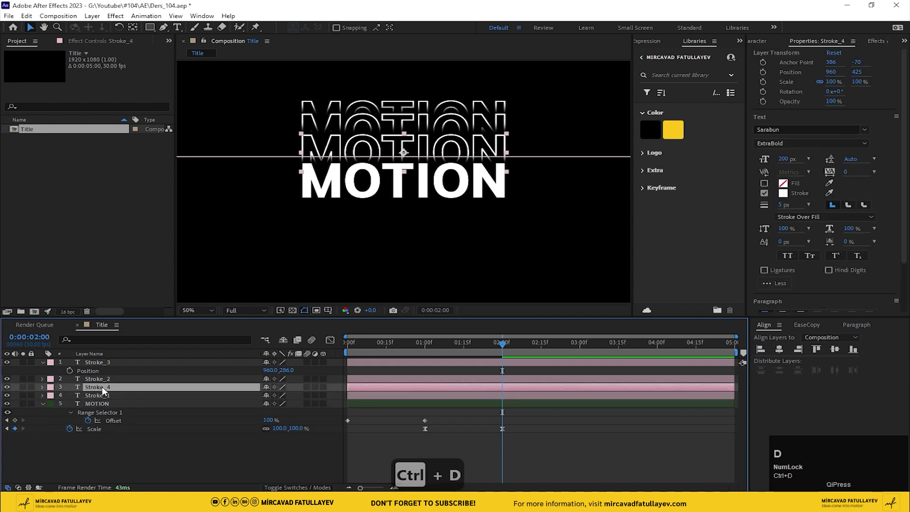
{"action": "left_click_drag", "start_coordinate": [106, 391], "coordinate": [122, 430]}
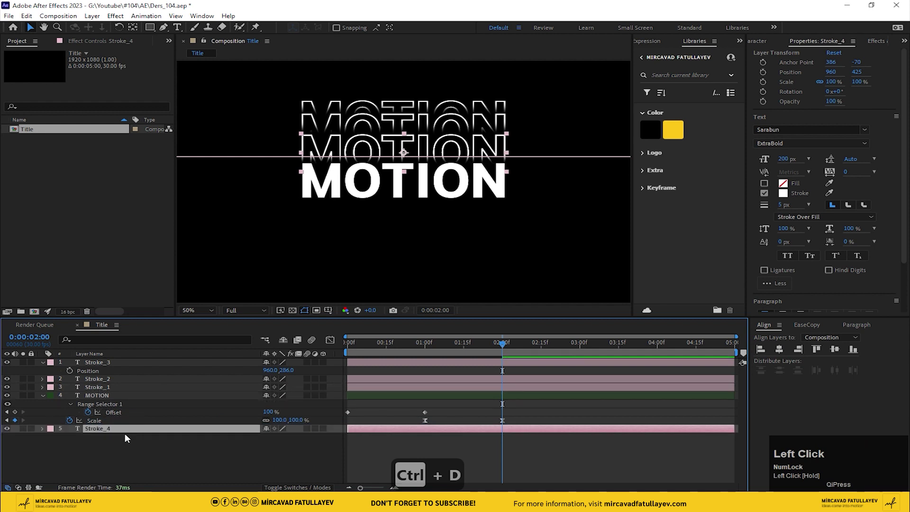
{"action": "key", "text": "Return"}
{"action": "key", "text": "Right"}
{"action": "key", "text": "BackSpace"}
{"action": "key", "text": "1"}
{"action": "key", "text": "Return"}
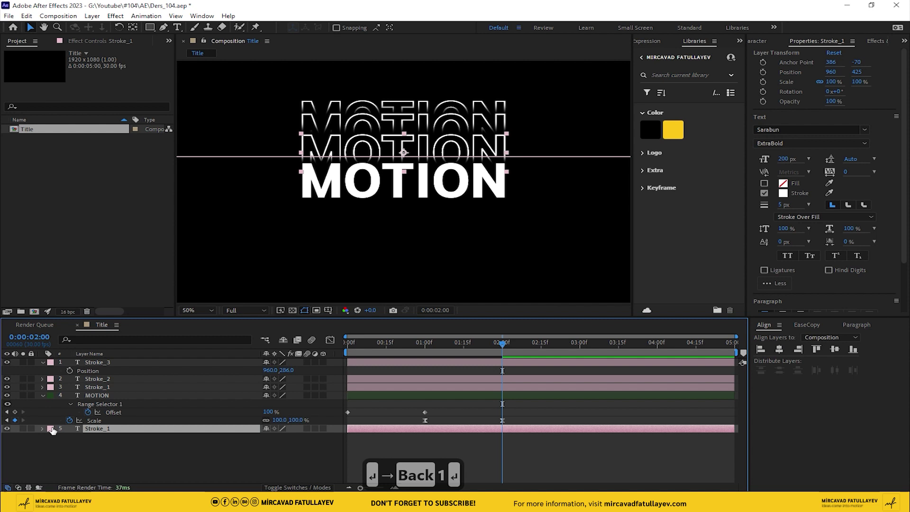
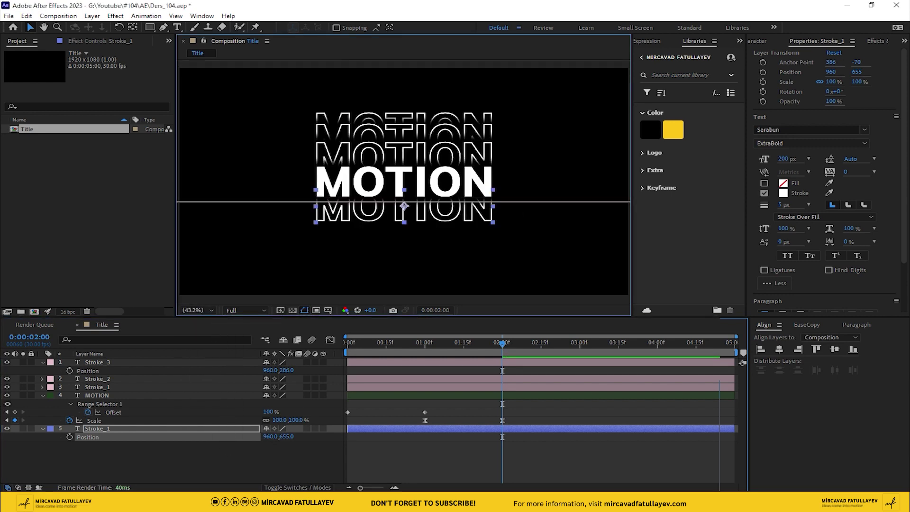
{"action": "left_click", "coordinate": [113, 432]}
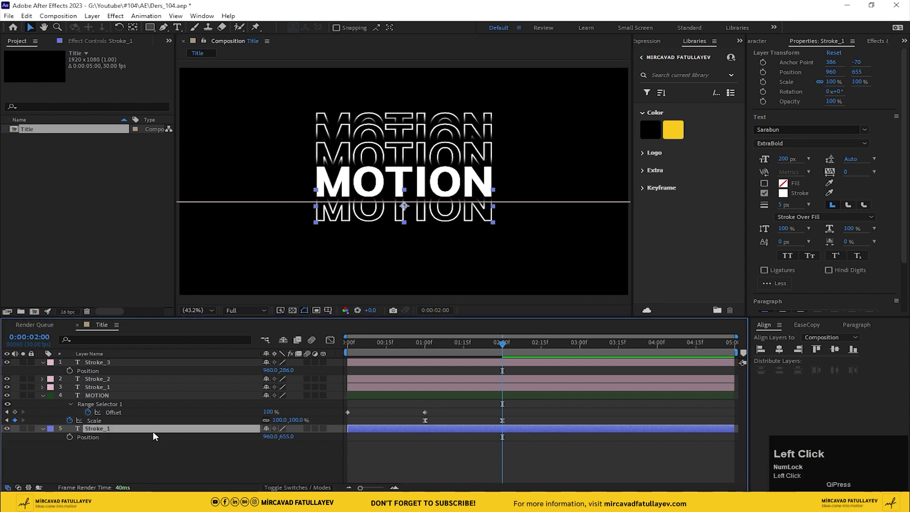
{"action": "left_click", "coordinate": [139, 434]}
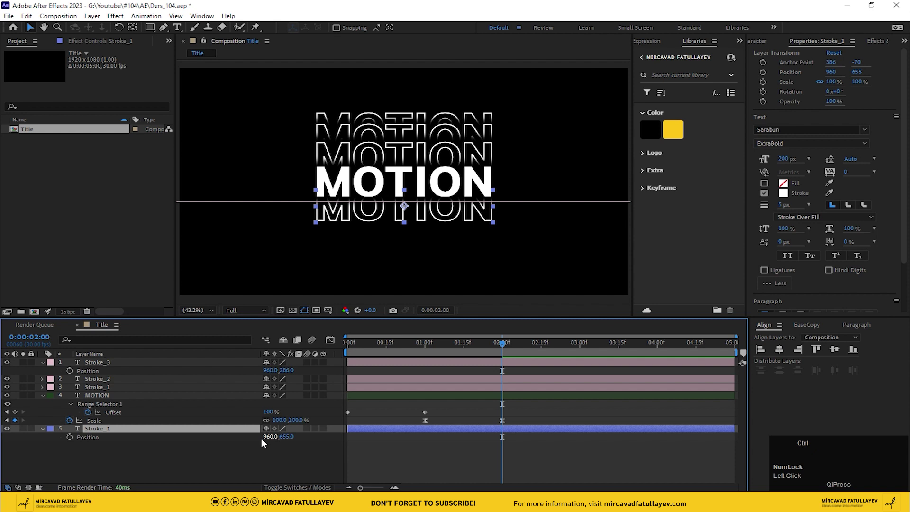
- Duplicate the lower copy as Stroke_2, then duplicate again to the bottom of the stack
{"action": "key", "text": "ctrl+d"}
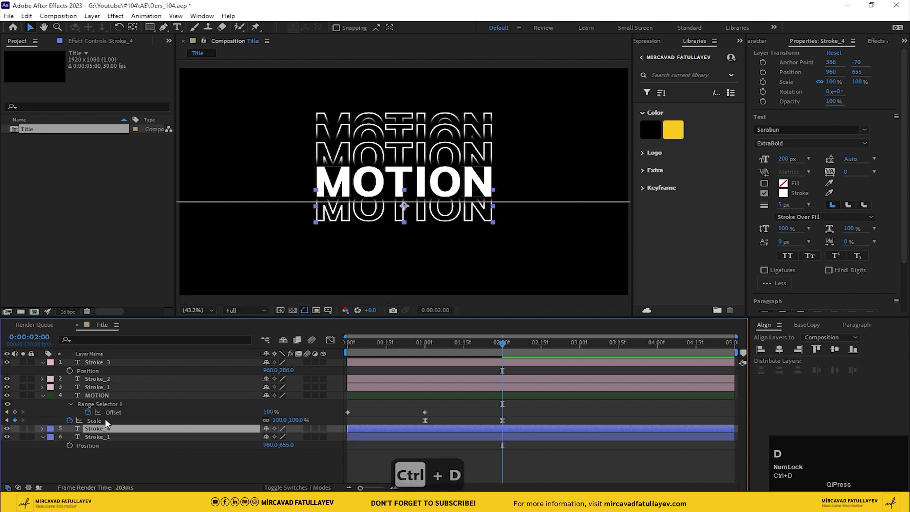
{"action": "key", "text": "Return"}
{"action": "key", "text": "Right"}
{"action": "key", "text": "shift+Left"}
{"action": "key", "text": "shift+Left"}
{"action": "key", "text": "Return"}
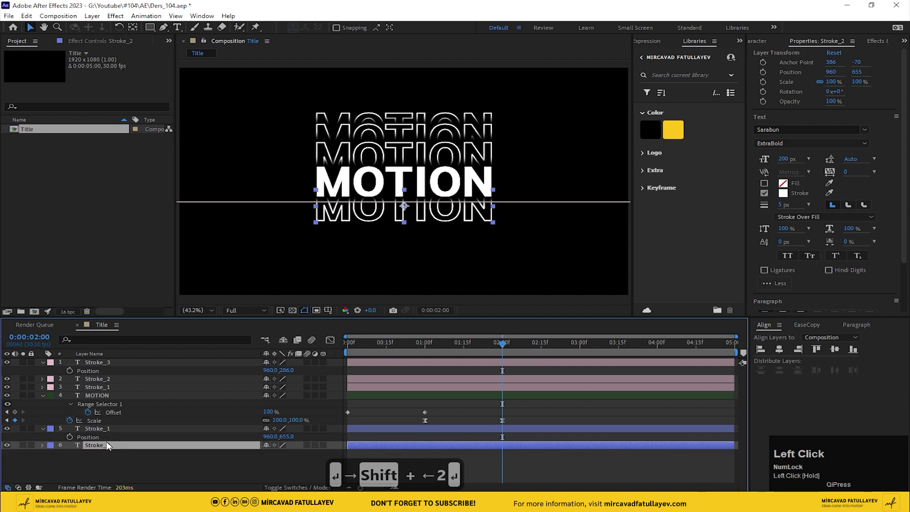
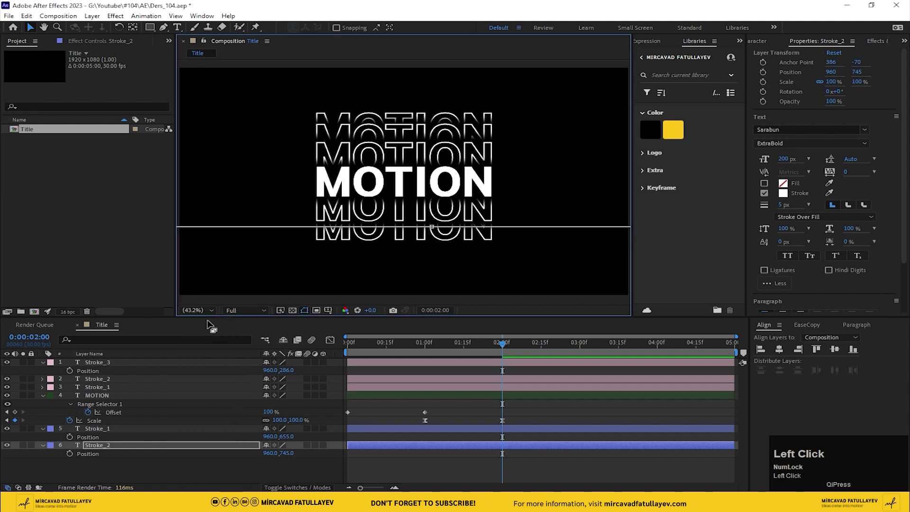
{"action": "key", "text": "ctrl+d"}
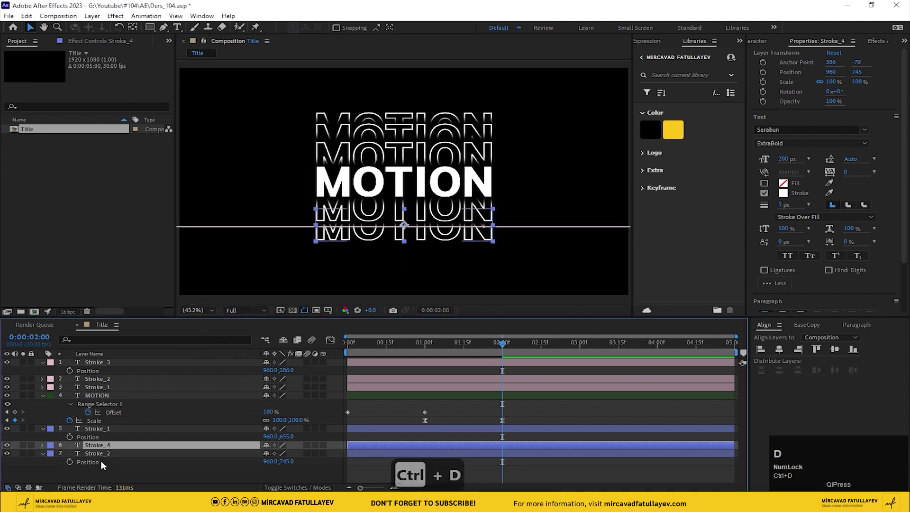
{"action": "left_click_drag", "start_coordinate": [115, 446], "coordinate": [109, 463]}
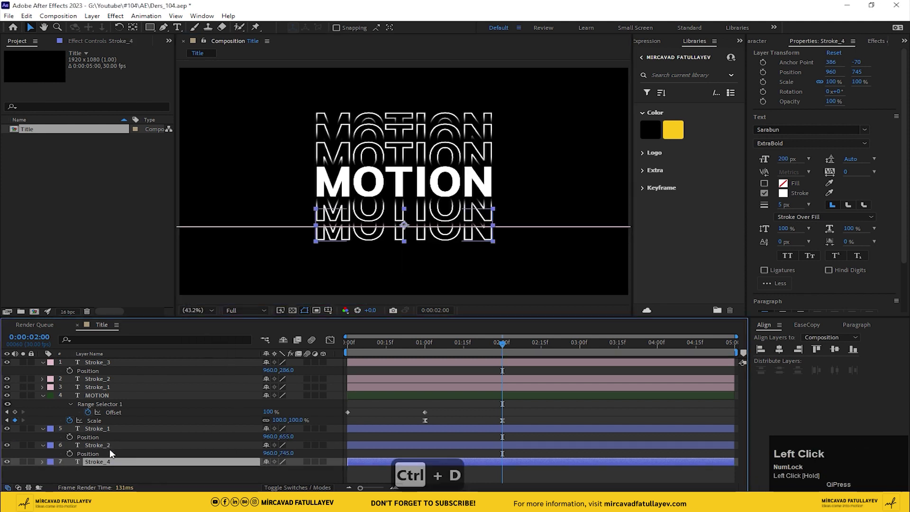
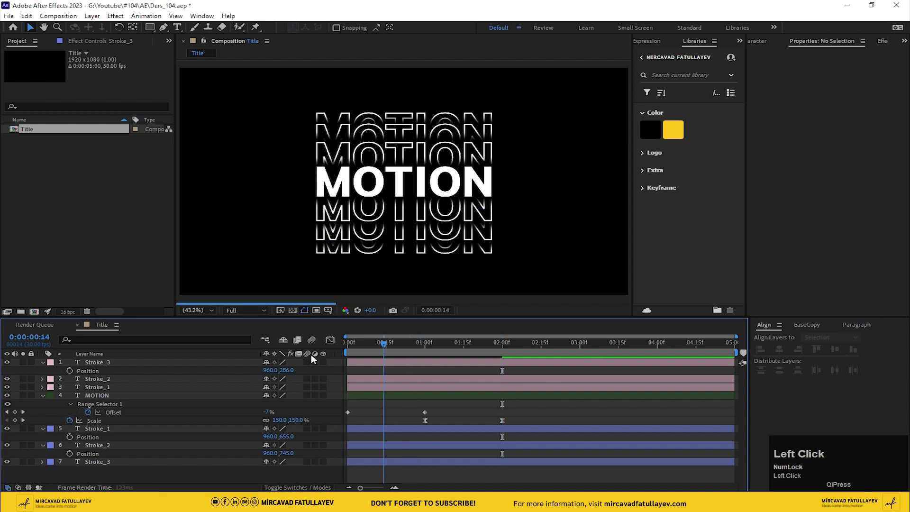
- Preview the title animation and select the upper Stroke_1 copy for a position animator
{"action": "key", "text": "space"}
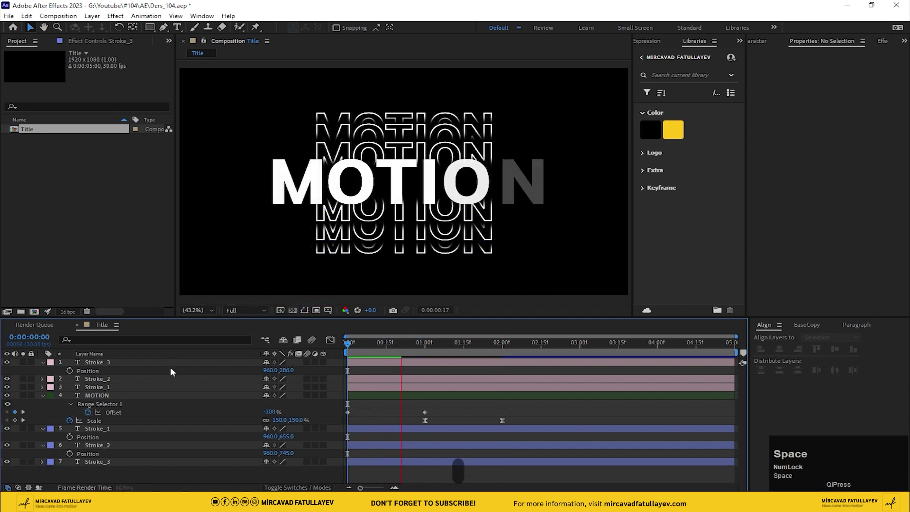
{"action": "key", "text": "space"}
{"action": "left_click", "coordinate": [360, 349]}
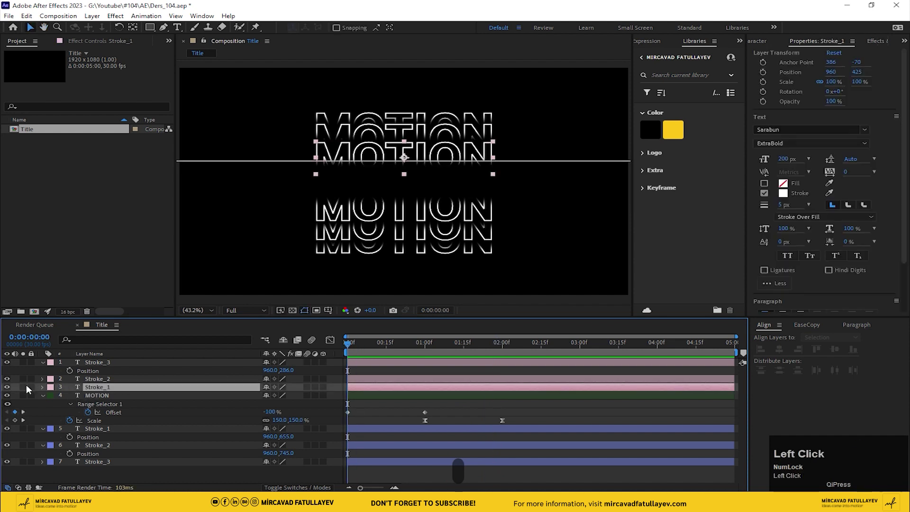
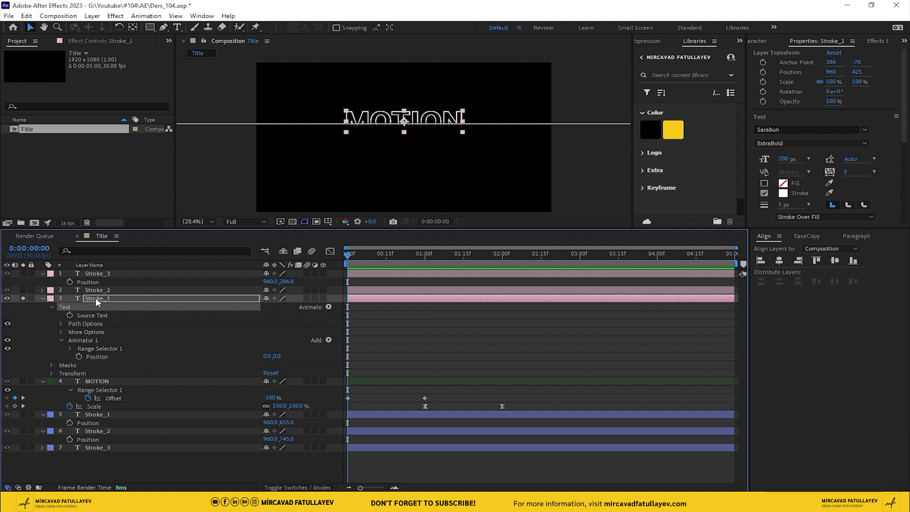
- Centre the text and anchor points of the three upper outlined copies
{"action": "left_click", "coordinate": [96, 298]}
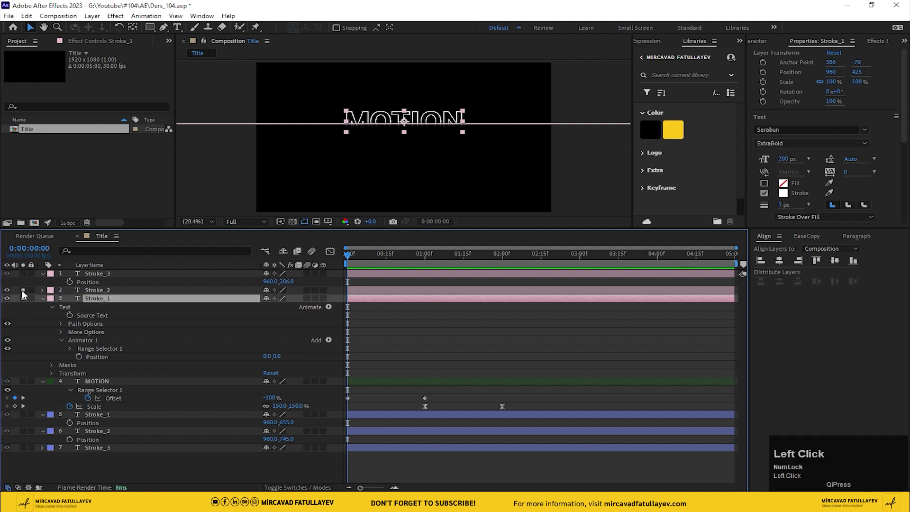
{"action": "left_click", "coordinate": [101, 275]}
{"action": "left_click", "coordinate": [871, 236]}
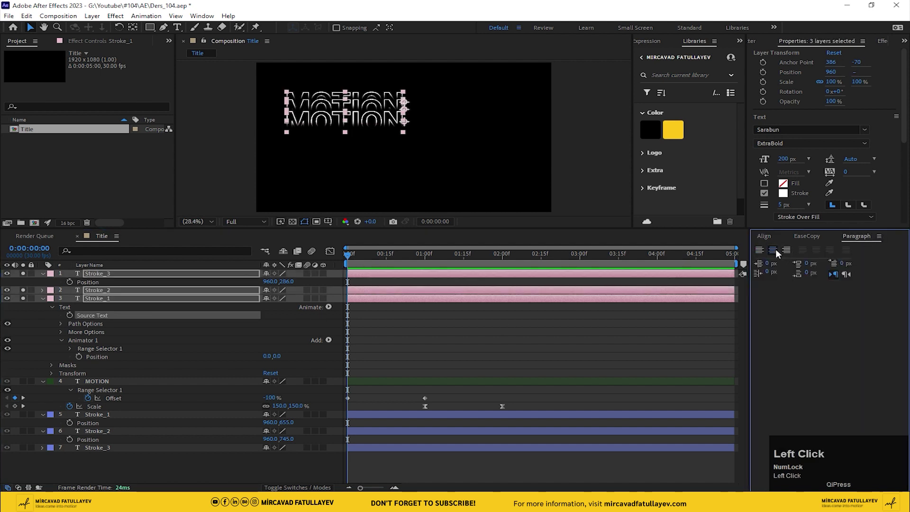
{"action": "right_click", "coordinate": [373, 113]}
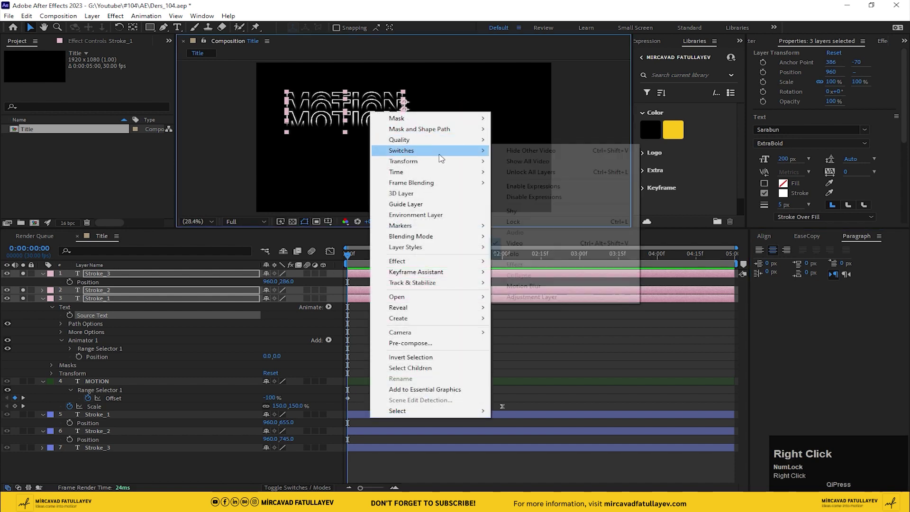
{"action": "left_click", "coordinate": [615, 277]}
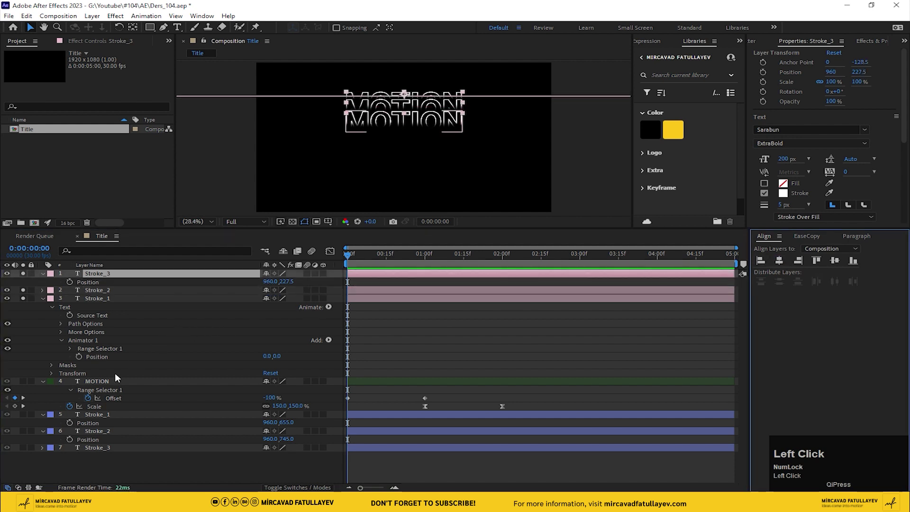
- Centre the text and anchor points of the three lower outlined copies
{"action": "left_click", "coordinate": [26, 282]}
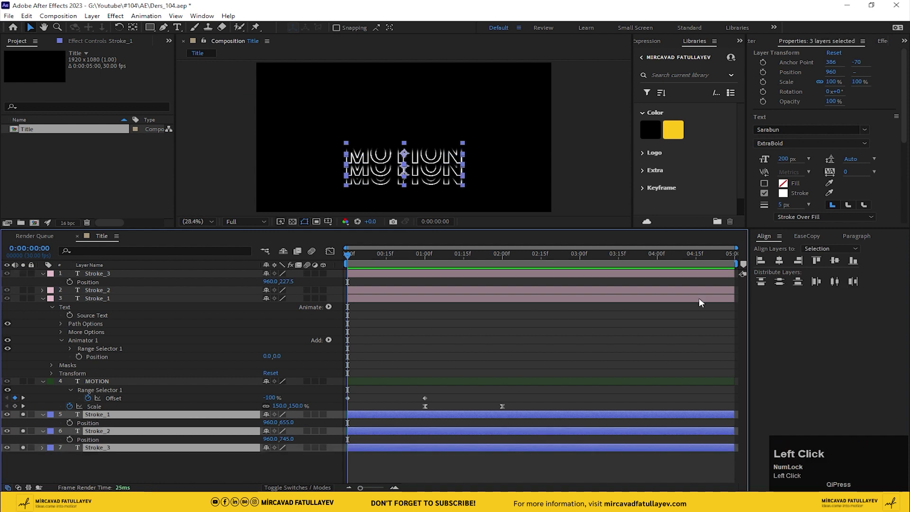
{"action": "left_click", "coordinate": [866, 241]}
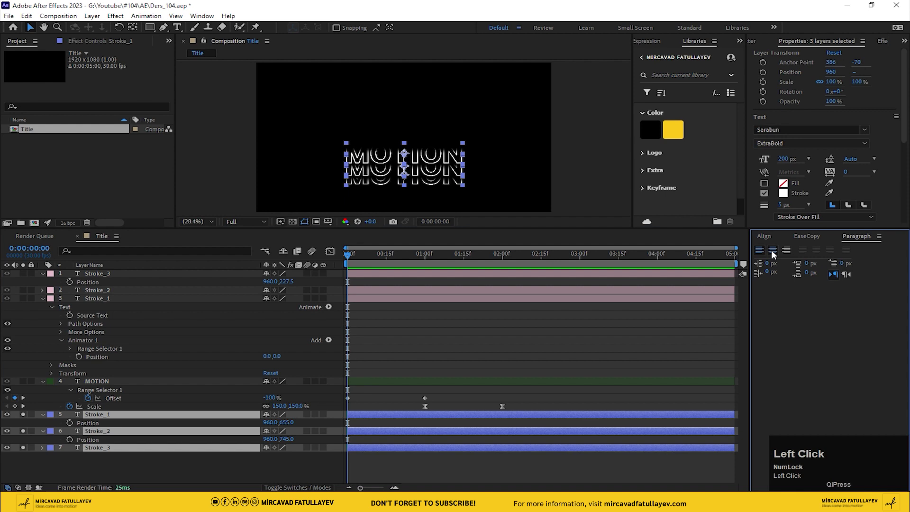
{"action": "right_click", "coordinate": [358, 174]}
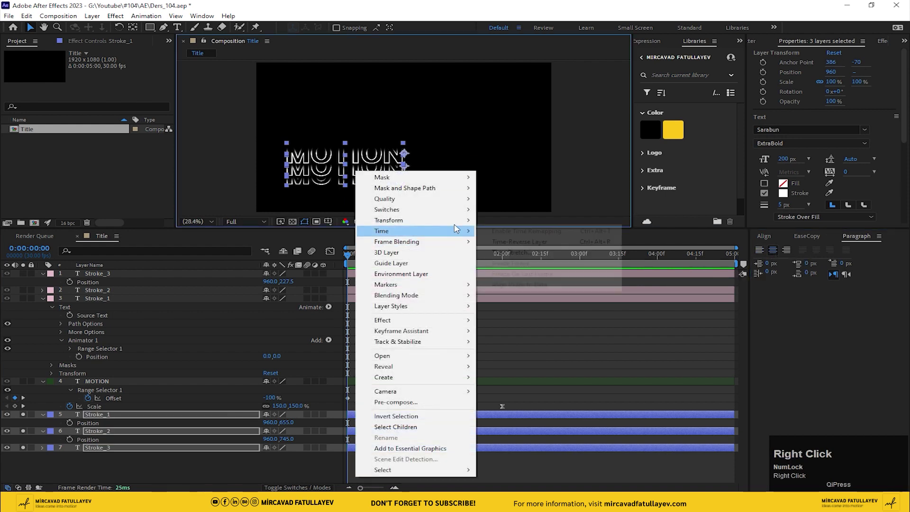
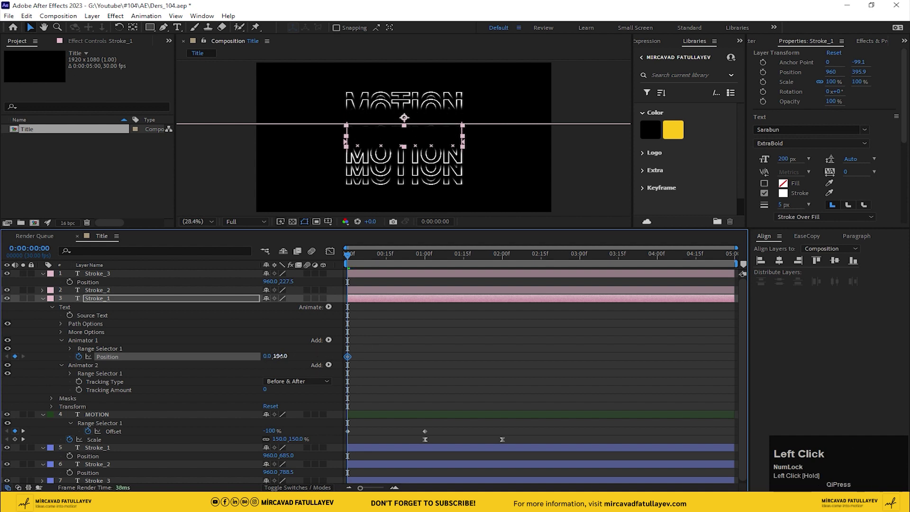
- Keyframe Stroke_1's Animator 1 Position from 0,105 at 0s to 0,0 at 1s
{"action": "type", "text": "105"}
{"action": "key", "text": "Return"}
{"action": "left_click_drag", "start_coordinate": [428, 261], "coordinate": [280, 358]}
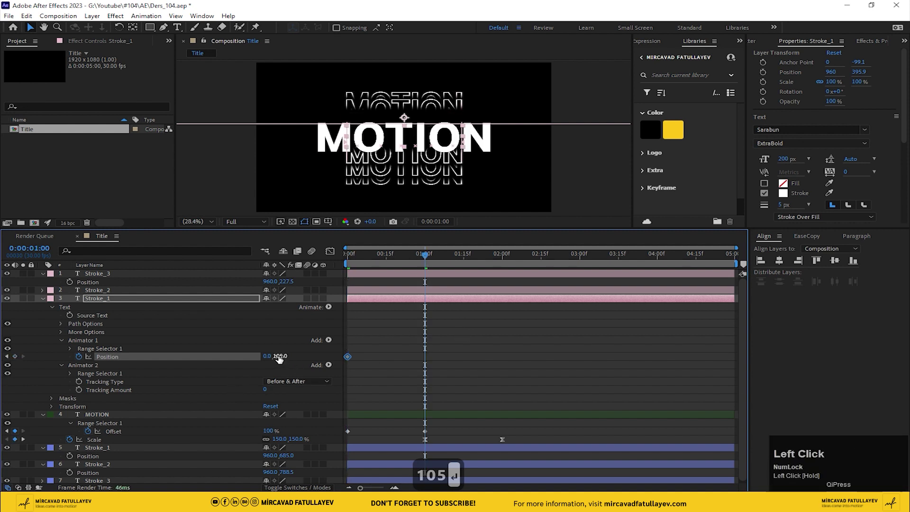
{"action": "key", "text": "Return"}
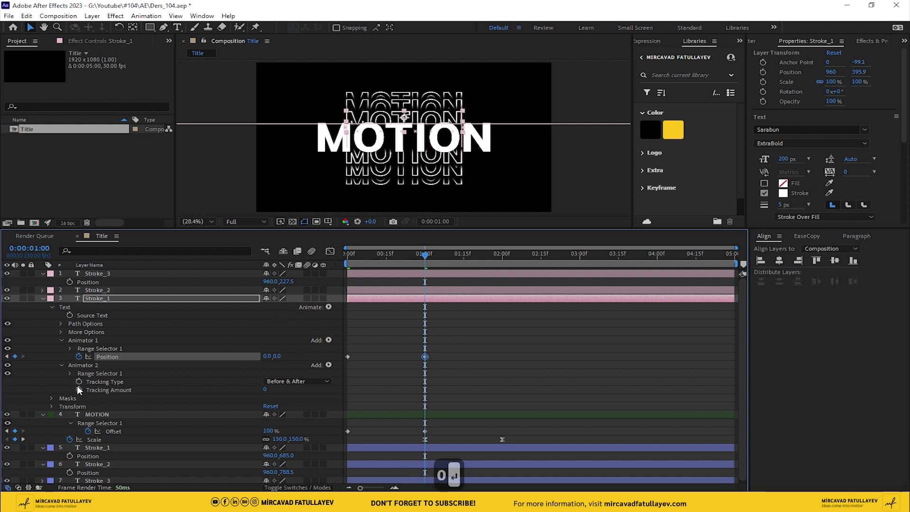
- Keyframe Tracking Amount 0 at 1s and 25 at 2s, then grab the main title's scale keyframes
{"action": "left_click_drag", "start_coordinate": [81, 392], "coordinate": [266, 391]}
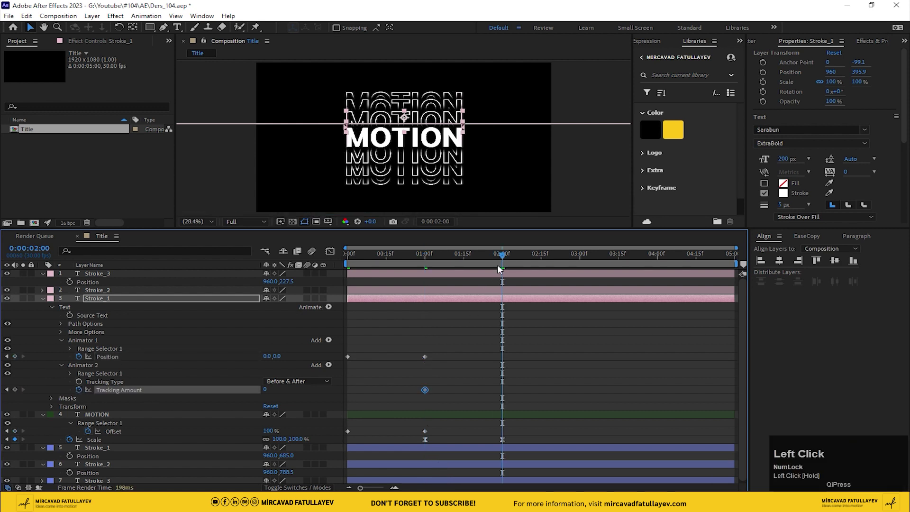
{"action": "type", "text": "25"}
{"action": "scroll", "scroll_direction": "down", "scroll_amount": 3}
{"action": "left_click_drag", "start_coordinate": [529, 441], "coordinate": [178, 291]}
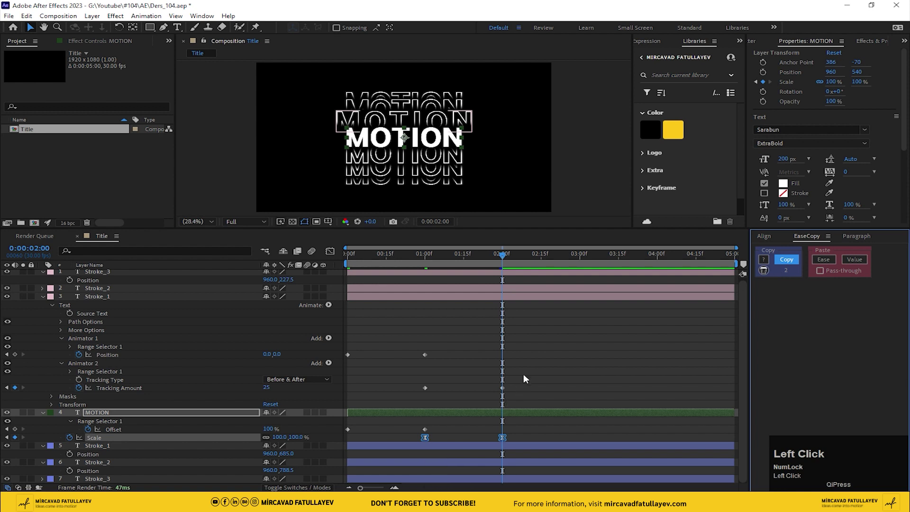
- Apply the copied easing to Stroke_1's tracking keyframes and preview the result
{"action": "left_click_drag", "start_coordinate": [419, 394], "coordinate": [822, 263]}
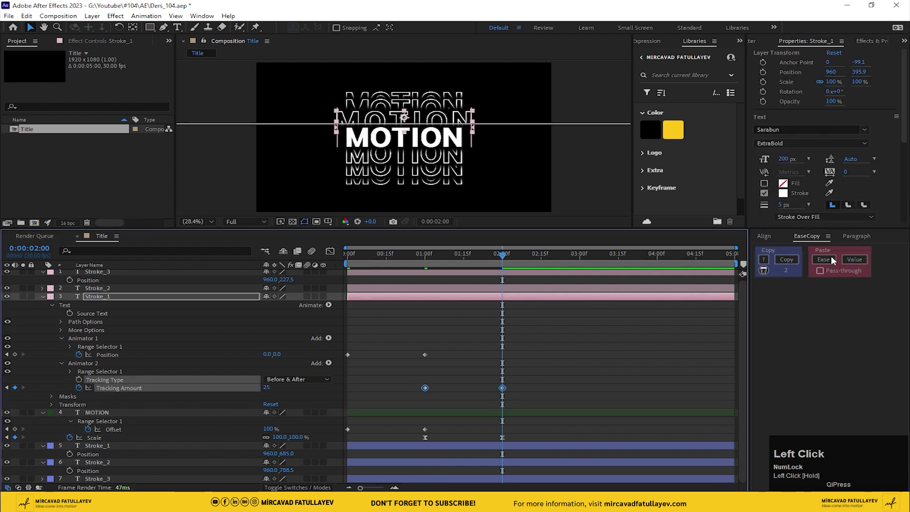
{"action": "left_click_drag", "start_coordinate": [253, 287], "coordinate": [178, 291]}
{"action": "key", "text": "space"}
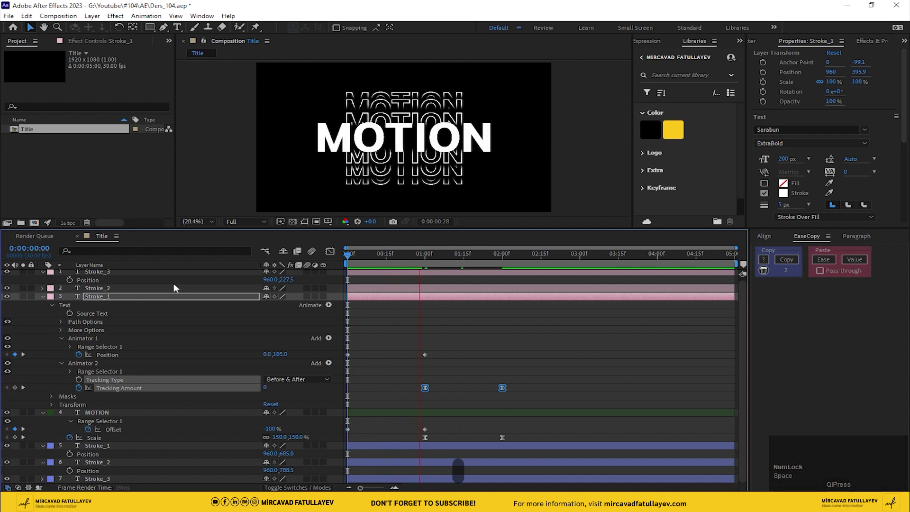
{"action": "left_click", "coordinate": [387, 260]}
{"action": "key", "text": "space"}
{"action": "key", "text": "space"}
- Easy Ease the Position keyframes with a Keyframe Velocity influence of 80, then preview
{"action": "left_click_drag", "start_coordinate": [435, 352], "coordinate": [426, 353]}
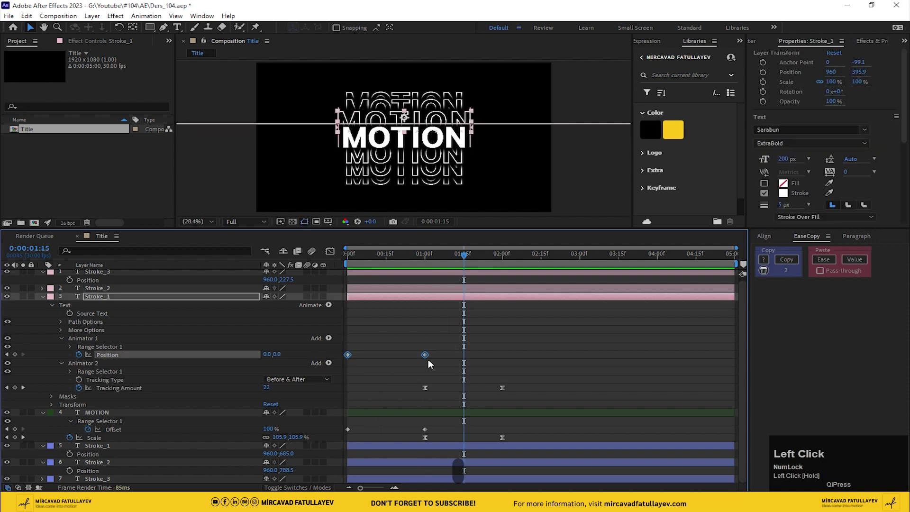
{"action": "right_click", "coordinate": [426, 353]}
{"action": "left_click", "coordinate": [464, 347]}
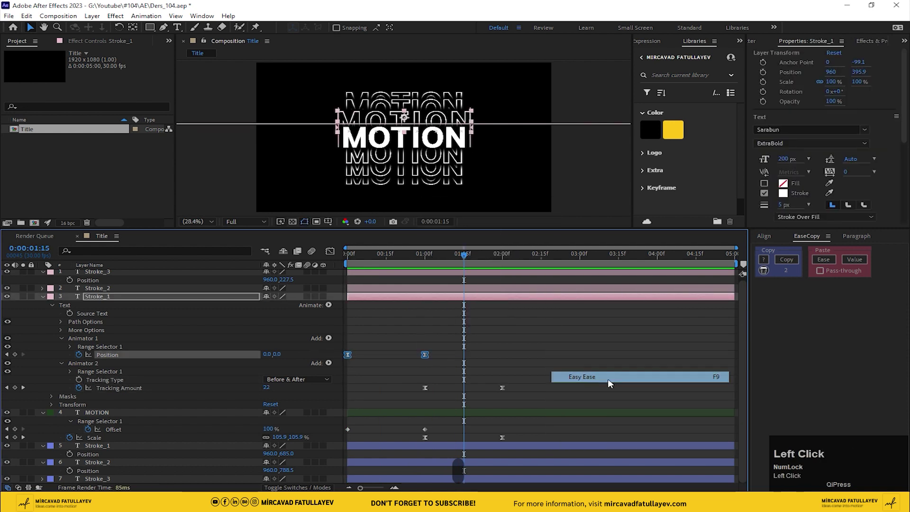
{"action": "right_click", "coordinate": [428, 356]}
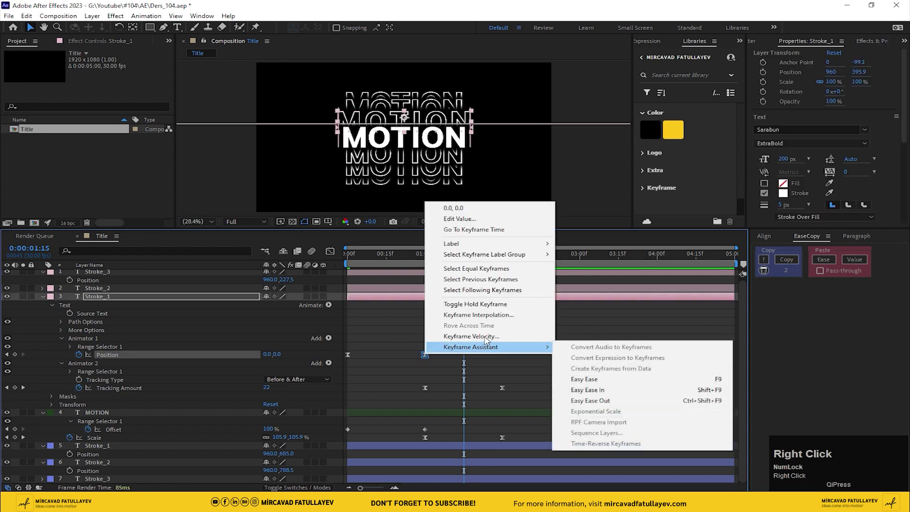
{"action": "left_click", "coordinate": [488, 339]}
{"action": "type", "text": "80"}
{"action": "left_click", "coordinate": [375, 265]}
{"action": "key", "text": "space"}
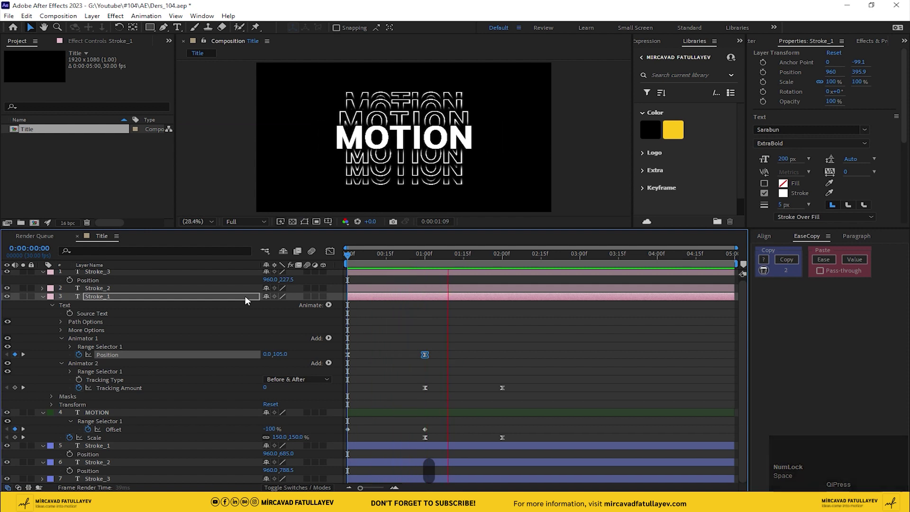
{"action": "key", "text": "space"}
{"action": "left_click", "coordinate": [404, 266]}
{"action": "key", "text": "space"}
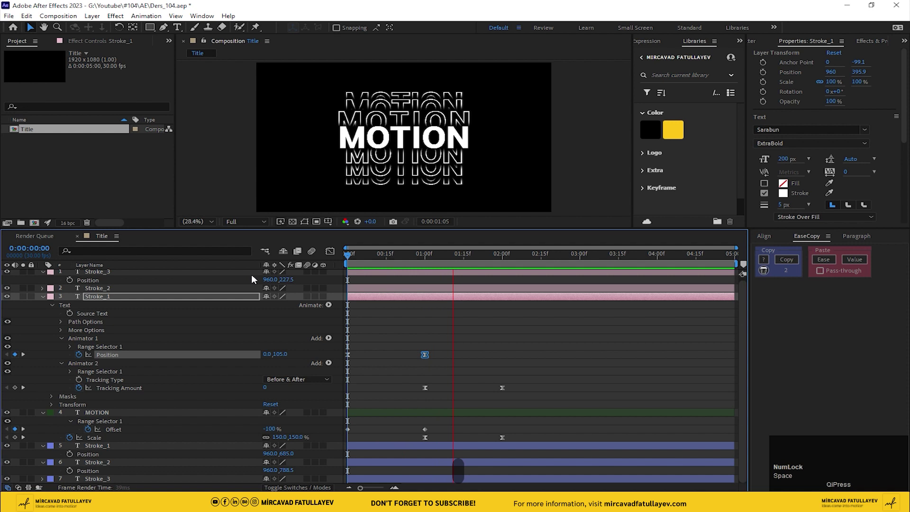
{"action": "key", "text": "space"}
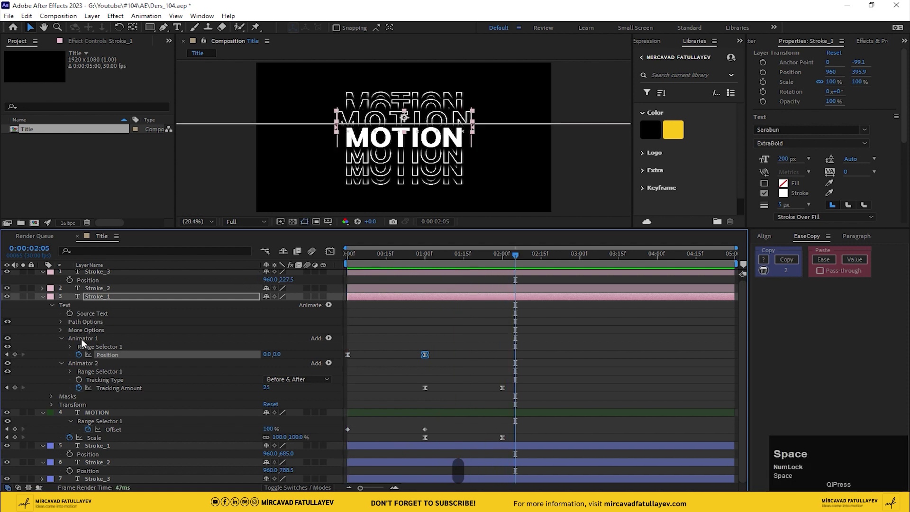
- Copy Stroke_1's Animator 1 and 2 keyframes and paste them onto Stroke_2
{"action": "left_click", "coordinate": [88, 338]}
{"action": "left_click", "coordinate": [89, 365]}
{"action": "key", "text": "ctrl+c"}
{"action": "left_click", "coordinate": [364, 261]}
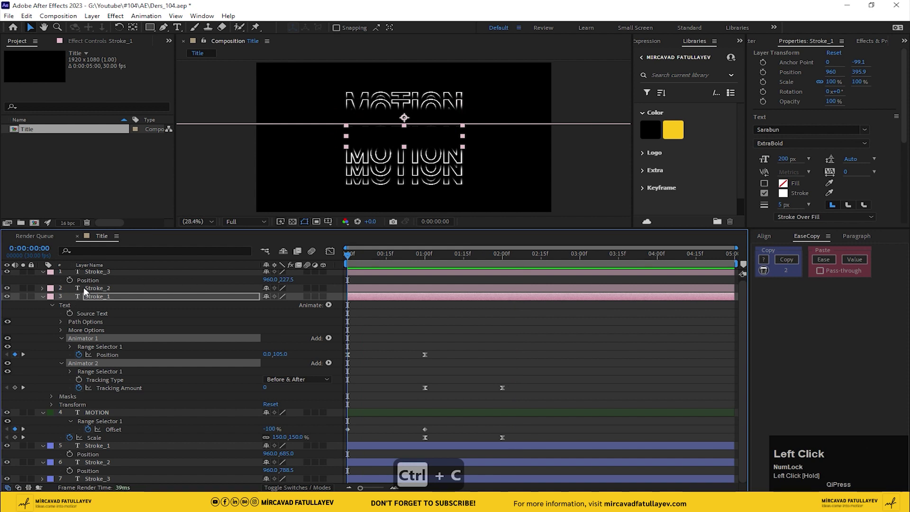
{"action": "key", "text": "ctrl+v"}
- Reveal the pasted keyframes and raise Stroke_1's starting Position offset, settling on 0,115
{"action": "key", "text": "u"}
{"action": "left_click_drag", "start_coordinate": [513, 355], "coordinate": [116, 348]}
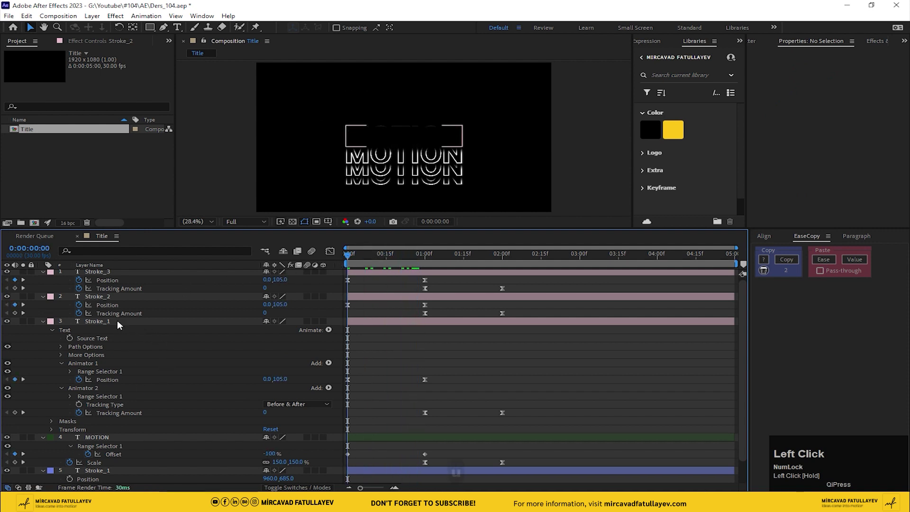
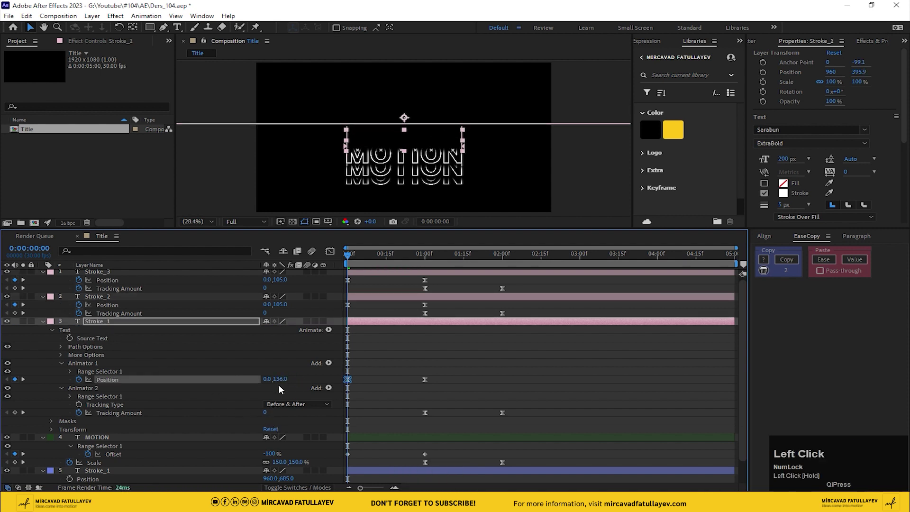
{"action": "type", "text": "130"}
{"action": "key", "text": "Return"}
{"action": "key", "text": "Return"}
{"action": "type", "text": "1x20"}
{"action": "key", "text": "Return"}
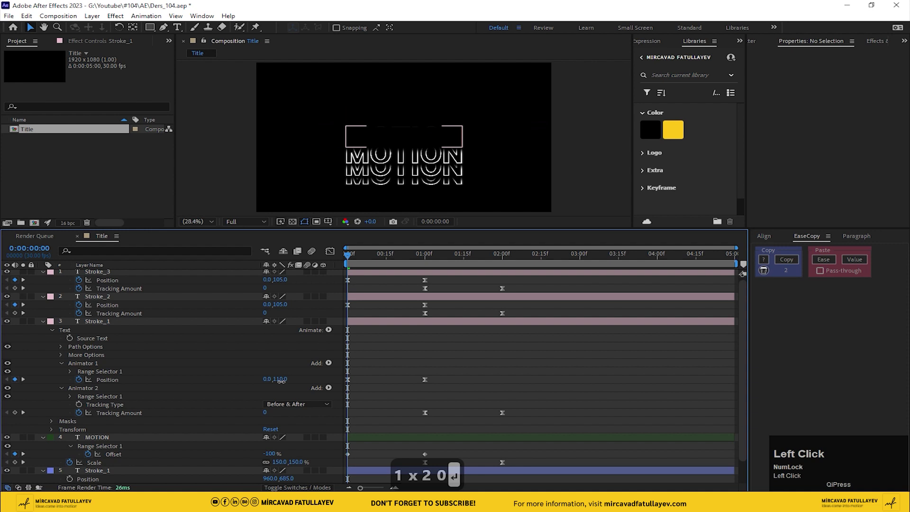
{"action": "key", "text": "1"}
{"action": "type", "text": "5"}
{"action": "key", "text": "Return"}
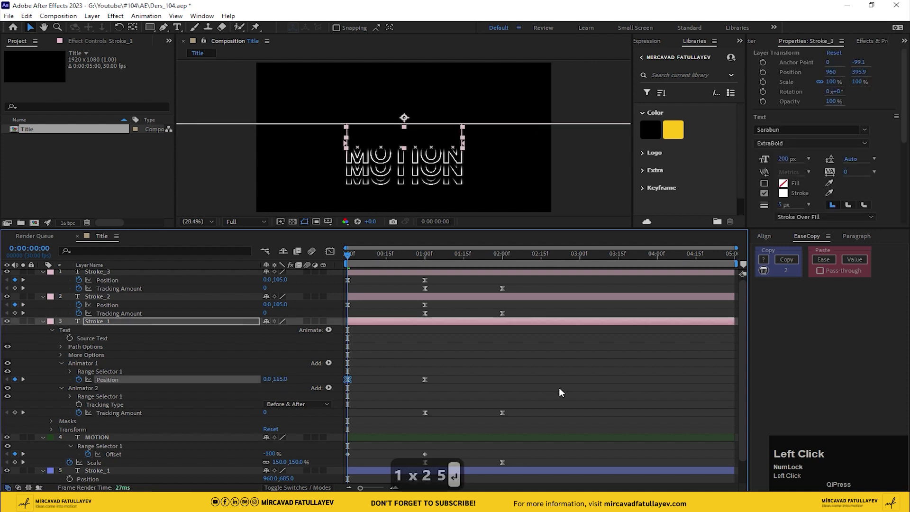
- Preview the animation and set Stroke_2's Tracking Amount at 2s to 55
{"action": "left_click", "coordinate": [572, 390]}
{"action": "scroll", "scroll_direction": "up", "scroll_amount": 3}
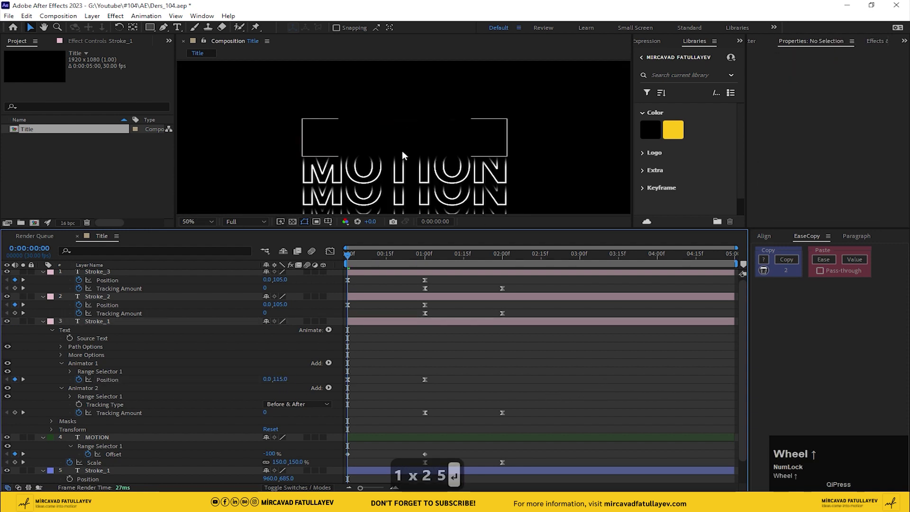
{"action": "scroll", "scroll_direction": "down", "scroll_amount": 3}
{"action": "left_click", "coordinate": [197, 221]}
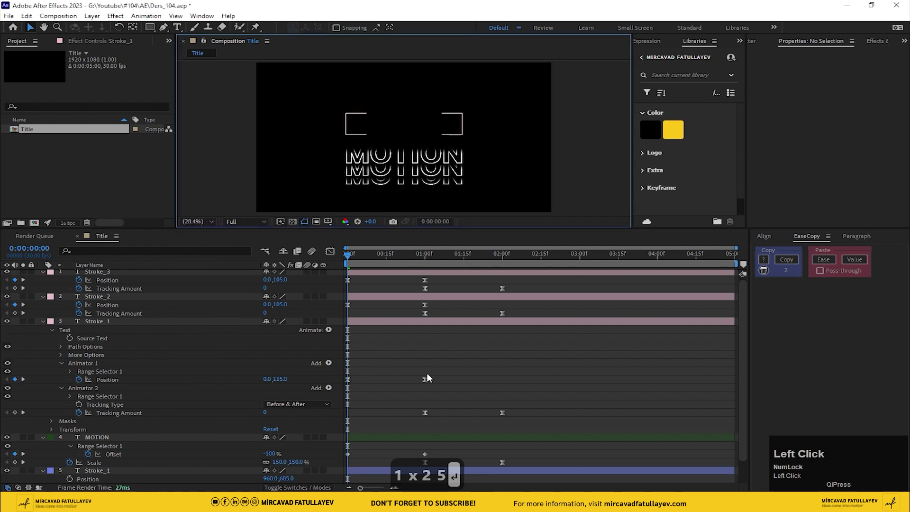
{"action": "key", "text": "space"}
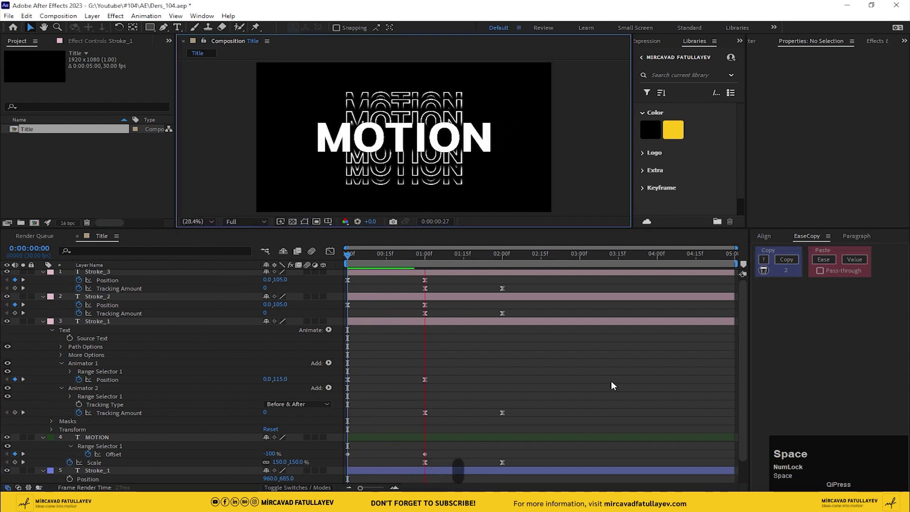
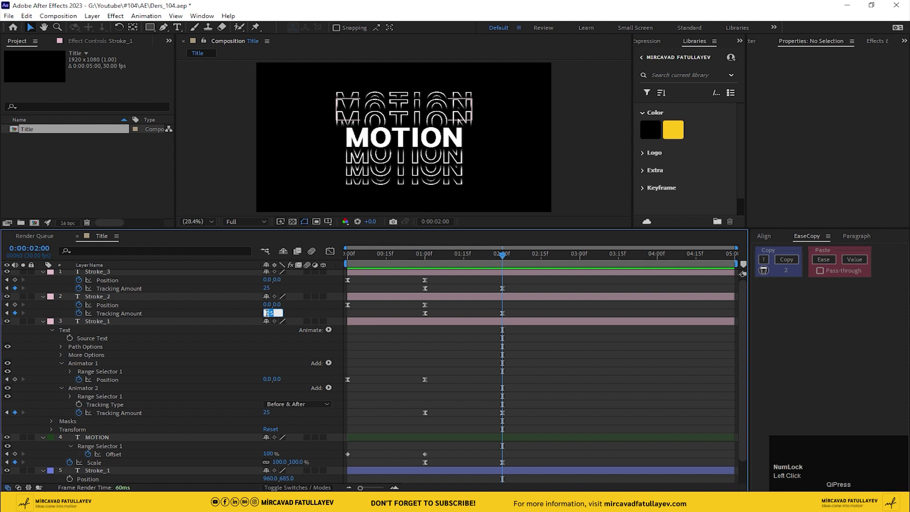
{"action": "key", "text": "5"}
{"action": "key", "text": "5"}
{"action": "key", "text": "Return"}
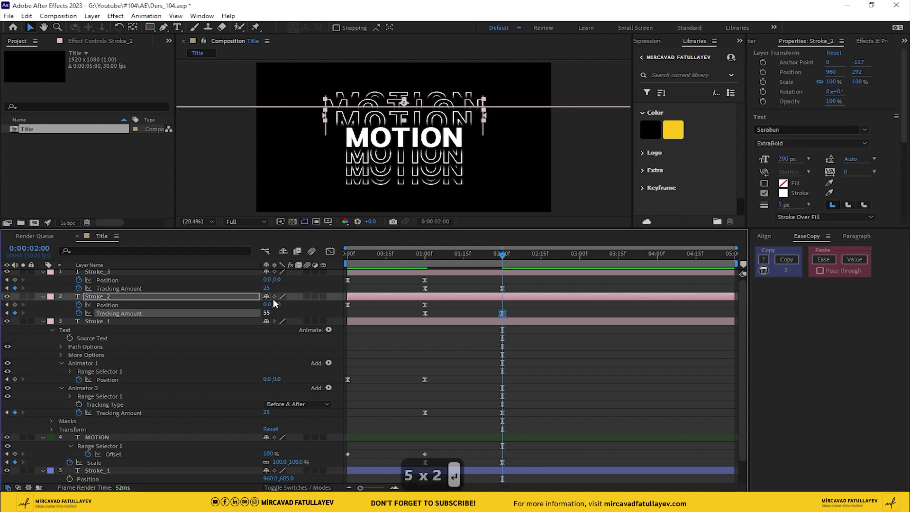
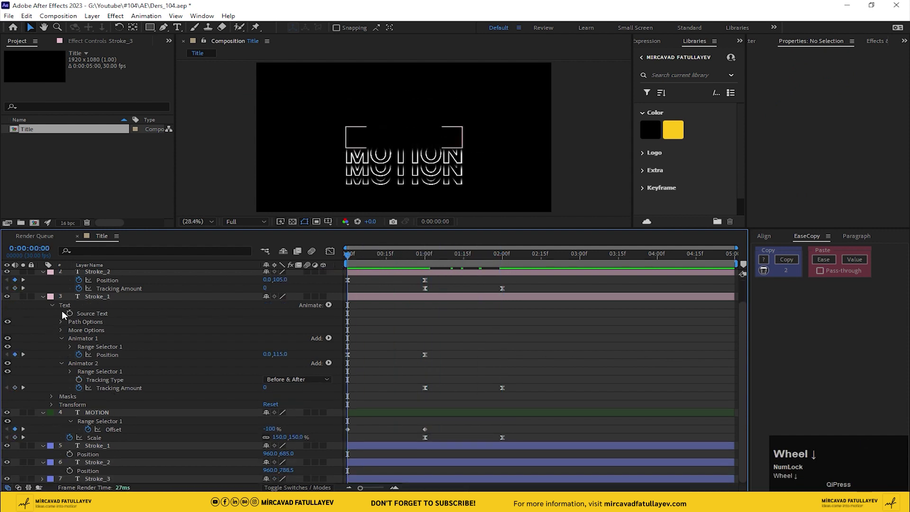
- Collapse the upper copies and paste the slide-in animation onto the three lower copies
{"action": "scroll", "scroll_direction": "up", "scroll_amount": 3}
{"action": "left_click", "coordinate": [46, 323]}
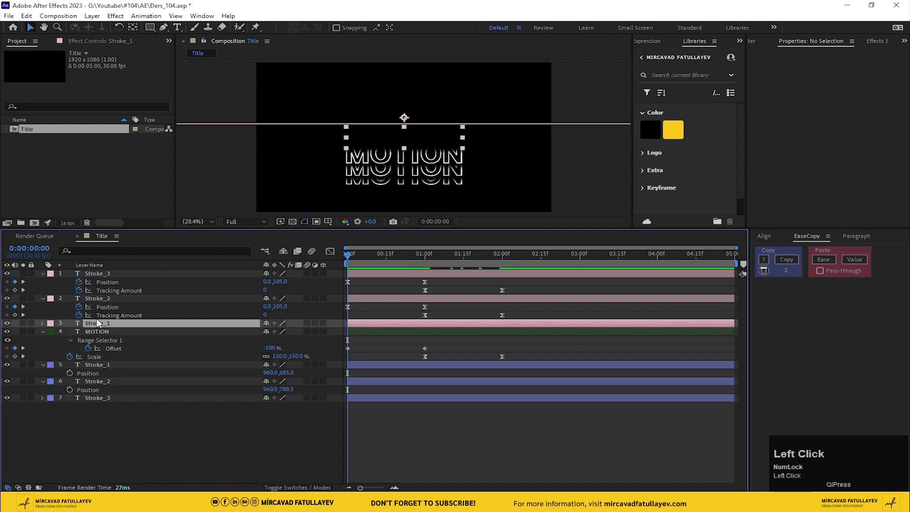
{"action": "left_click", "coordinate": [87, 275]}
{"action": "left_click", "coordinate": [46, 277]}
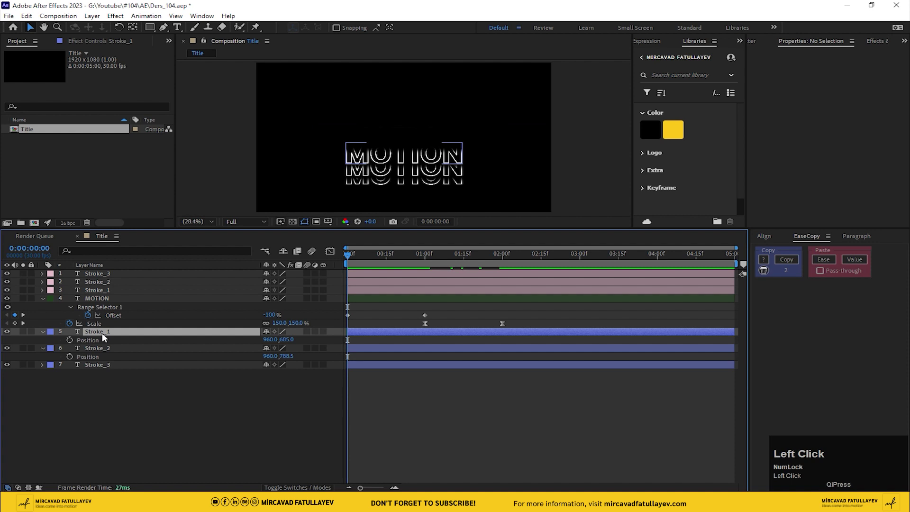
{"action": "left_click", "coordinate": [100, 364]}
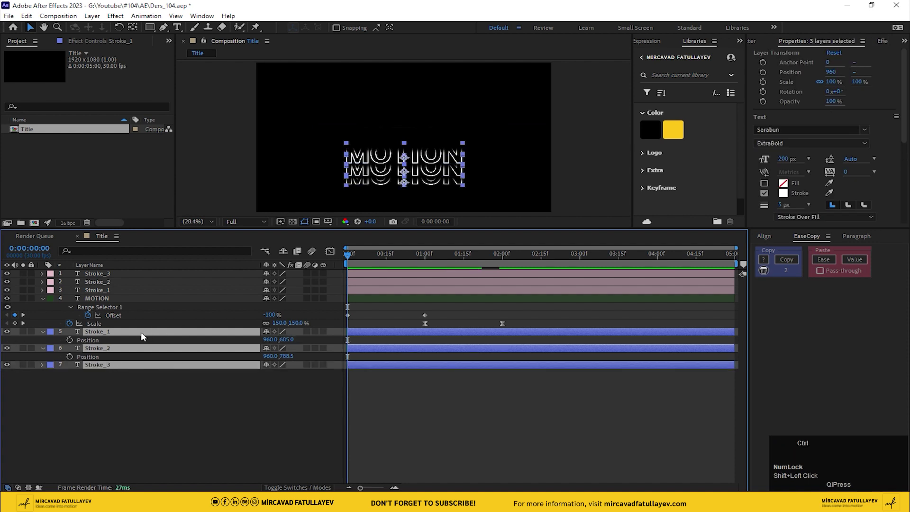
{"action": "key", "text": "ctrl+v"}
{"action": "key", "text": "u"}
{"action": "left_click", "coordinate": [165, 449]}
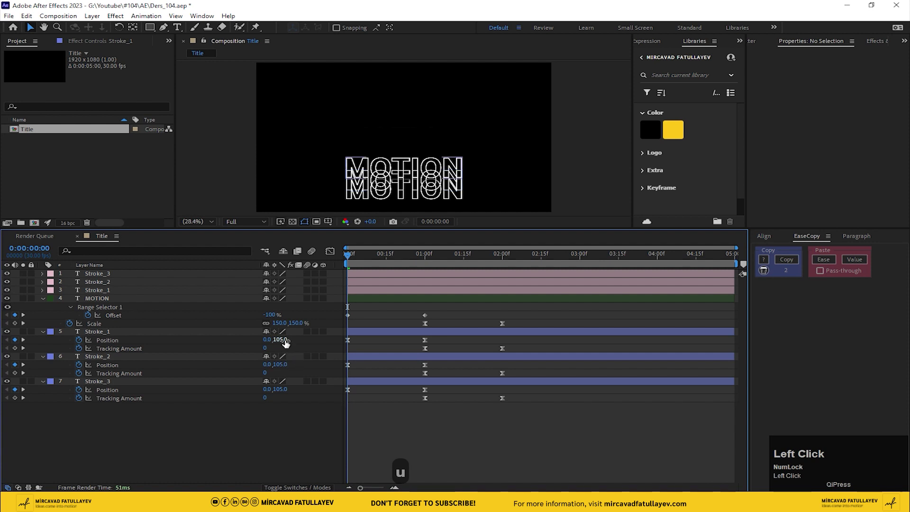
- Make the lower copies' starting Position offsets negative so they slide in from above
{"action": "left_click", "coordinate": [276, 341]}
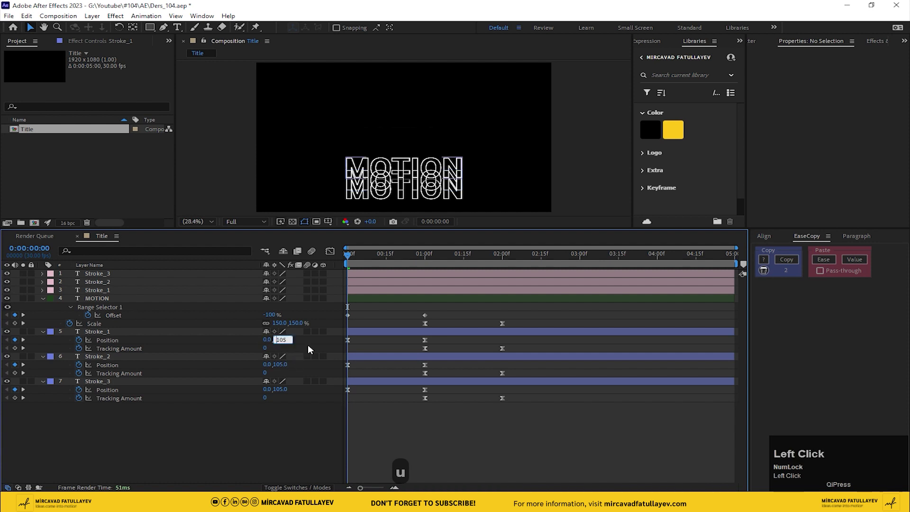
{"action": "key", "text": "-"}
{"action": "key", "text": "Return"}
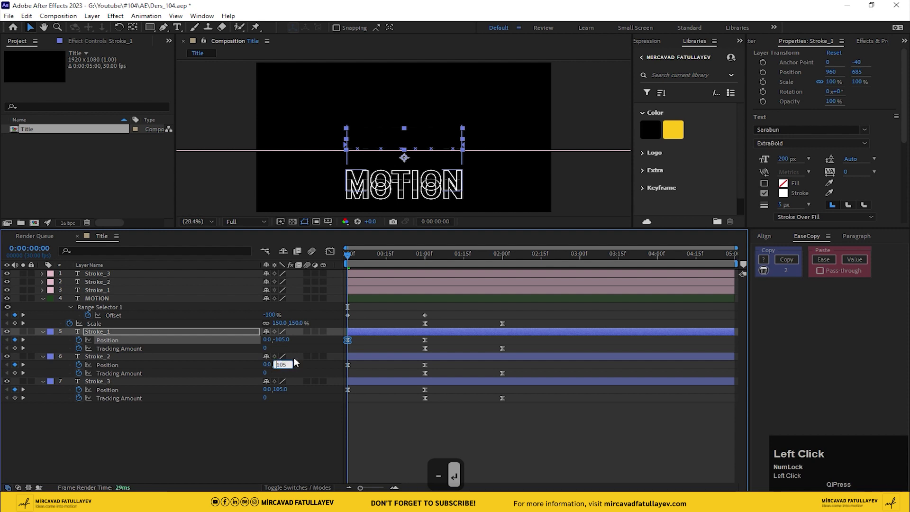
{"action": "key", "text": "-"}
{"action": "key", "text": "Return"}
{"action": "left_click", "coordinate": [287, 392]}
{"action": "key", "text": "Return"}
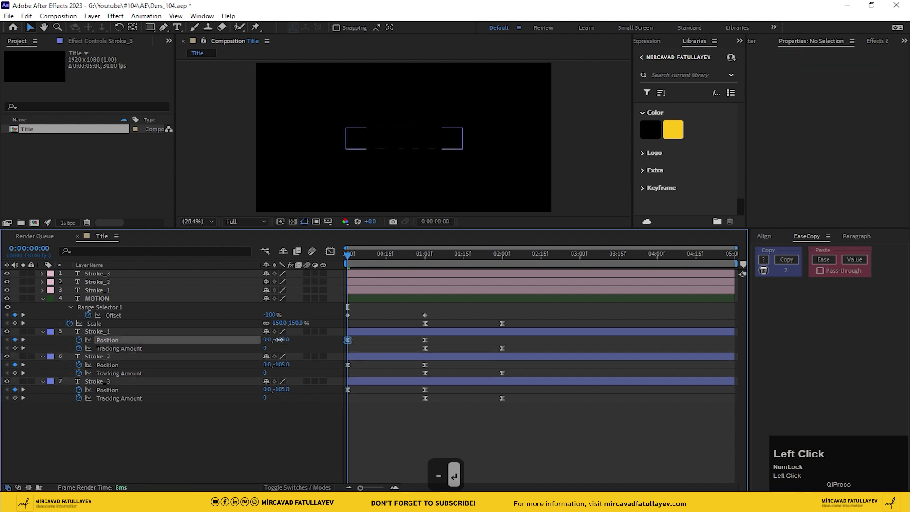
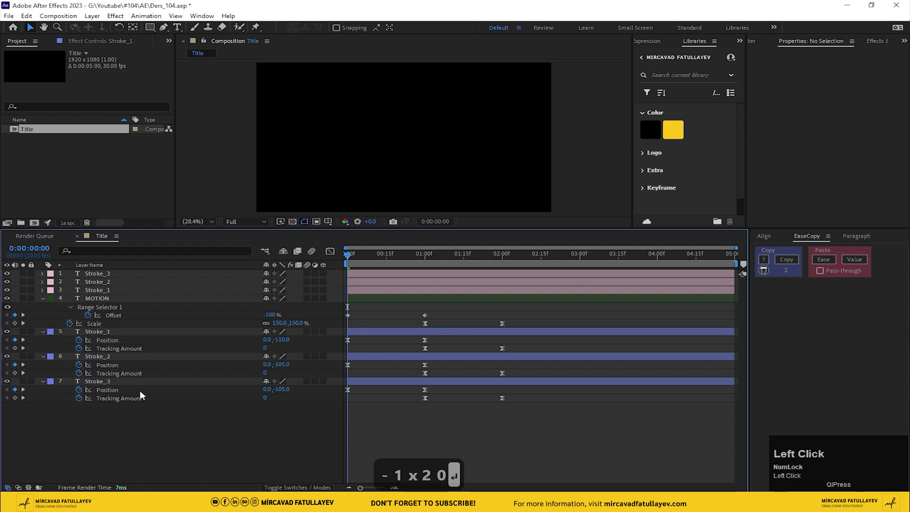
- Set the lower Stroke_1's starting offset to 0,-115 and check the result at 2 seconds
{"action": "type", "text": "-1x20"}
{"action": "key", "text": "Return"}
{"action": "scroll", "scroll_direction": "up", "scroll_amount": 3}
{"action": "left_click", "coordinate": [285, 344]}
{"action": "type", "text": "15"}
{"action": "key", "text": "Return"}
{"action": "left_click_drag", "start_coordinate": [274, 450], "coordinate": [269, 352]}
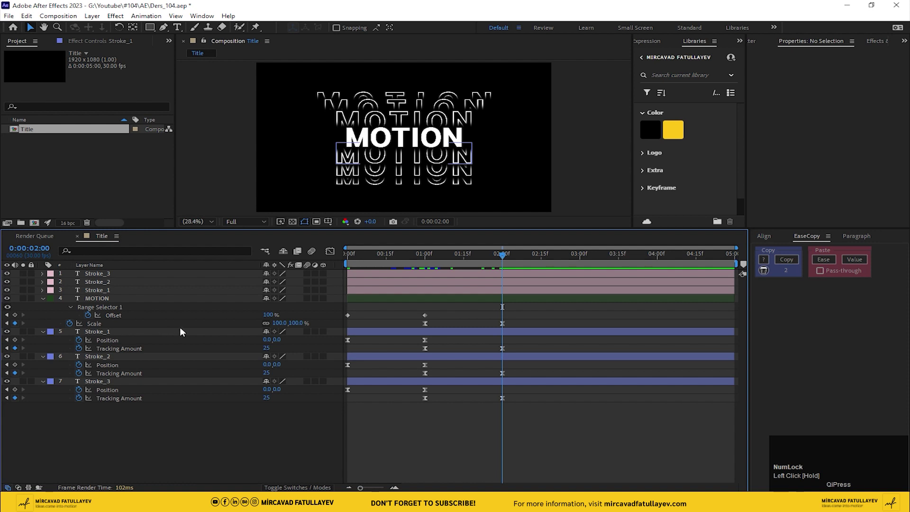
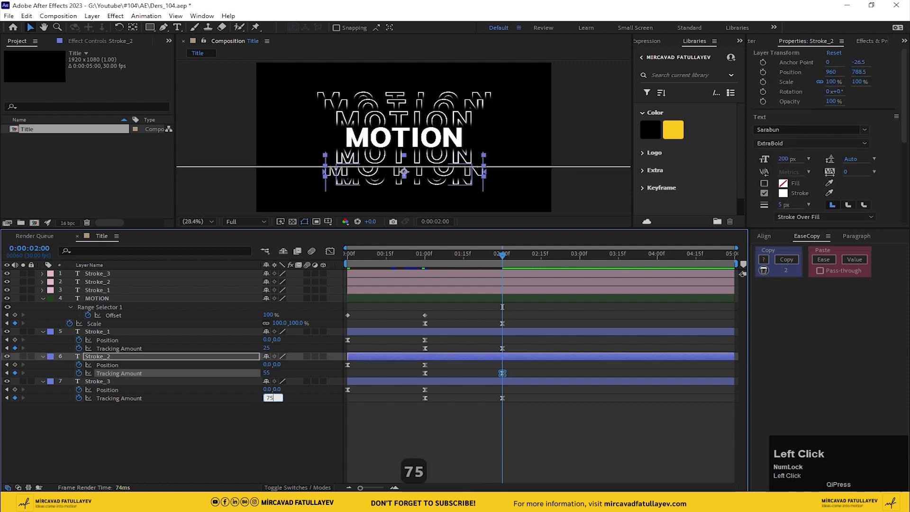
- Confirm lower Stroke_3's tracking of 75, then scrub and preview the title animation
{"action": "key", "text": "Return"}
{"action": "left_click_drag", "start_coordinate": [571, 427], "coordinate": [303, 270]}
{"action": "key", "text": "space"}
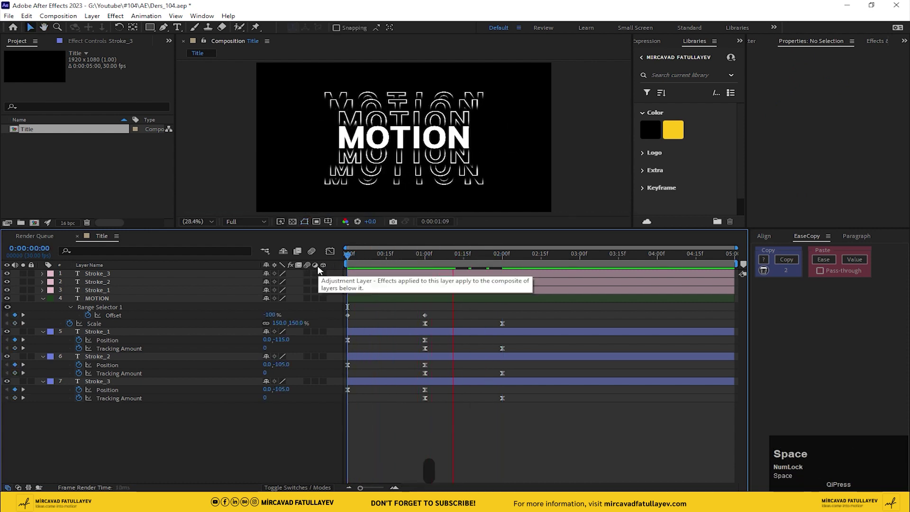
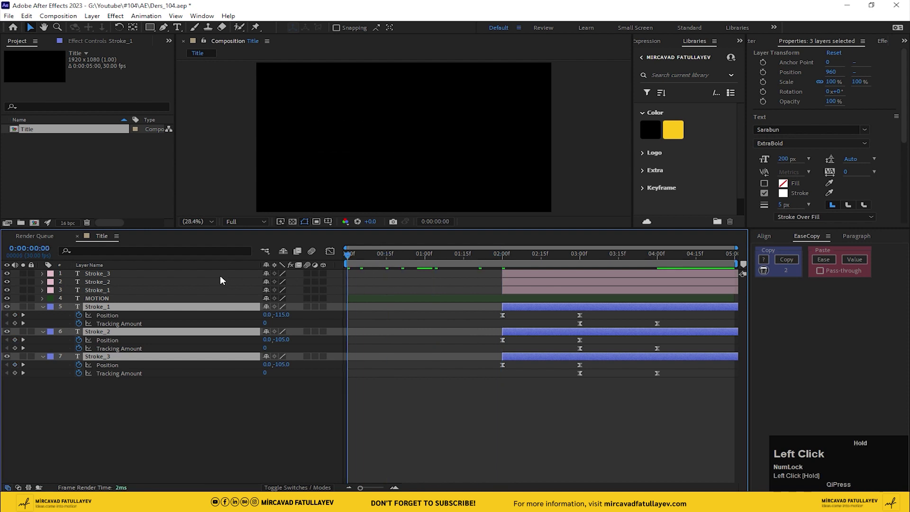
- Drag the stroke layers and keyframes from 2:00 to 1:00 and preview the retimed animation
{"action": "key", "text": "space"}
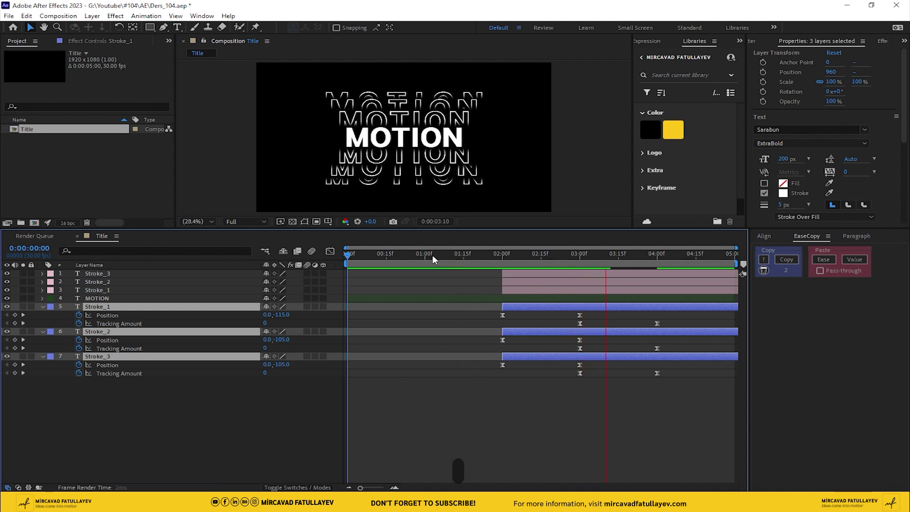
{"action": "left_click_drag", "start_coordinate": [435, 258], "coordinate": [378, 261]}
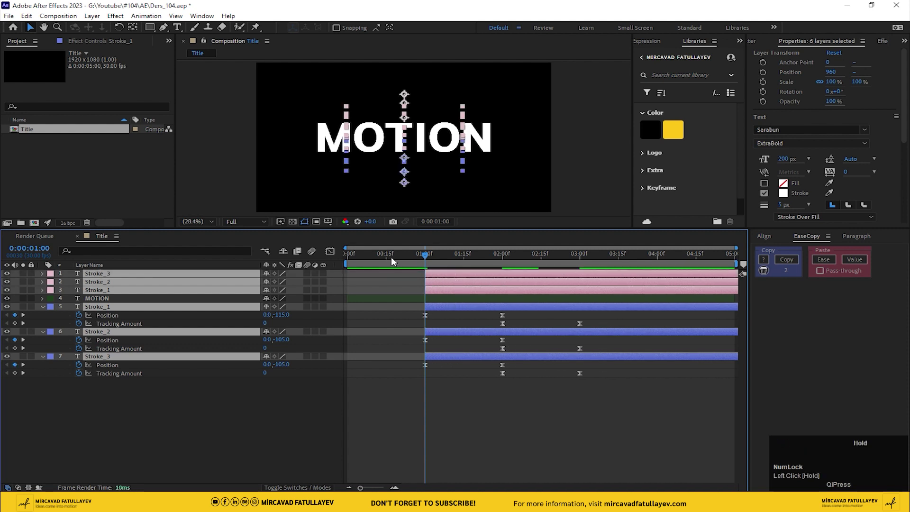
{"action": "left_click", "coordinate": [379, 261]}
{"action": "key", "text": "space"}
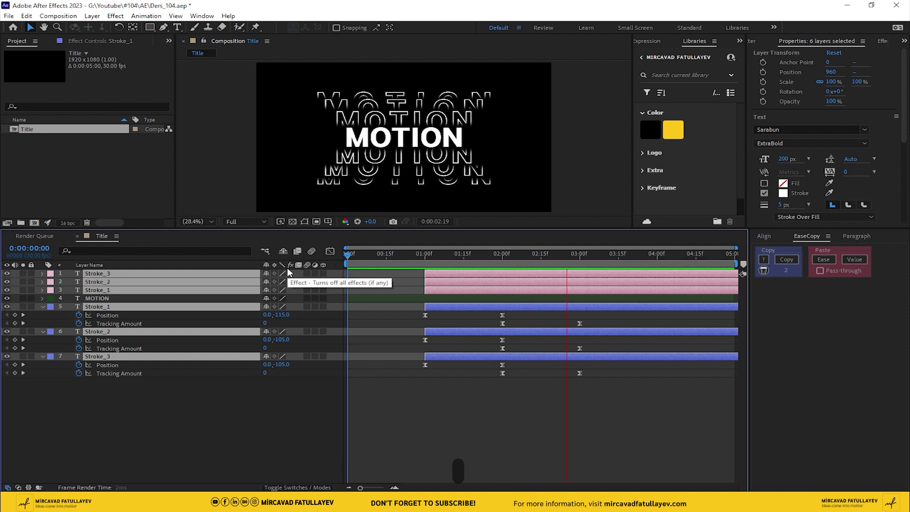
{"action": "key", "text": "space"}
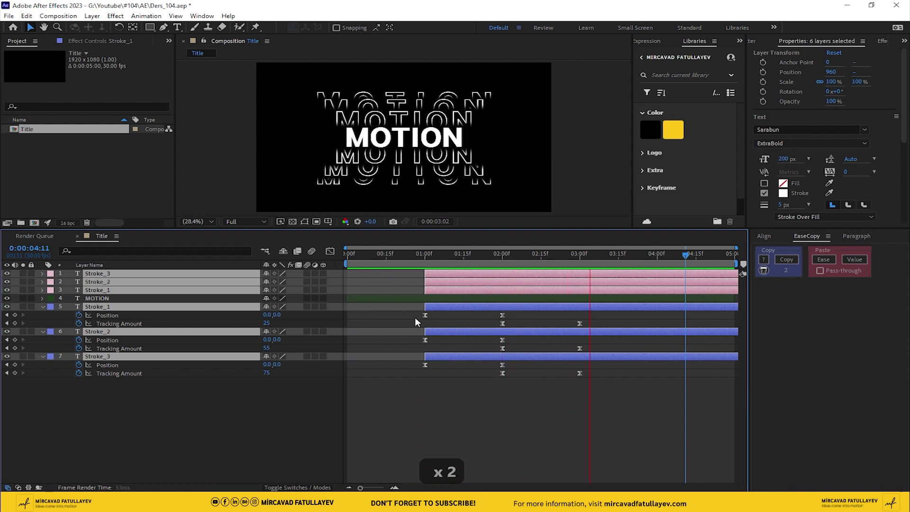
{"action": "left_click", "coordinate": [314, 277]}
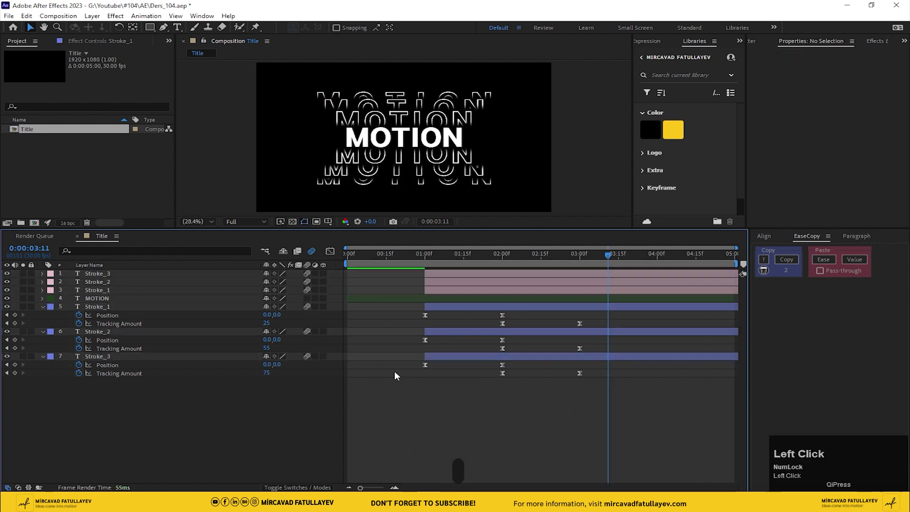
{"action": "key", "text": "space"}
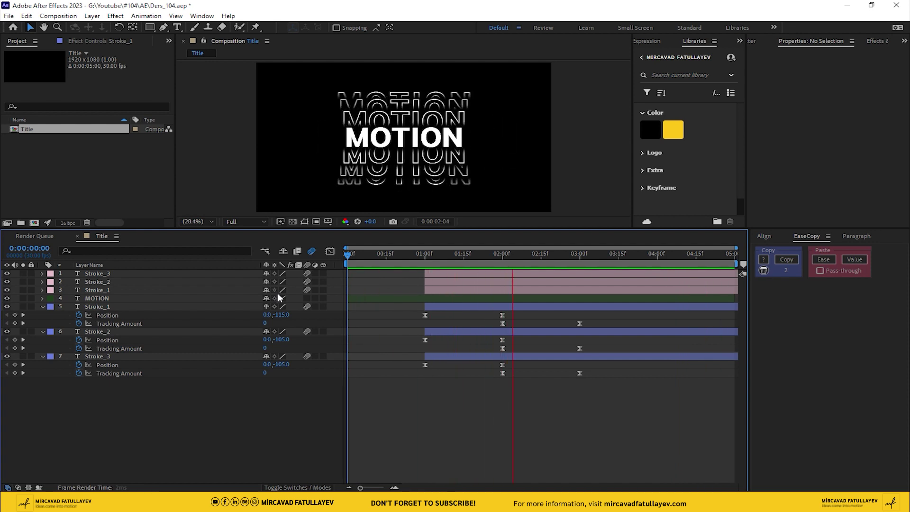
{"action": "key", "text": "space"}
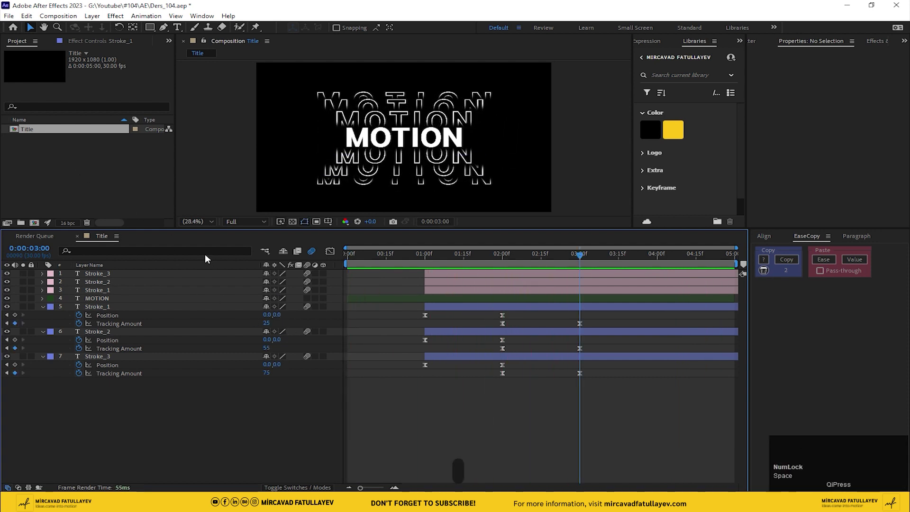
- Create a new composition named Ders_104 from the Project panel
{"action": "left_click", "coordinate": [135, 187]}
{"action": "left_click", "coordinate": [41, 213]}
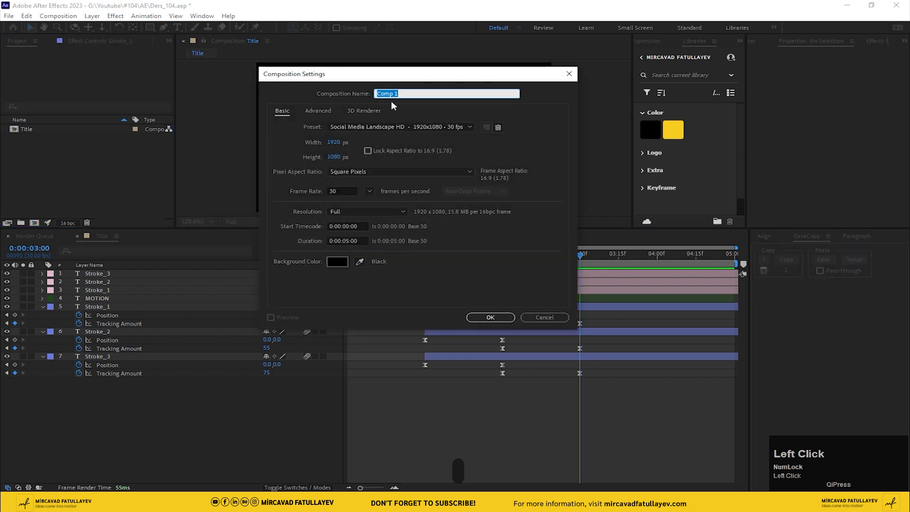
{"action": "type", "text": "er"}
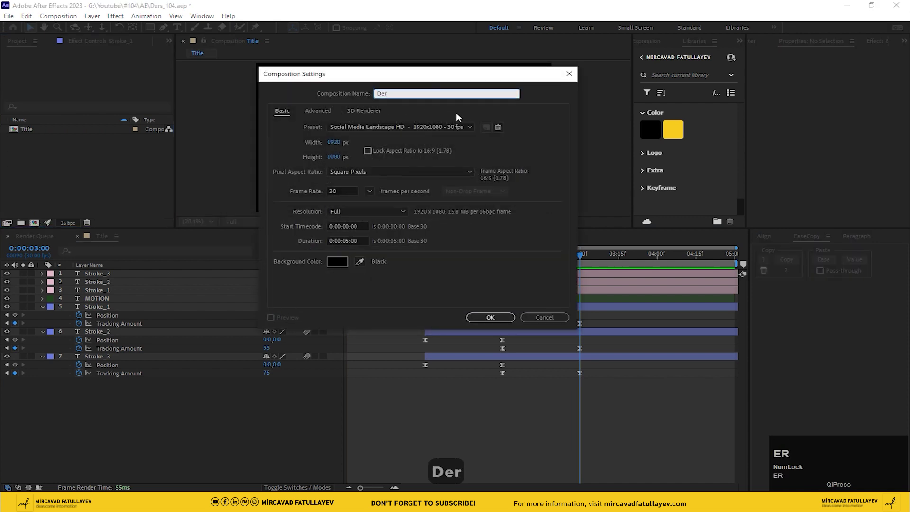
{"action": "type", "text": "s"}
{"action": "key", "text": "shift+-"}
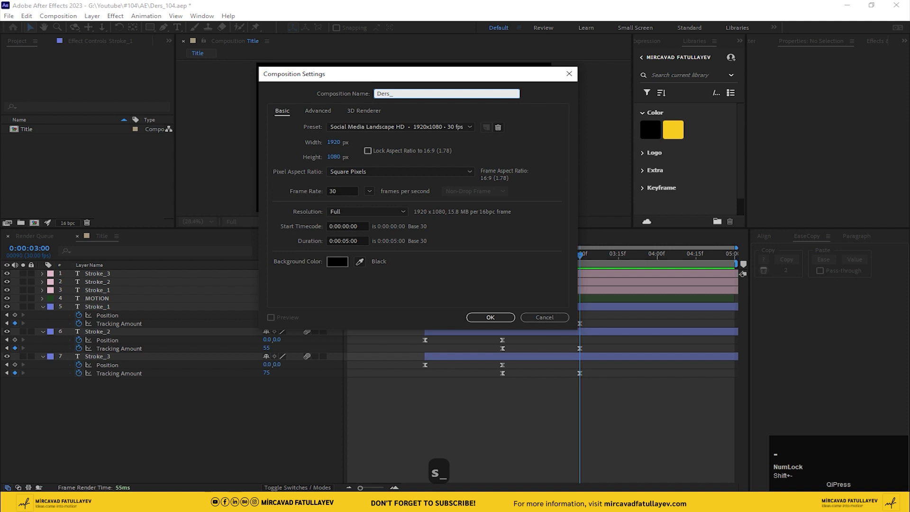
{"action": "type", "text": "104"}
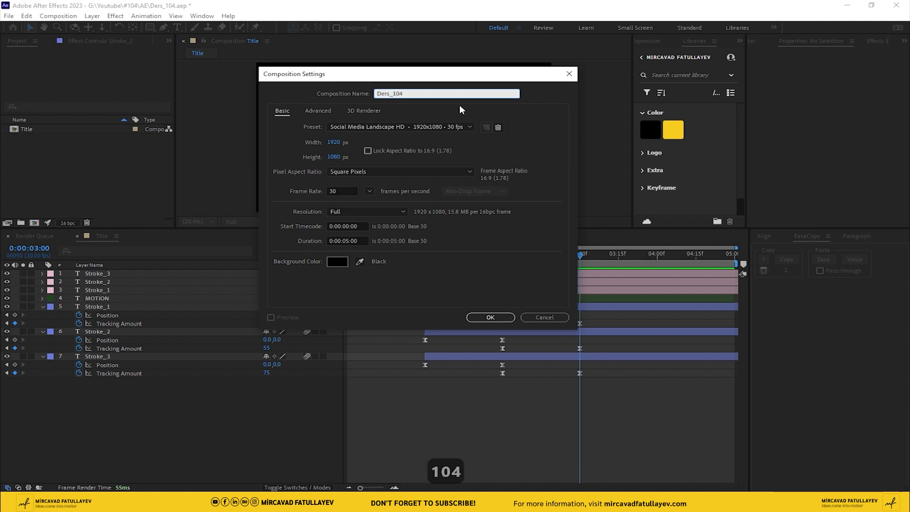
{"action": "key", "text": "Return"}
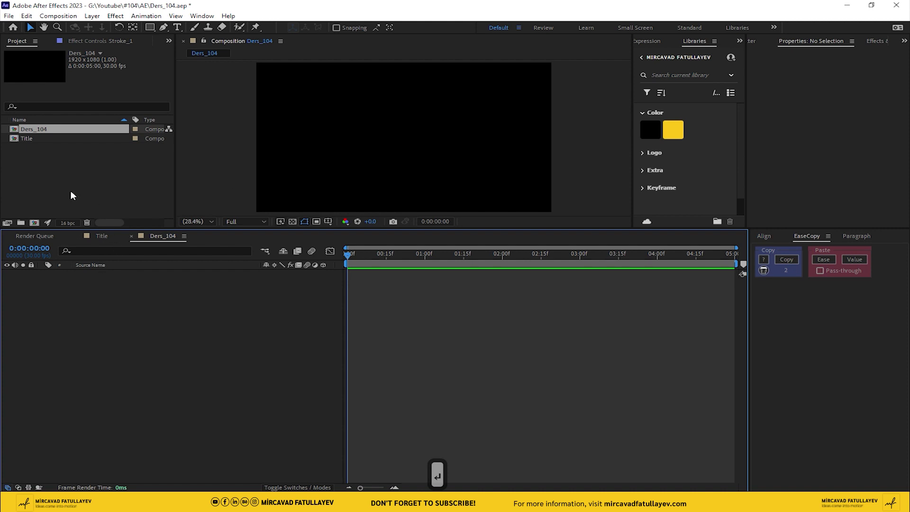
- Drop Title into Ders_104 and apply Shift Channels with Green and Blue set to Full Off
{"action": "left_click_drag", "start_coordinate": [74, 195], "coordinate": [398, 354]}
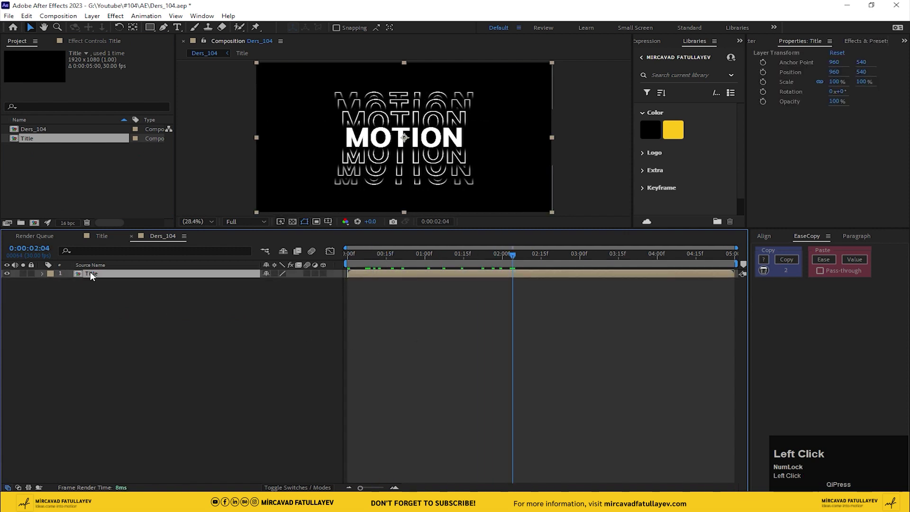
{"action": "key", "text": "ctrl+space"}
{"action": "type", "text": "s"}
{"action": "type", "text": "i"}
{"action": "left_click", "coordinate": [67, 308]}
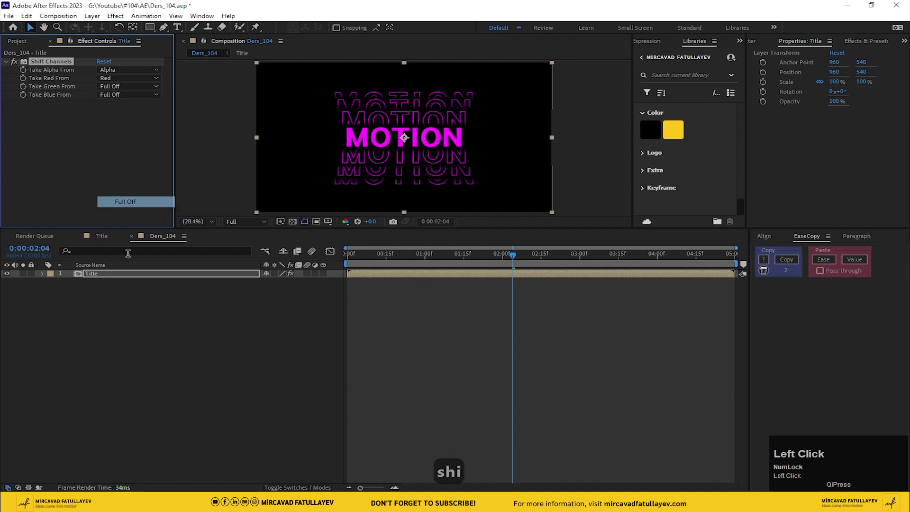
- Duplicate the red-only Title layer and rename the lower copy 'red'
{"action": "key", "text": "ctrl+d"}
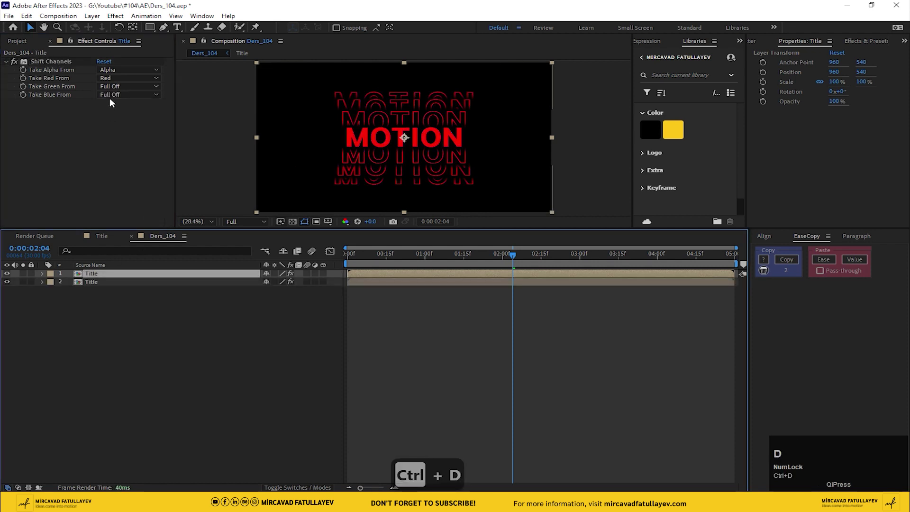
{"action": "left_click", "coordinate": [97, 284]}
{"action": "key", "text": "Return"}
{"action": "key", "text": "Return"}
{"action": "type", "text": "red"}
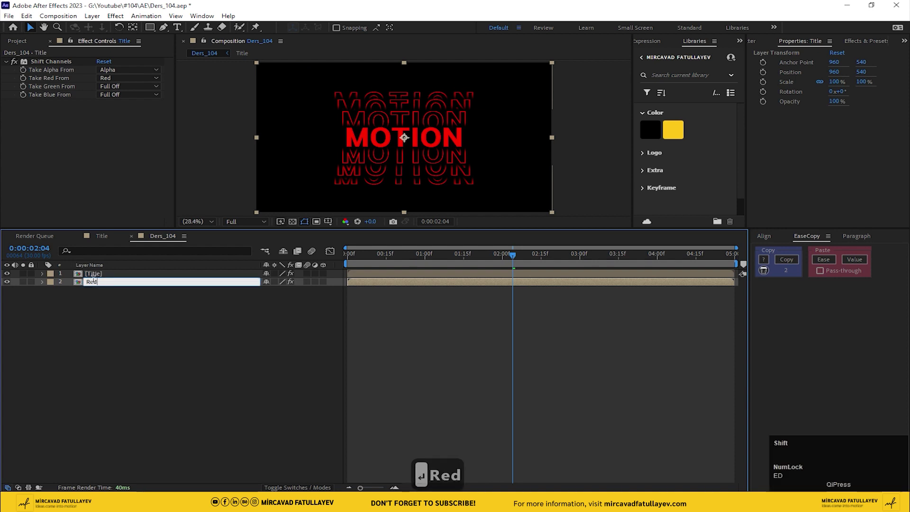
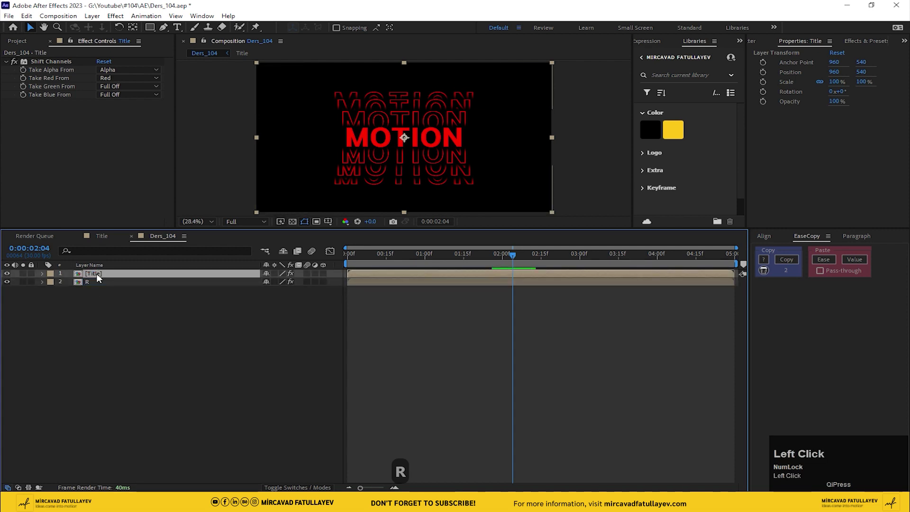
- Name the layers R, G and B, with G keeping only green and B only blue in Shift Channels
{"action": "key", "text": "Return"}
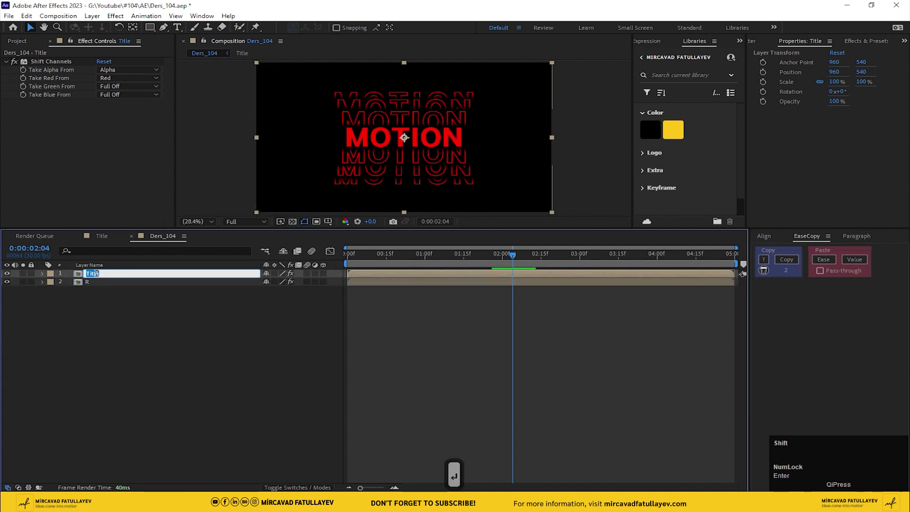
{"action": "key", "text": "shift+g"}
{"action": "left_click", "coordinate": [92, 314]}
{"action": "key", "text": "ctrl+d"}
{"action": "key", "text": "Return"}
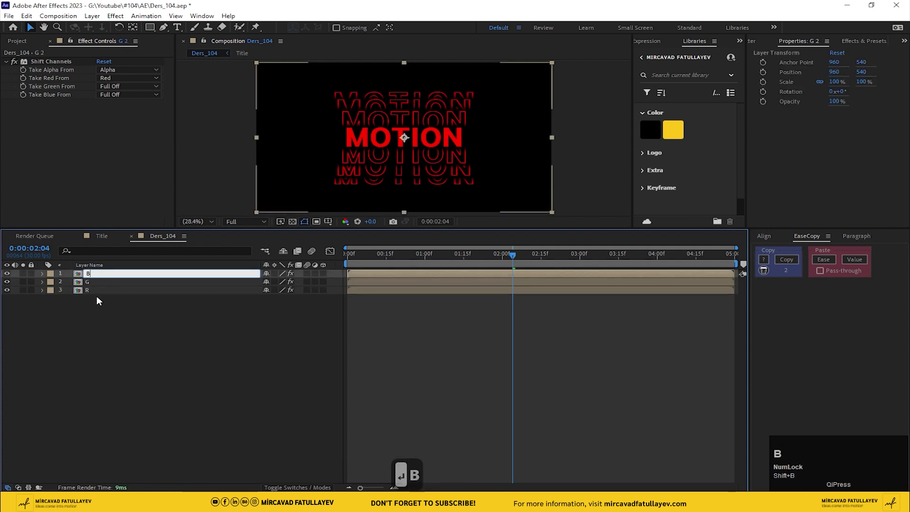
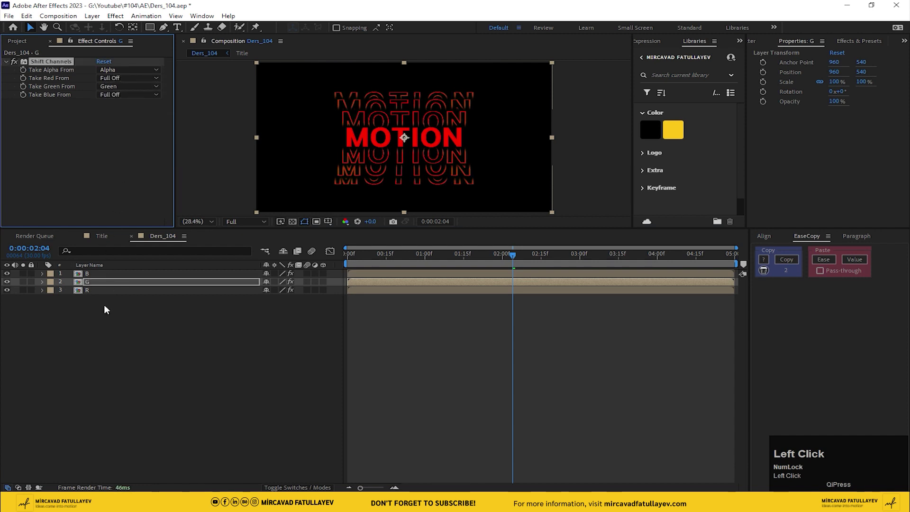
{"action": "left_click", "coordinate": [93, 293]}
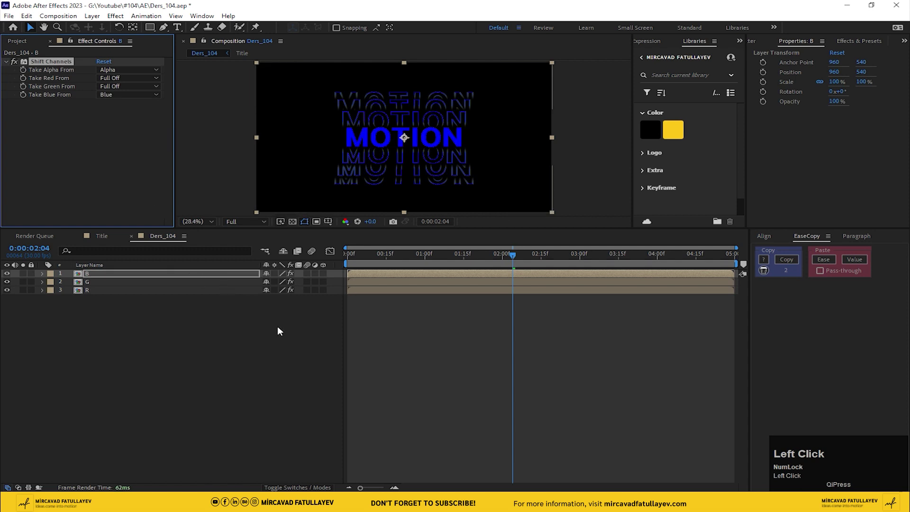
- Zoom the timeline in and move the current time to frame 2
{"action": "key", "text": "="}
{"action": "key", "text": "="}
{"action": "key", "text": "="}
{"action": "left_click_drag", "start_coordinate": [365, 256], "coordinate": [378, 277]}
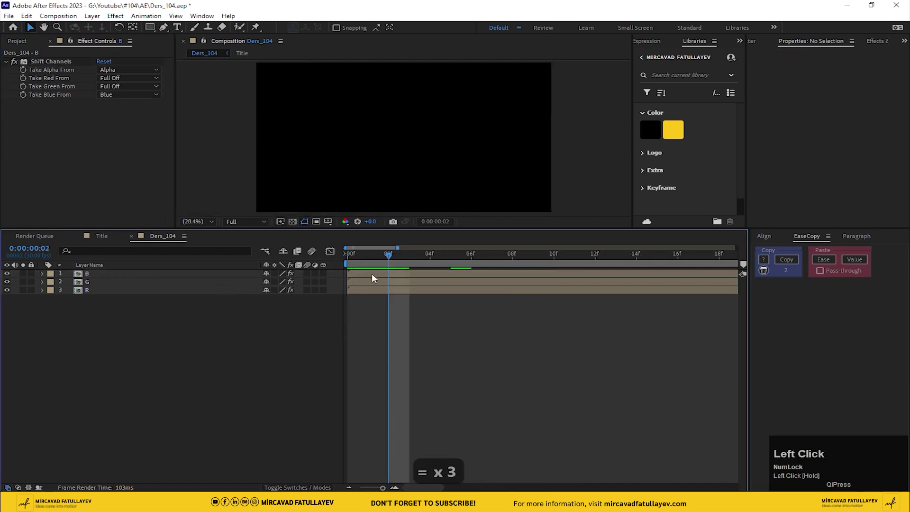
- Start G and B two and four frames later and set both to Add blending mode
{"action": "left_click_drag", "start_coordinate": [378, 277], "coordinate": [107, 283]}
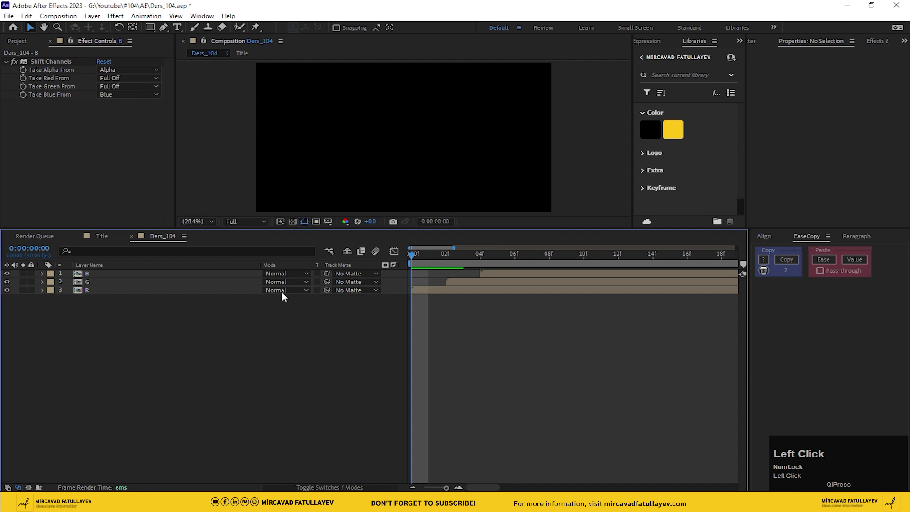
{"action": "left_click", "coordinate": [102, 285]}
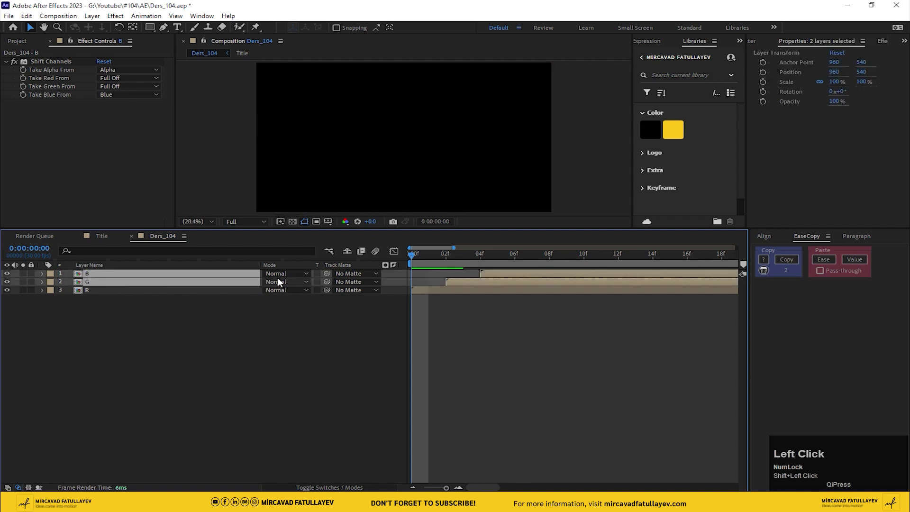
{"action": "left_click", "coordinate": [282, 275]}
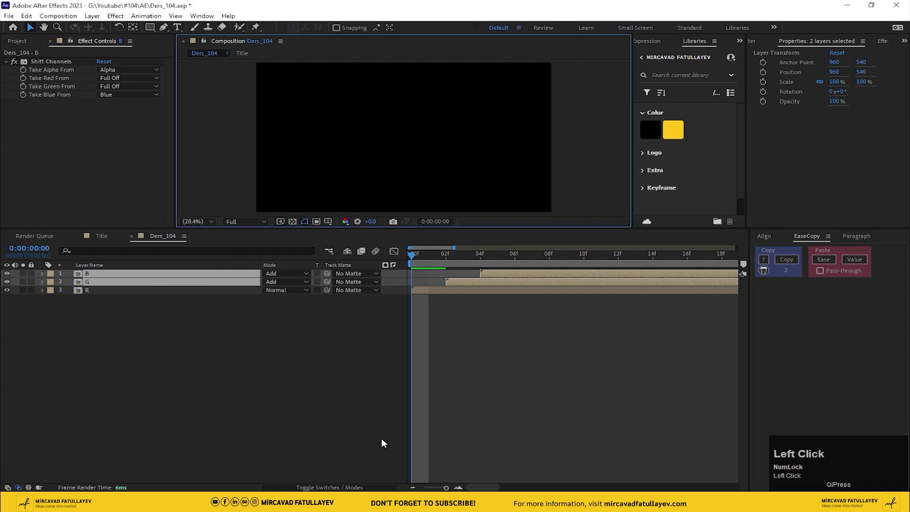
{"action": "key", "text": "-"}
{"action": "key", "text": "-"}
{"action": "type", "text": "---"}
- Preview the RGB-split MOTION animation with colour fringing
{"action": "left_click", "coordinate": [480, 358]}
{"action": "key", "text": "space"}
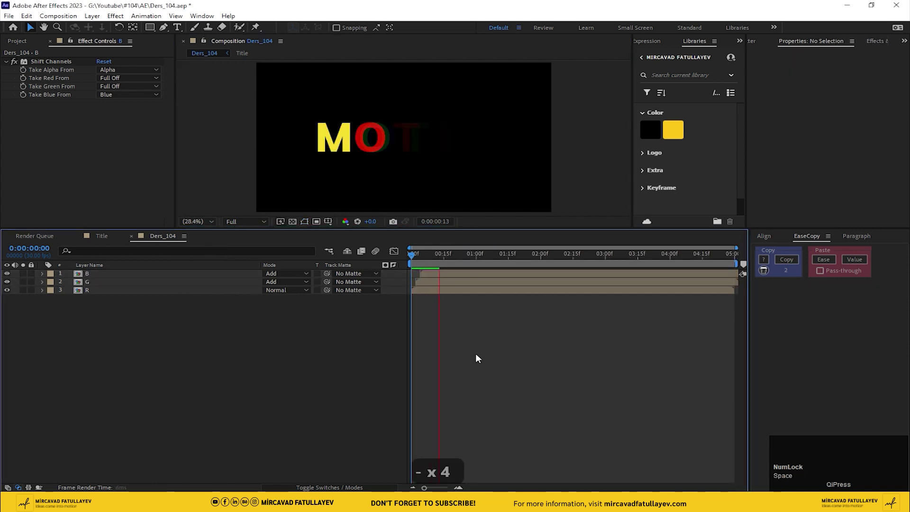